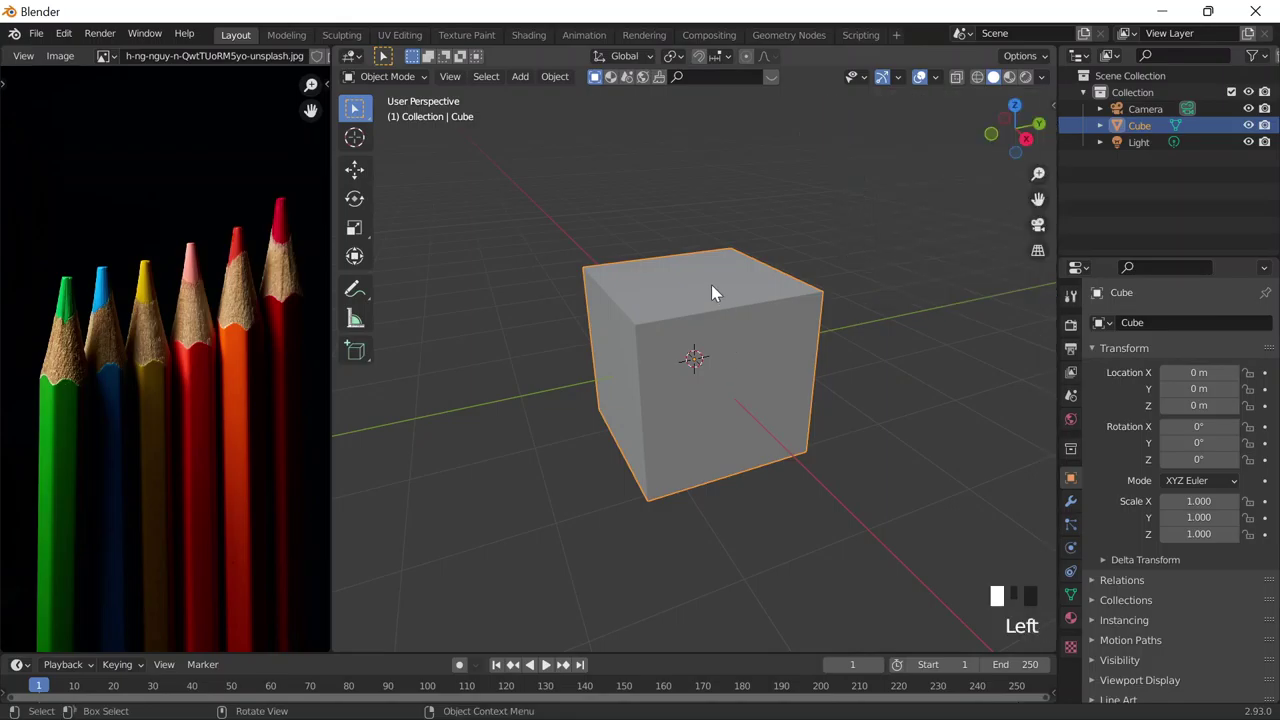
Step: Delete the default cube and browse the Add menu for a Cylinder mesh
{"action": "key", "text": "x"}
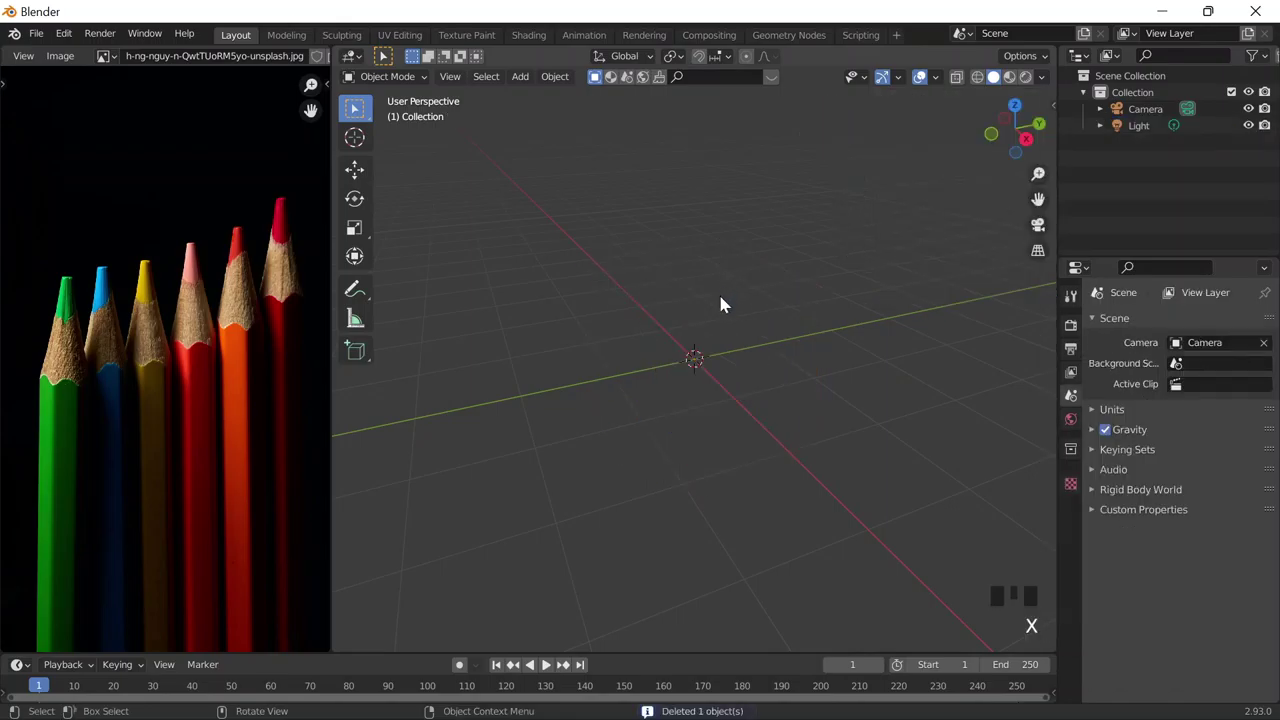
{"action": "key", "text": "shift+a"}
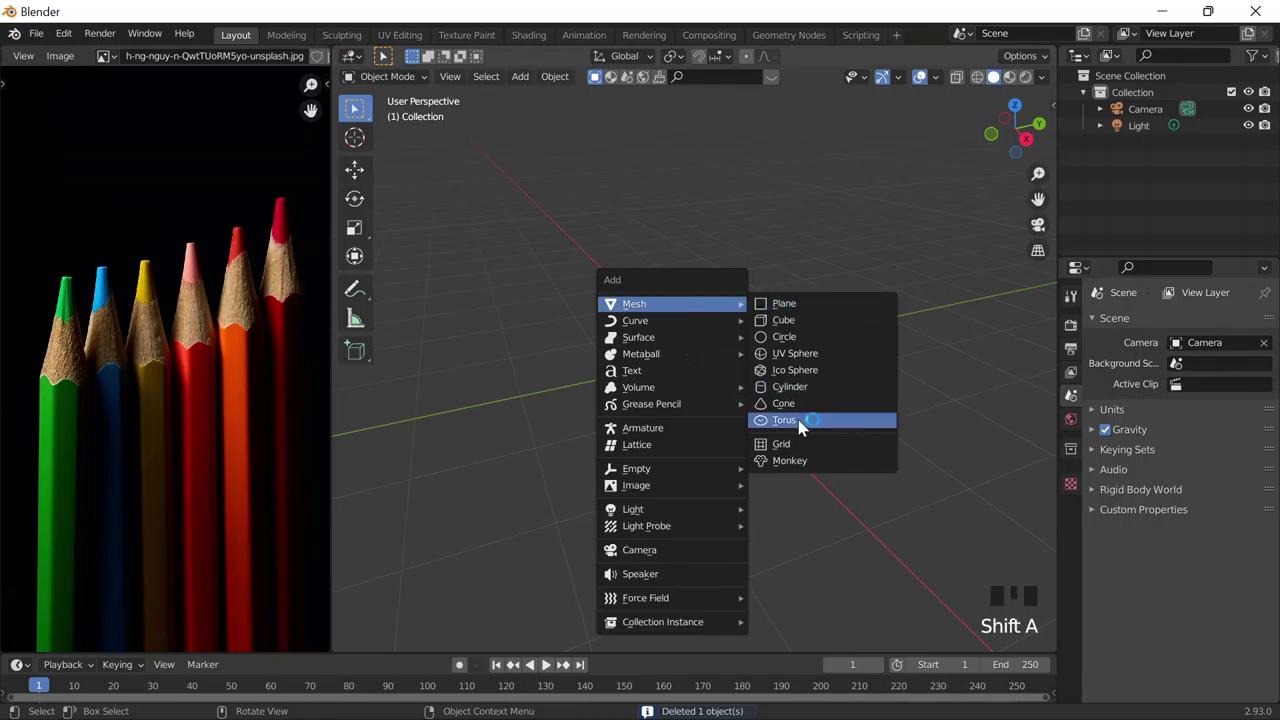
{"action": "scroll", "scroll_direction": "up", "scroll_amount": 3}
{"action": "scroll", "scroll_direction": "down", "scroll_amount": 3}
{"action": "scroll", "scroll_direction": "up", "scroll_amount": 3}
{"action": "scroll", "scroll_direction": "down", "scroll_amount": 3}
{"action": "scroll", "scroll_direction": "up", "scroll_amount": 3}
Step: Switch to the front orthographic viewpoint of the cylinder
{"action": "key", "text": "`"}
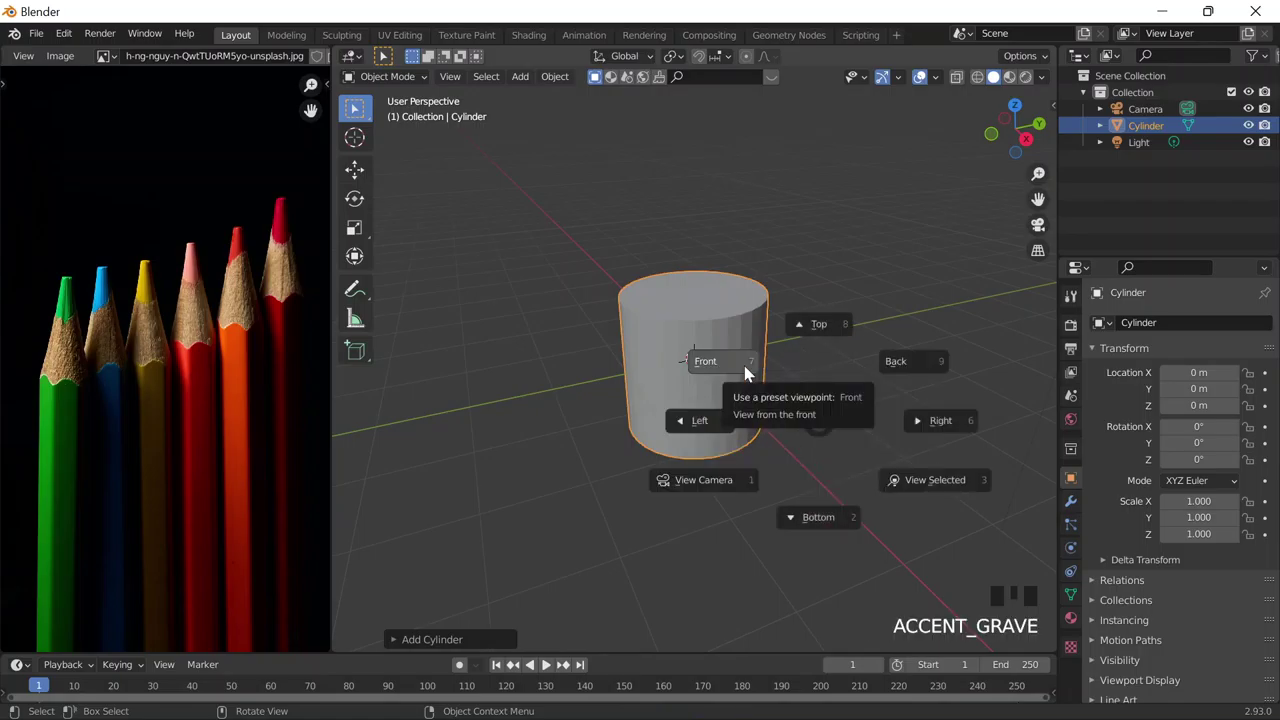
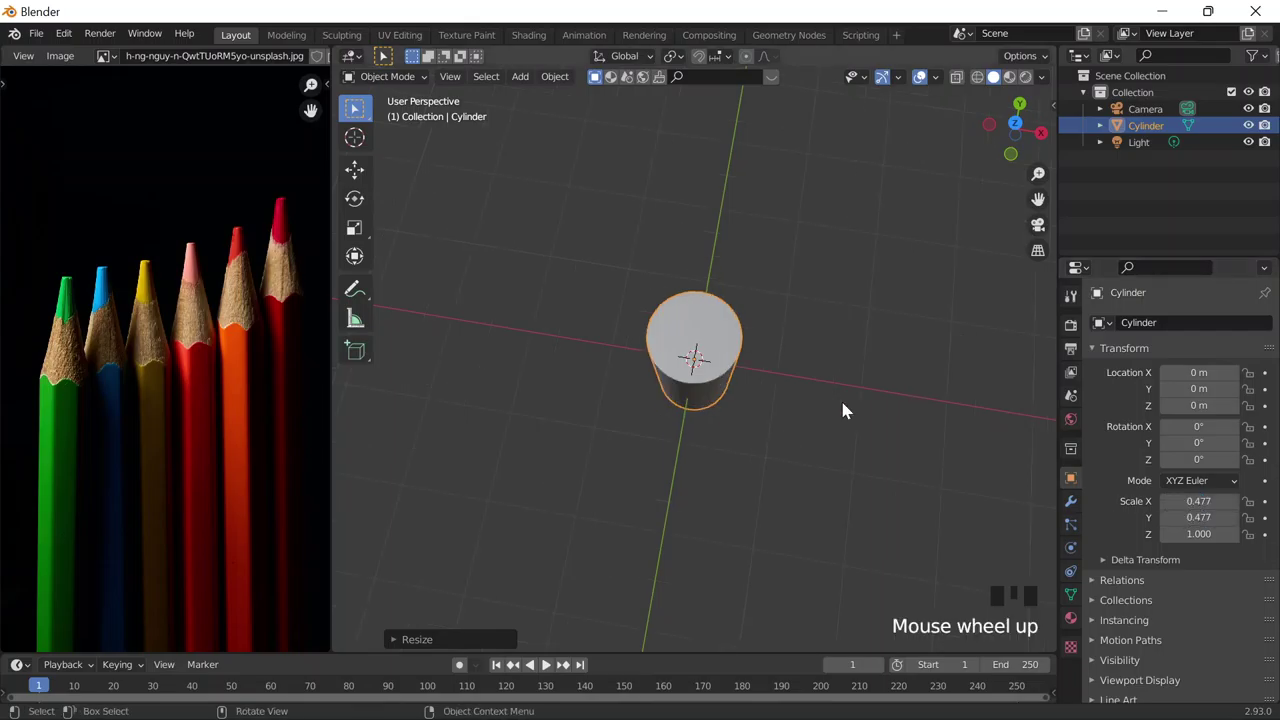
{"action": "scroll", "scroll_direction": "down", "scroll_amount": 3}
{"action": "left_click_drag", "start_coordinate": [855, 364], "coordinate": [747, 300]}
{"action": "key", "text": "`"}
{"action": "scroll", "scroll_direction": "down", "scroll_amount": 3}
{"action": "scroll", "scroll_direction": "up", "scroll_amount": 3}
Step: Scale the cylinder into a thin pencil body about 0.477 wide and 6.4 tall
{"action": "key", "text": "s"}
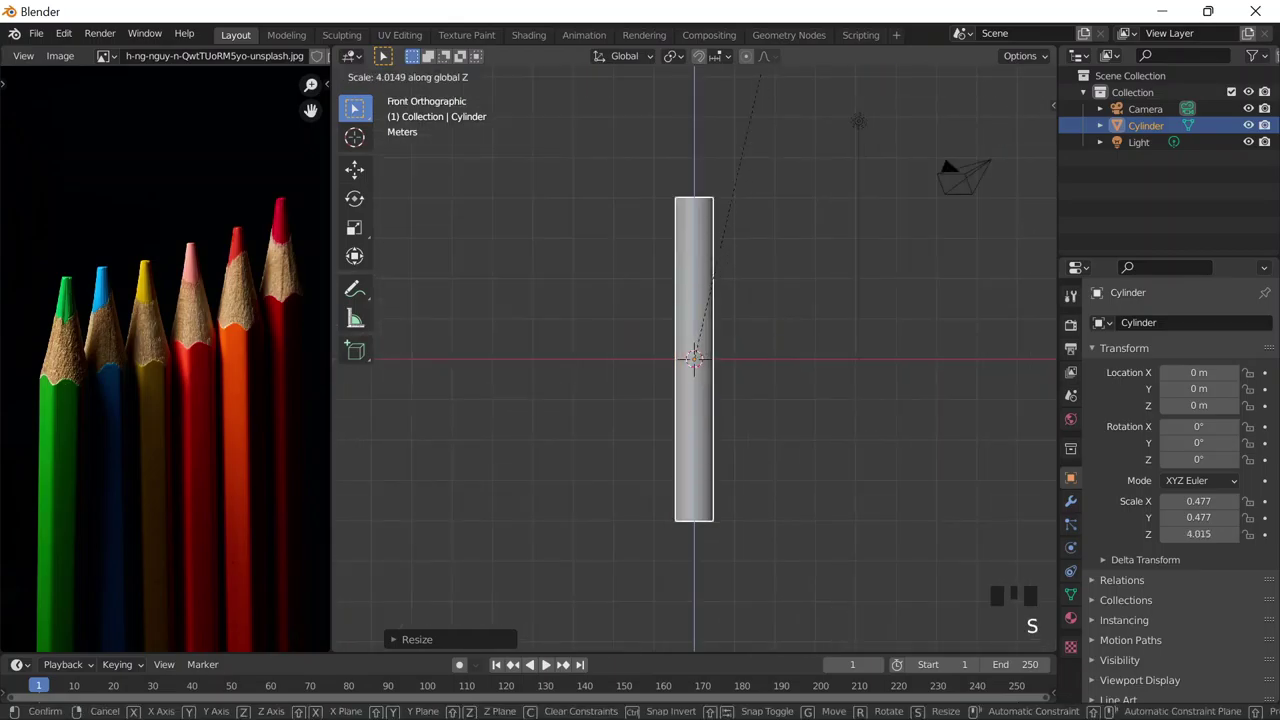
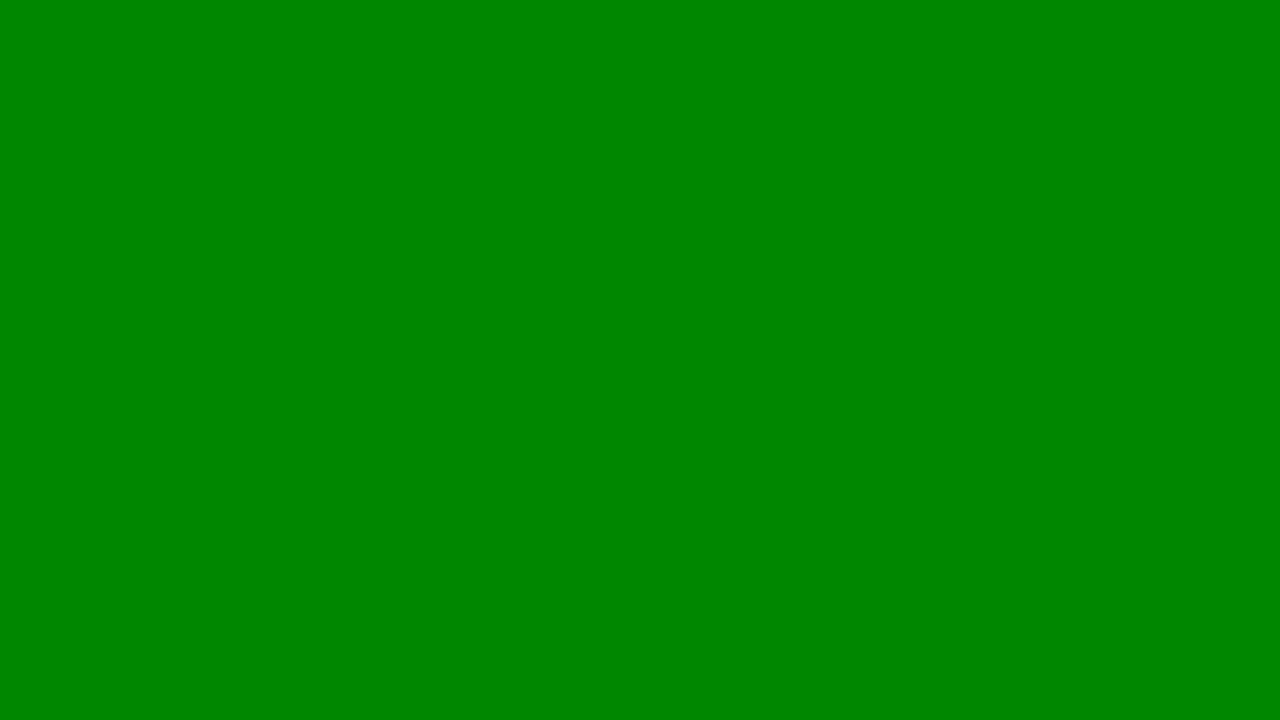
{"action": "scroll", "scroll_direction": "down", "scroll_amount": 3}
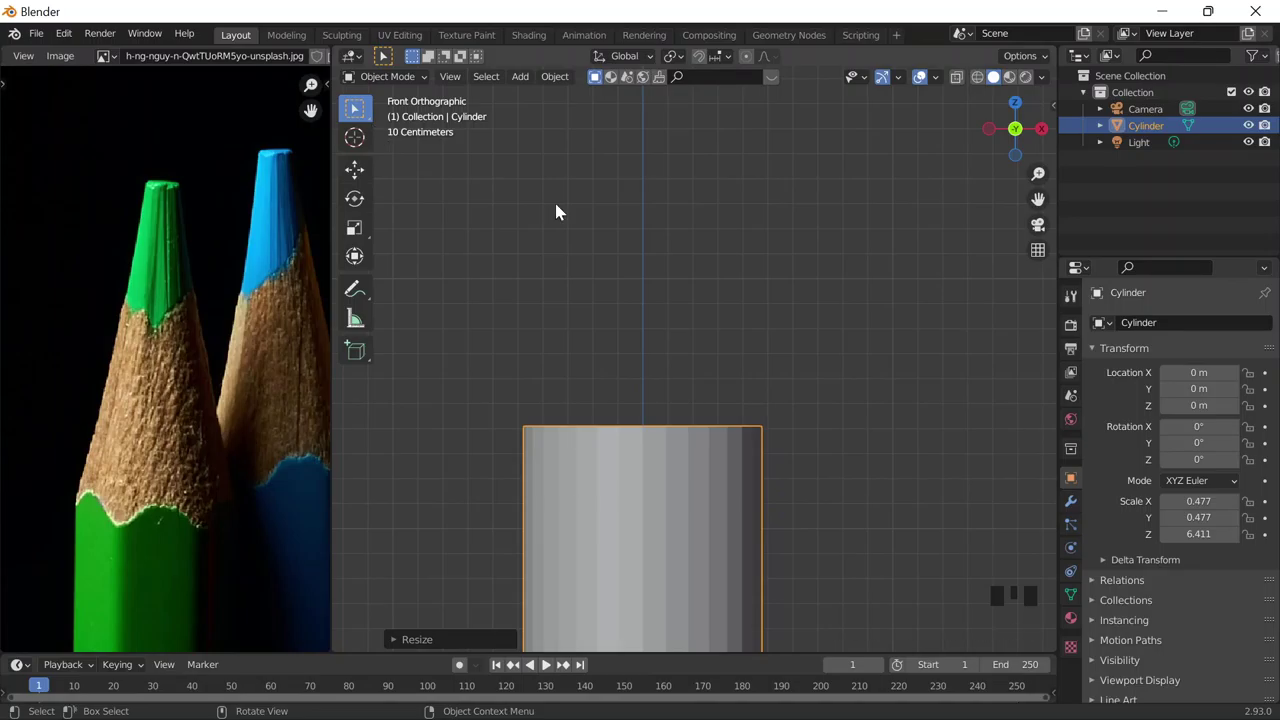
Step: Switch the cylinder into mesh Edit Mode to shape its top
{"action": "key", "text": "Tab"}
{"action": "key", "text": "Tab"}
{"action": "left_click_drag", "start_coordinate": [385, 81], "coordinate": [376, 124]}
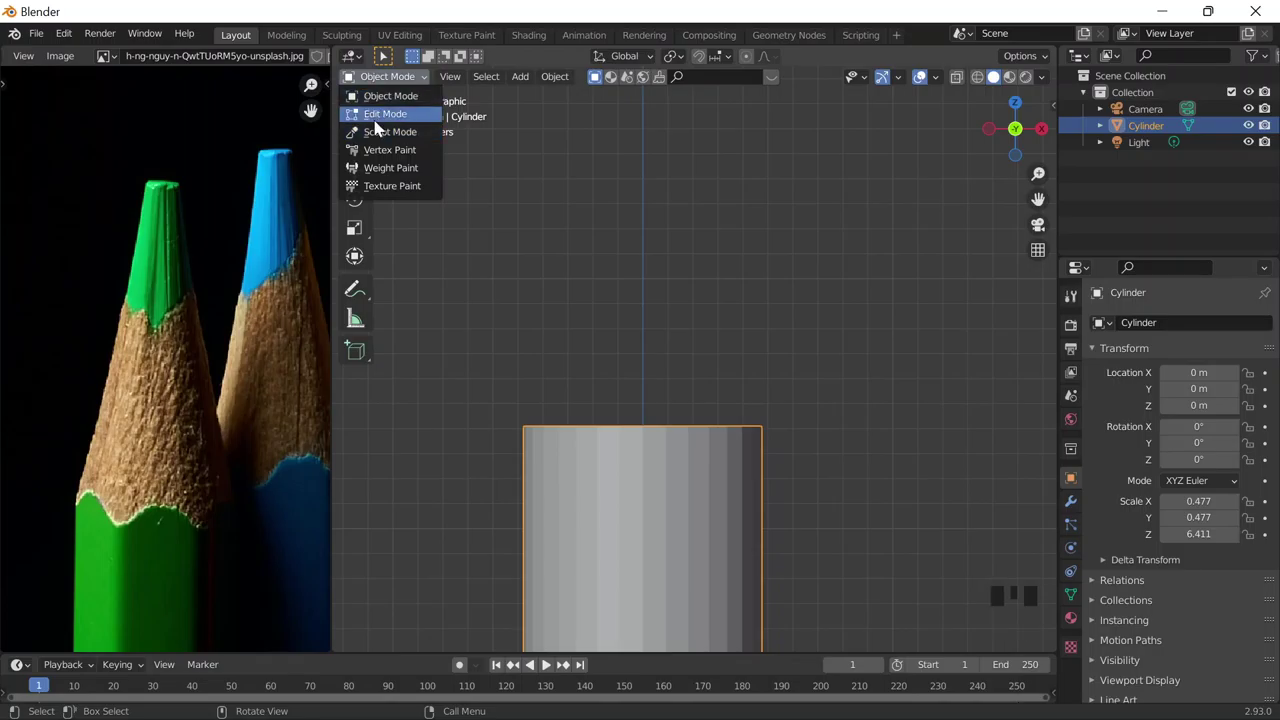
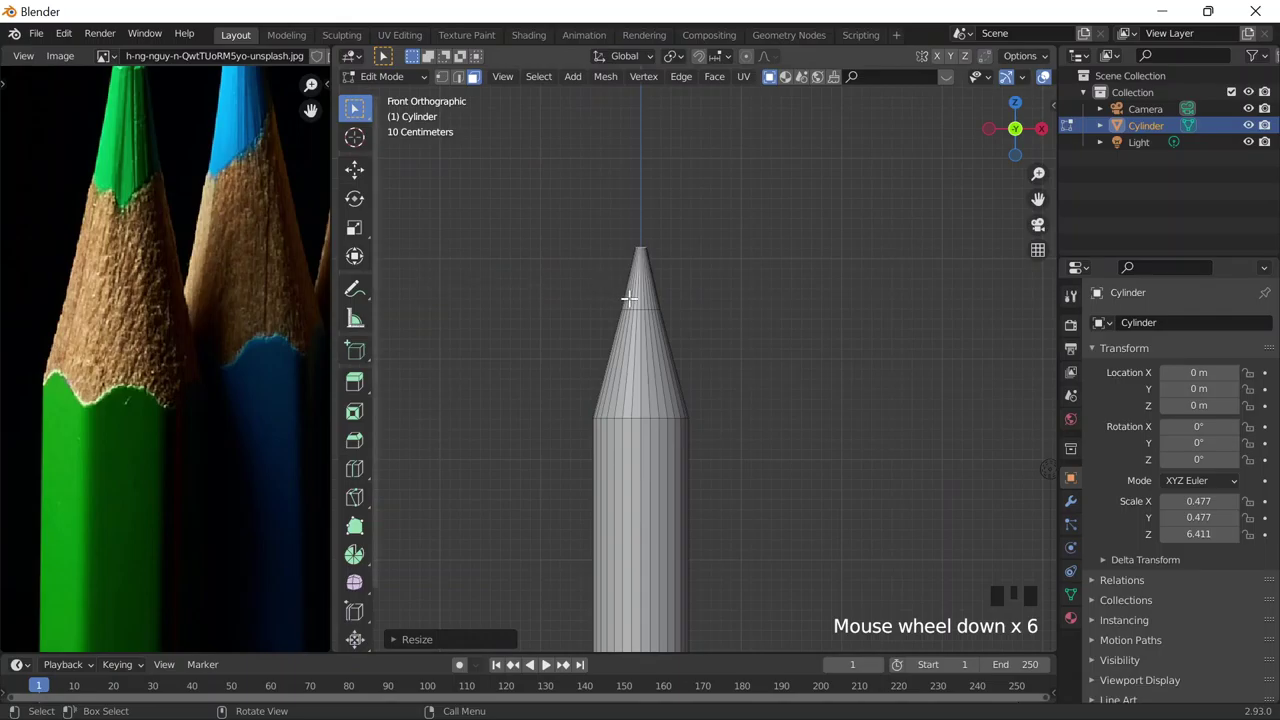
Step: Toggle into Edit Mode and select the cone-tip faces of the pencil
{"action": "scroll", "scroll_direction": "up", "scroll_amount": 3}
{"action": "scroll", "scroll_direction": "down", "scroll_amount": 3}
{"action": "key", "text": "Tab"}
{"action": "scroll", "scroll_direction": "down", "scroll_amount": 3}
{"action": "scroll", "scroll_direction": "up", "scroll_amount": 3}
{"action": "key", "text": "Tab"}
{"action": "scroll", "scroll_direction": "up", "scroll_amount": 3}
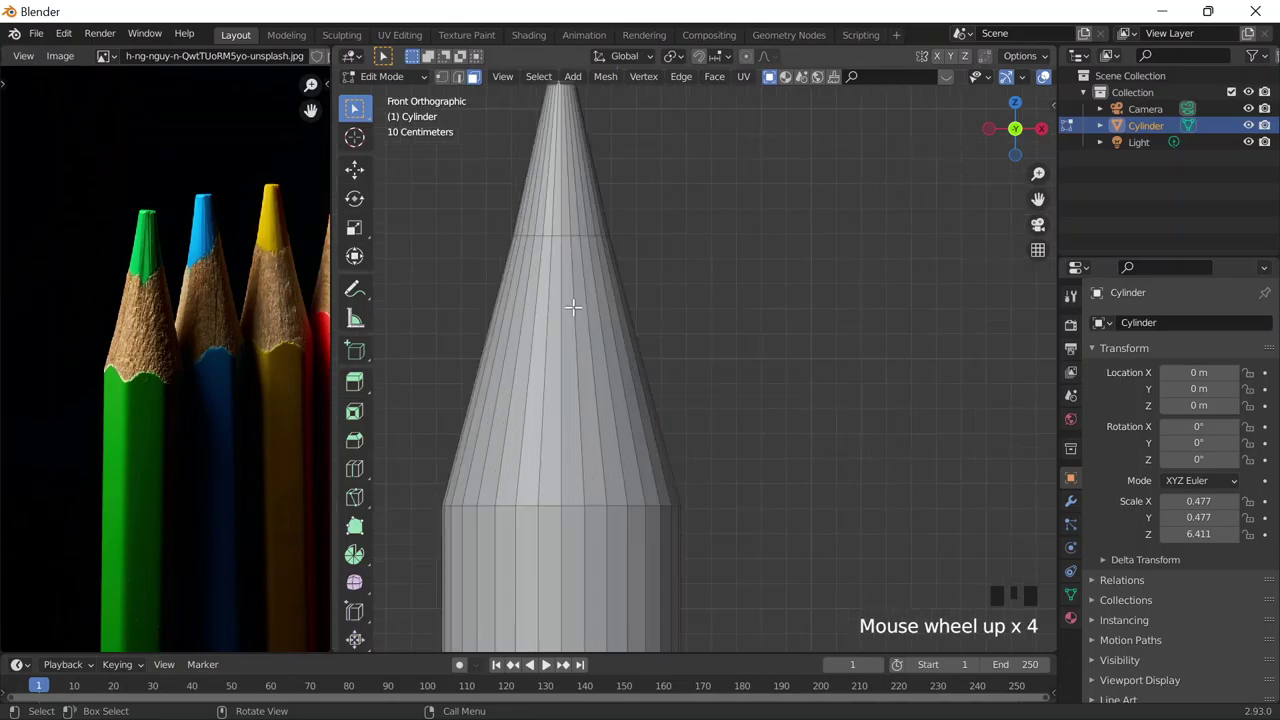
{"action": "scroll", "scroll_direction": "down", "scroll_amount": 3}
{"action": "key", "text": "Tab"}
{"action": "scroll", "scroll_direction": "down", "scroll_amount": 3}
{"action": "scroll", "scroll_direction": "down", "scroll_amount": 3}
{"action": "scroll", "scroll_direction": "down", "scroll_amount": 3}
{"action": "scroll", "scroll_direction": "up", "scroll_amount": 3}
{"action": "key", "text": "Tab"}
{"action": "left_click", "coordinate": [648, 291]}
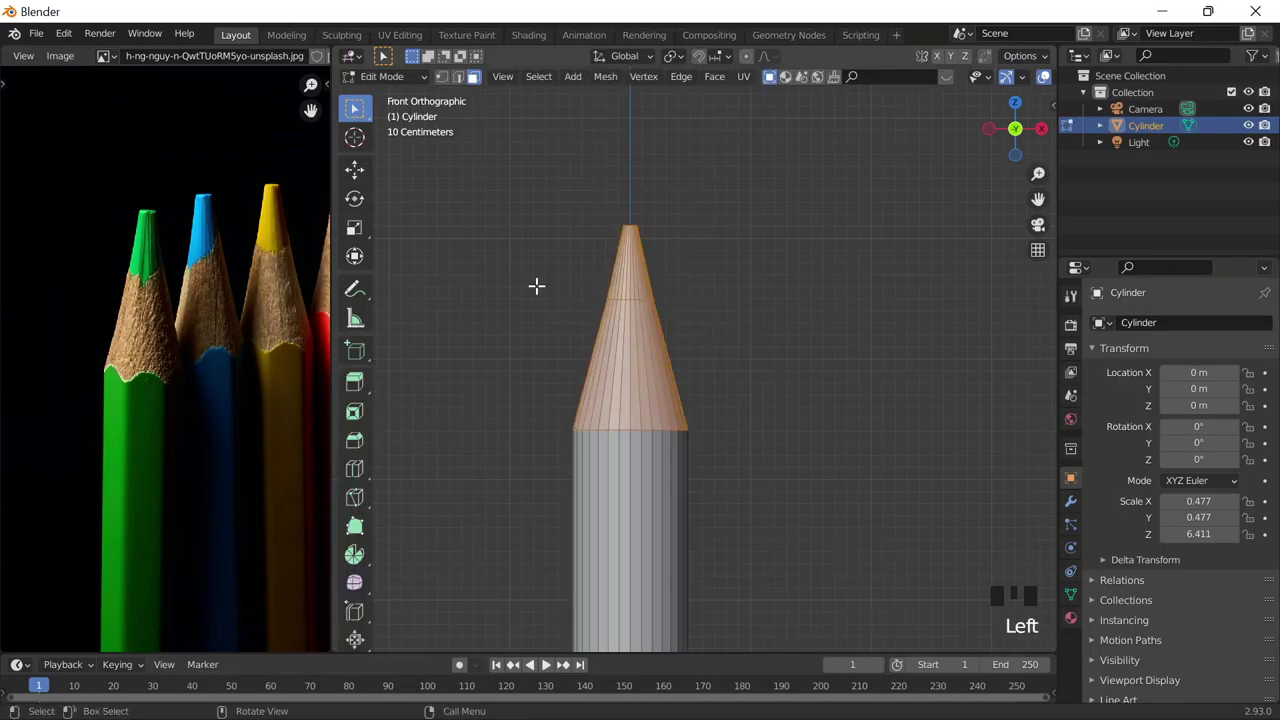
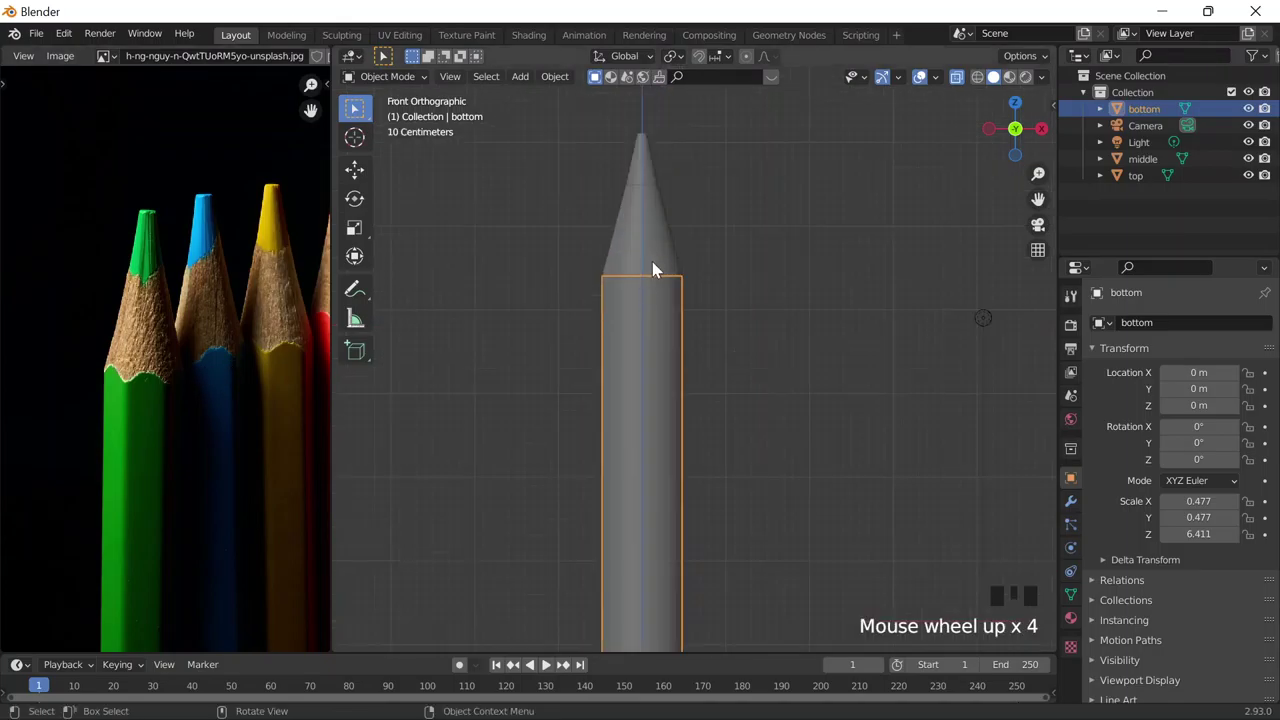
Step: Apply Shade Smooth to each of the pencil's three parts
{"action": "key", "text": "alt+z"}
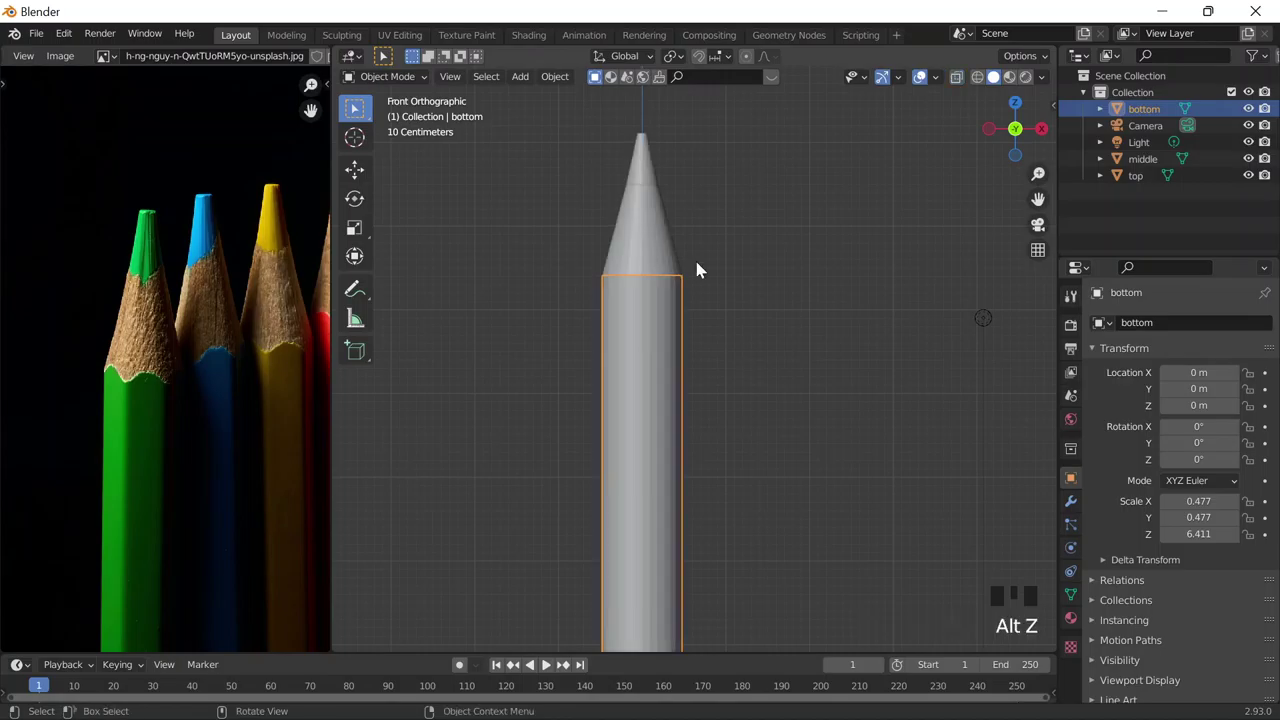
{"action": "right_click", "coordinate": [662, 300]}
{"action": "left_click", "coordinate": [664, 250]}
{"action": "left_click_drag", "start_coordinate": [664, 250], "coordinate": [533, 263]}
{"action": "left_click", "coordinate": [533, 263]}
{"action": "left_click", "coordinate": [640, 241]}
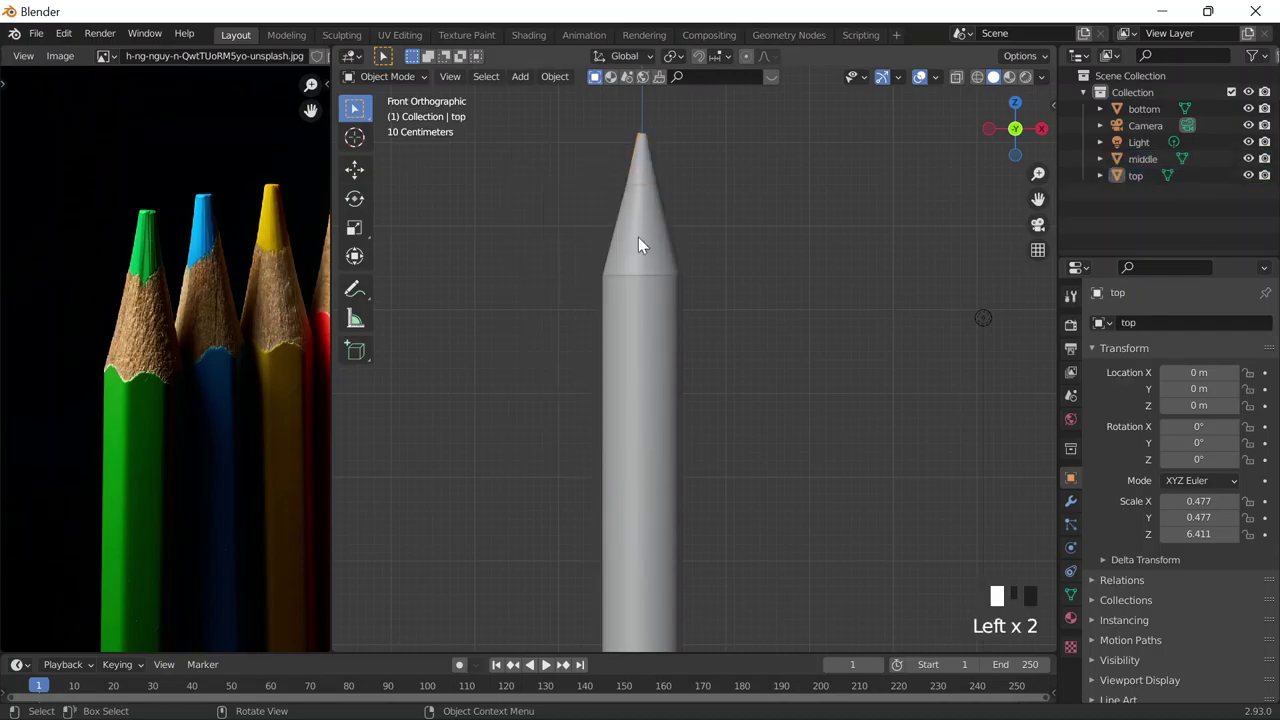
{"action": "left_click_drag", "start_coordinate": [641, 249], "coordinate": [559, 241]}
{"action": "left_click_drag", "start_coordinate": [559, 241], "coordinate": [721, 367]}
Step: Select the bottom part and enter Edit Mode on its mesh
{"action": "scroll", "scroll_direction": "down", "scroll_amount": 3}
{"action": "left_click_drag", "start_coordinate": [701, 258], "coordinate": [632, 272]}
{"action": "scroll", "scroll_direction": "up", "scroll_amount": 3}
{"action": "scroll", "scroll_direction": "down", "scroll_amount": 3}
{"action": "left_click", "coordinate": [661, 289]}
{"action": "scroll", "scroll_direction": "up", "scroll_amount": 3}
{"action": "left_click_drag", "start_coordinate": [781, 392], "coordinate": [733, 310]}
{"action": "key", "text": "Tab"}
{"action": "scroll", "scroll_direction": "up", "scroll_amount": 3}
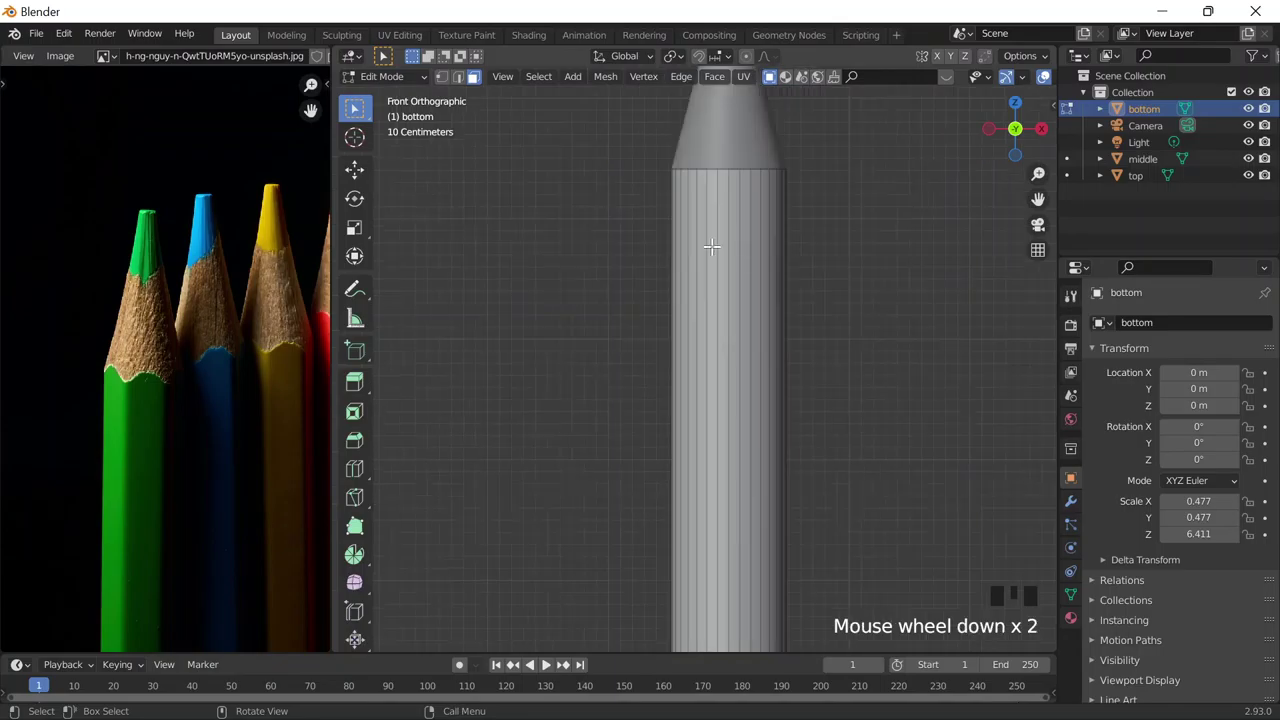
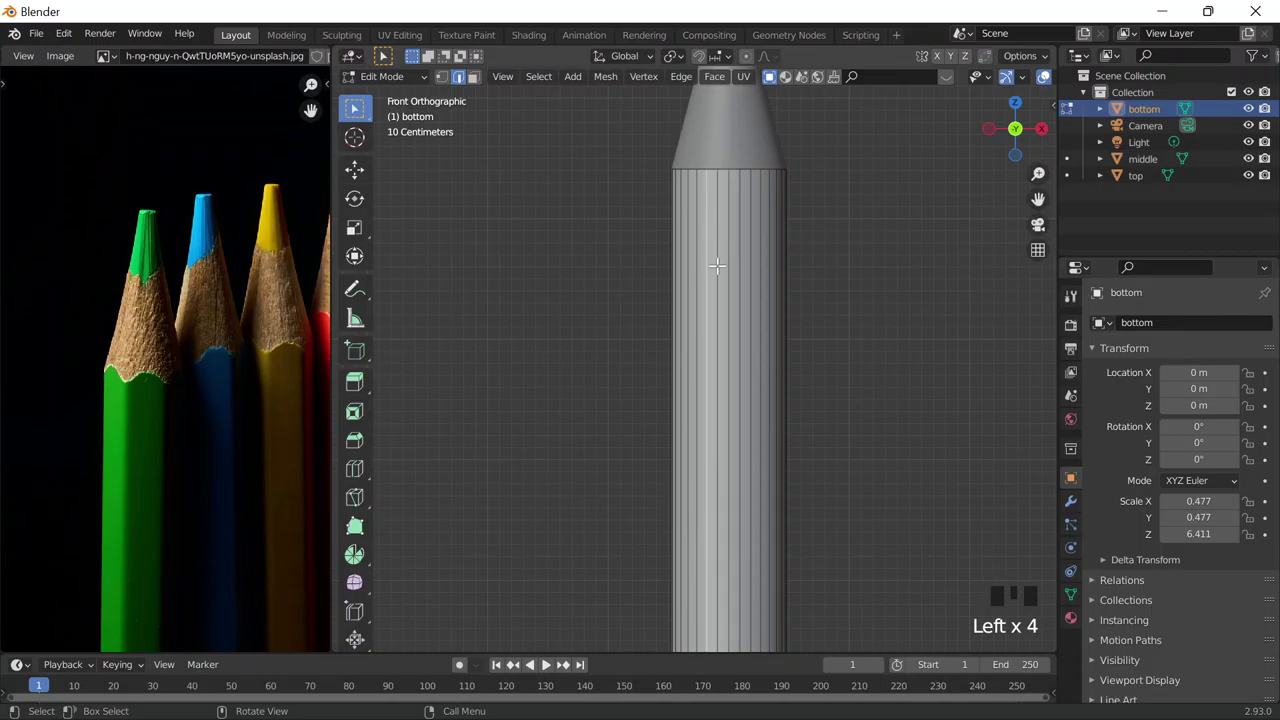
Step: Return to Object Mode and select the bottom, middle and top parts together
{"action": "key", "text": "i"}
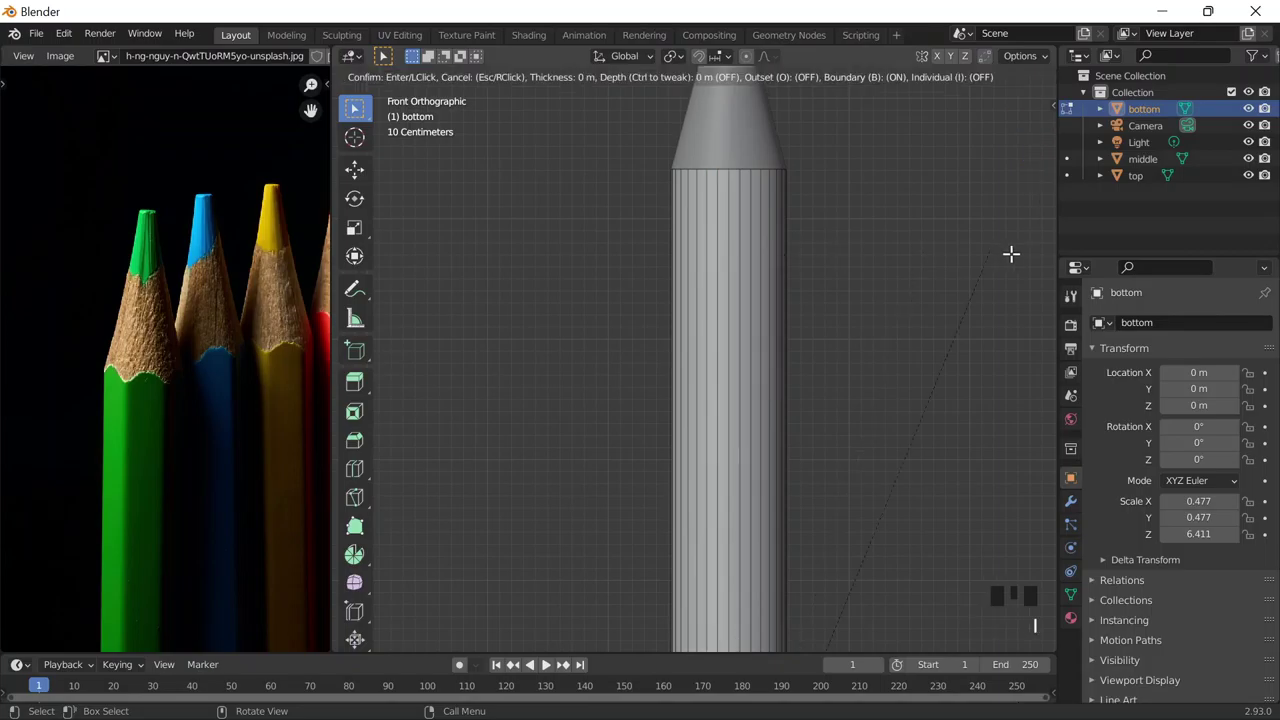
{"action": "key", "text": "Tab"}
{"action": "scroll", "scroll_direction": "down", "scroll_amount": 3}
{"action": "scroll", "scroll_direction": "up", "scroll_amount": 3}
{"action": "scroll", "scroll_direction": "up", "scroll_amount": 3}
{"action": "middle_click", "coordinate": [760, 387]}
{"action": "scroll", "scroll_direction": "down", "scroll_amount": 3}
{"action": "scroll", "scroll_direction": "up", "scroll_amount": 3}
{"action": "middle_click", "coordinate": [737, 332]}
{"action": "scroll", "scroll_direction": "up", "scroll_amount": 3}
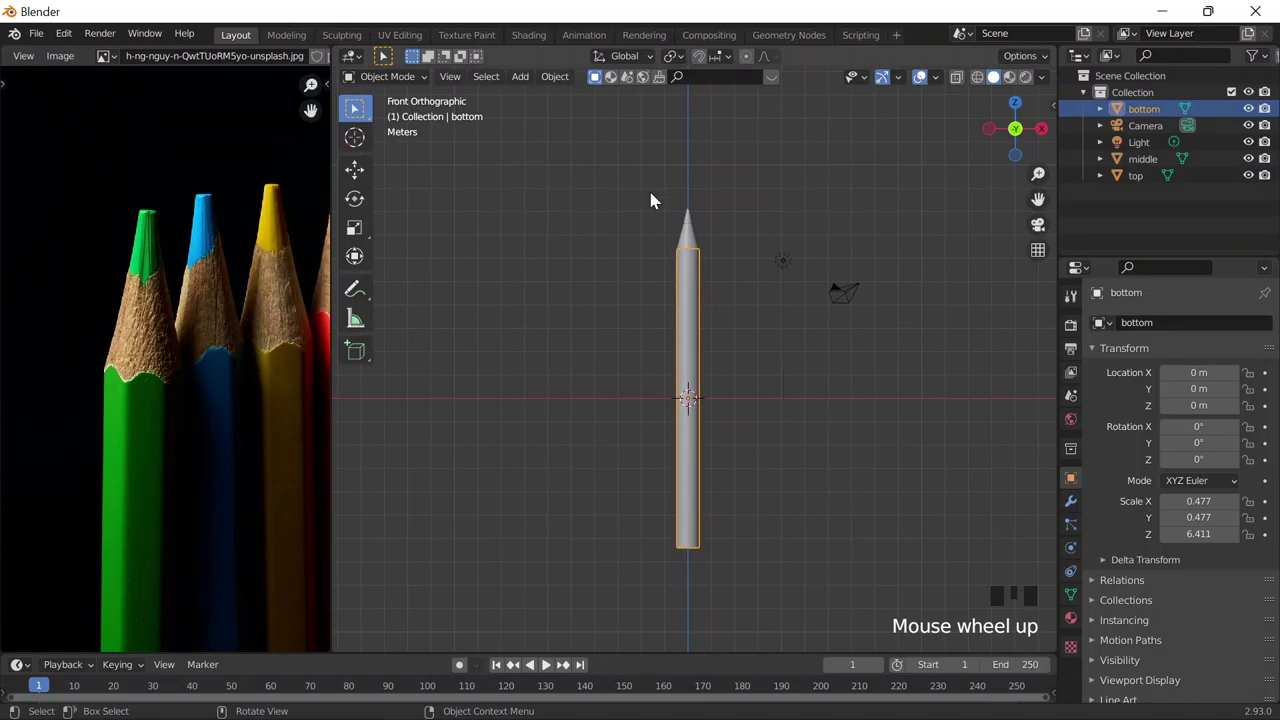
{"action": "left_click", "coordinate": [777, 534]}
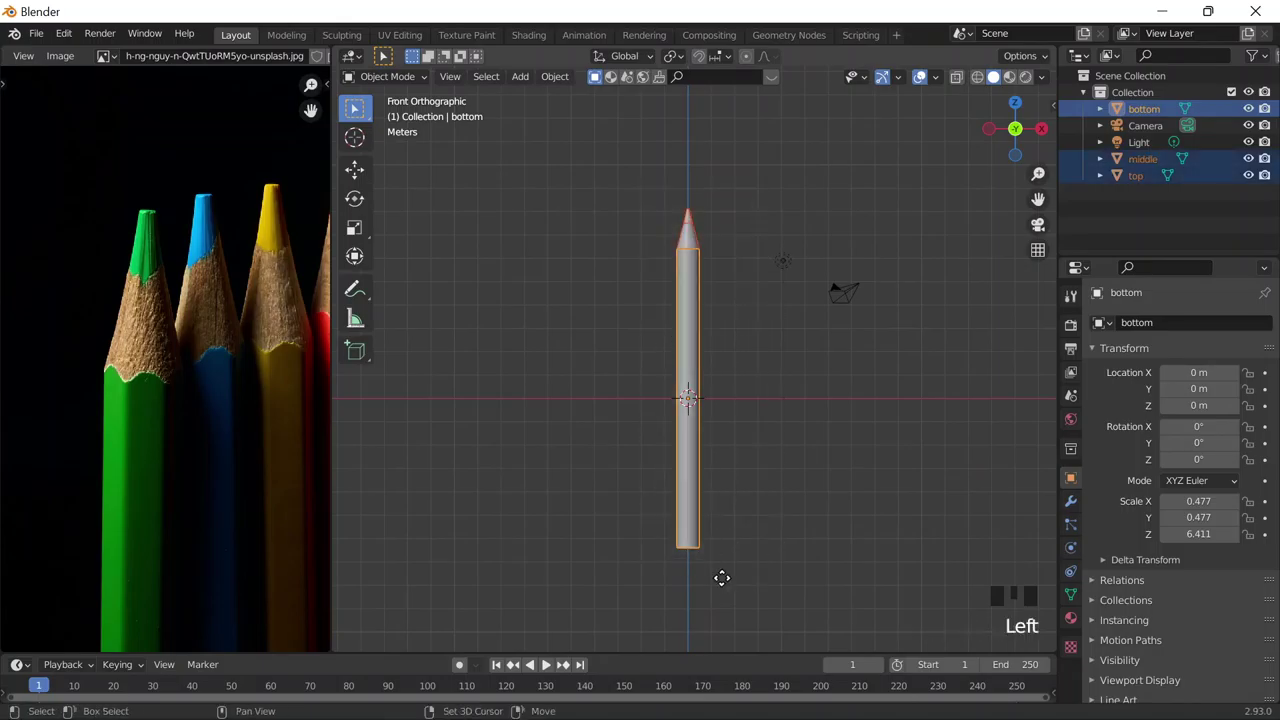
Step: Duplicate the pencil five times with Shift+D into a stepped row of six pencils
{"action": "key", "text": "shift+d"}
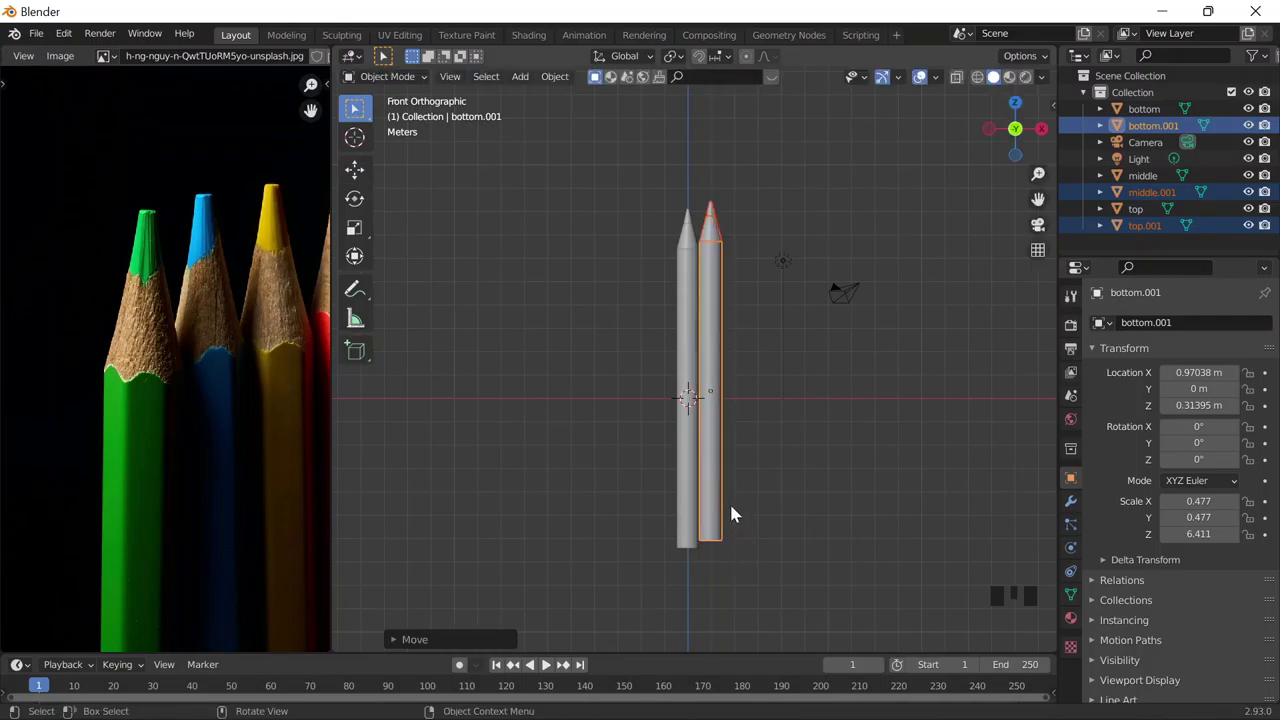
{"action": "key", "text": "shift+d"}
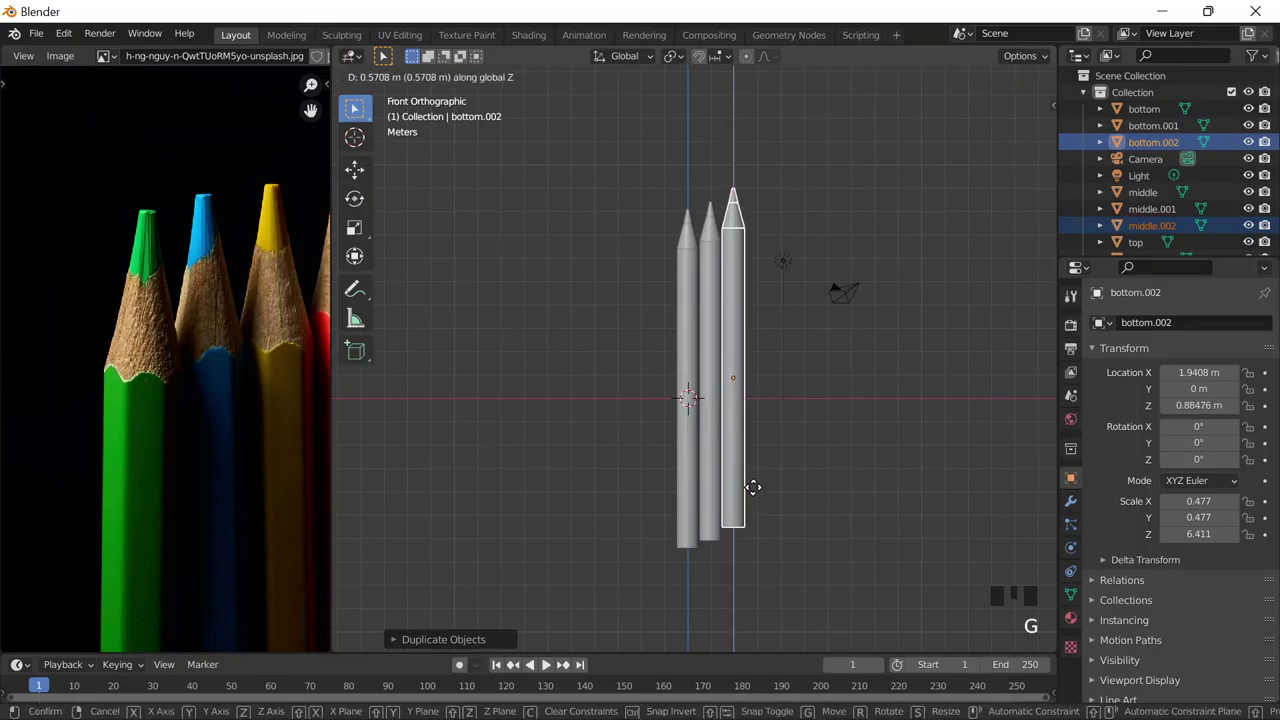
{"action": "scroll", "scroll_direction": "down", "scroll_amount": 3}
{"action": "middle_click", "coordinate": [284, 427]}
{"action": "scroll", "scroll_direction": "up", "scroll_amount": 3}
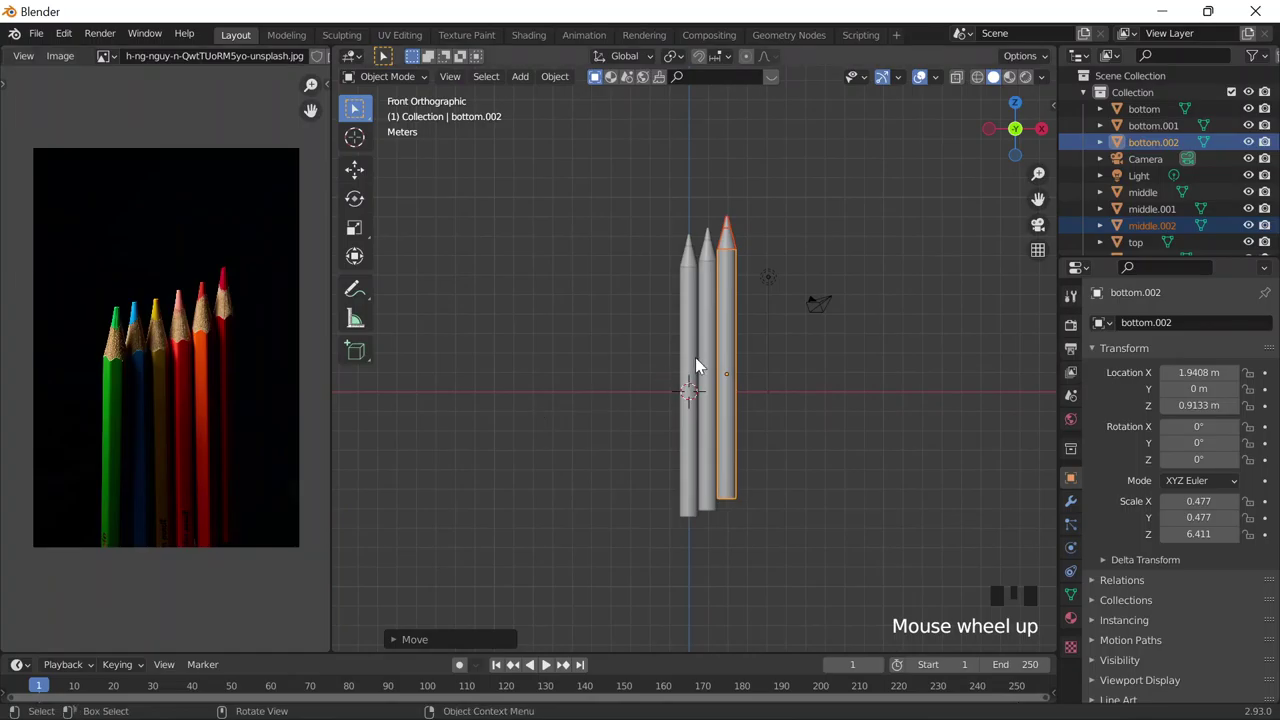
{"action": "key", "text": "shift+d"}
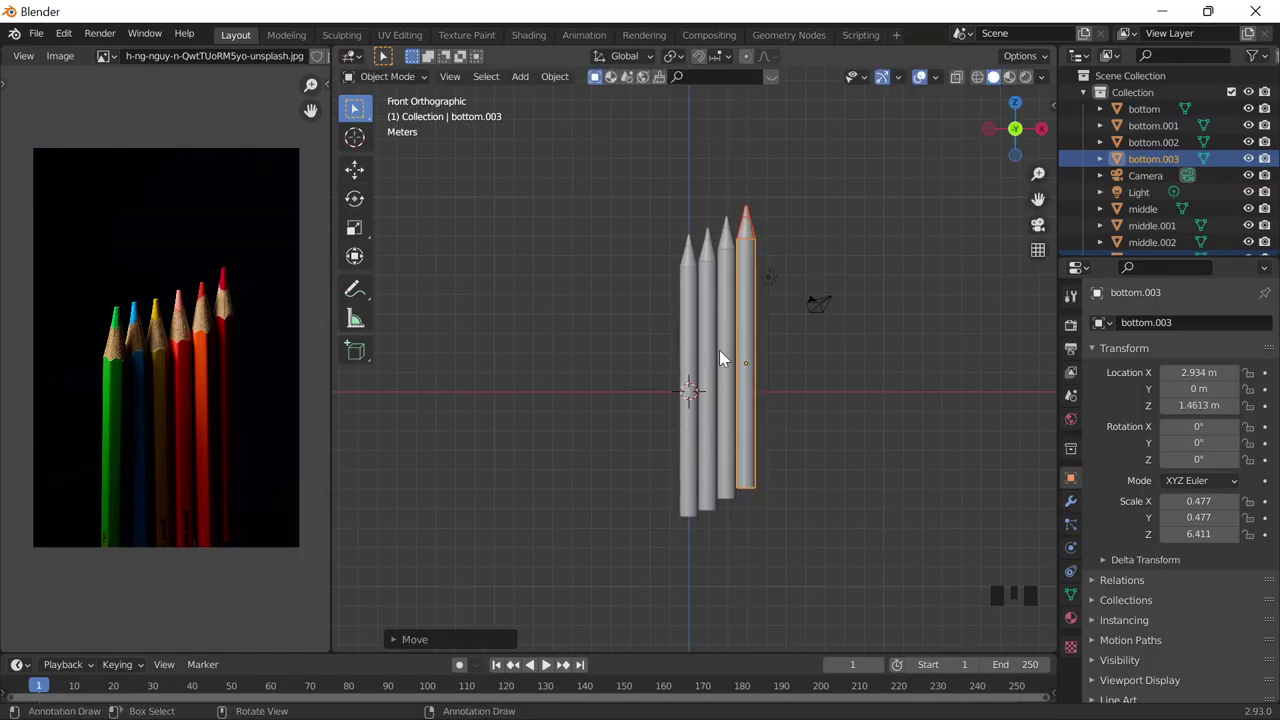
{"action": "key", "text": "shift+d"}
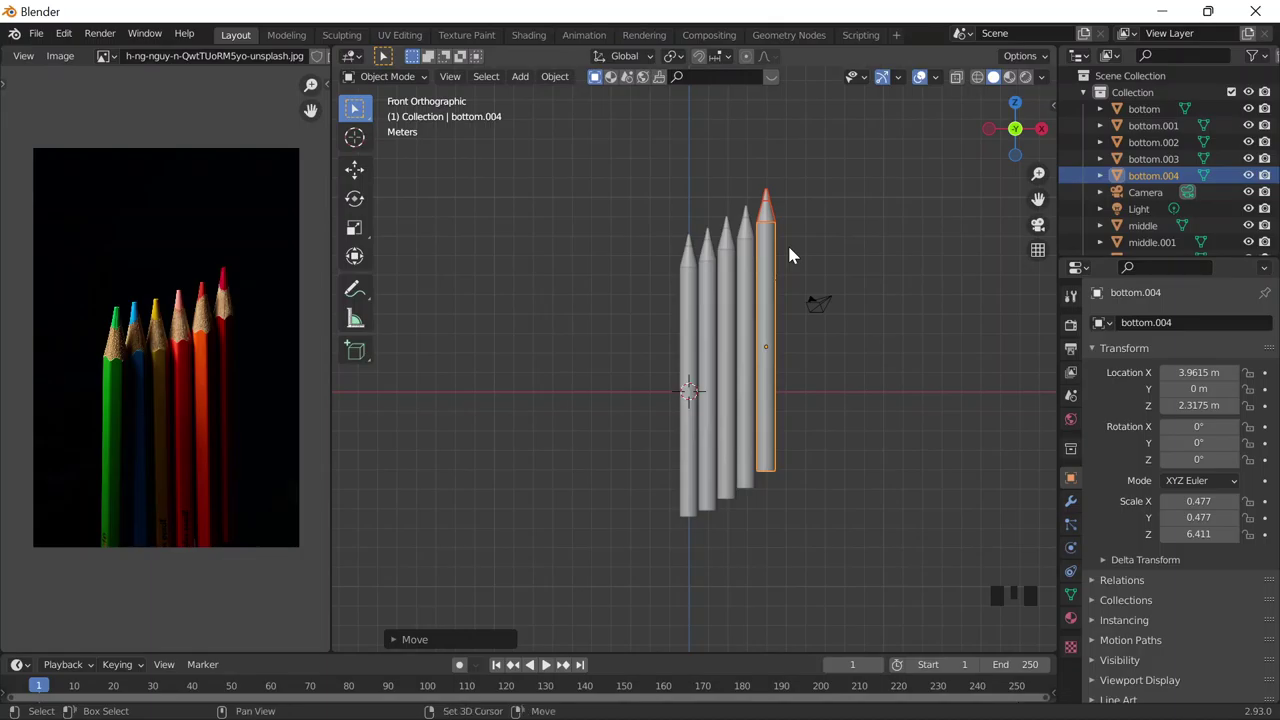
{"action": "key", "text": "shift+d"}
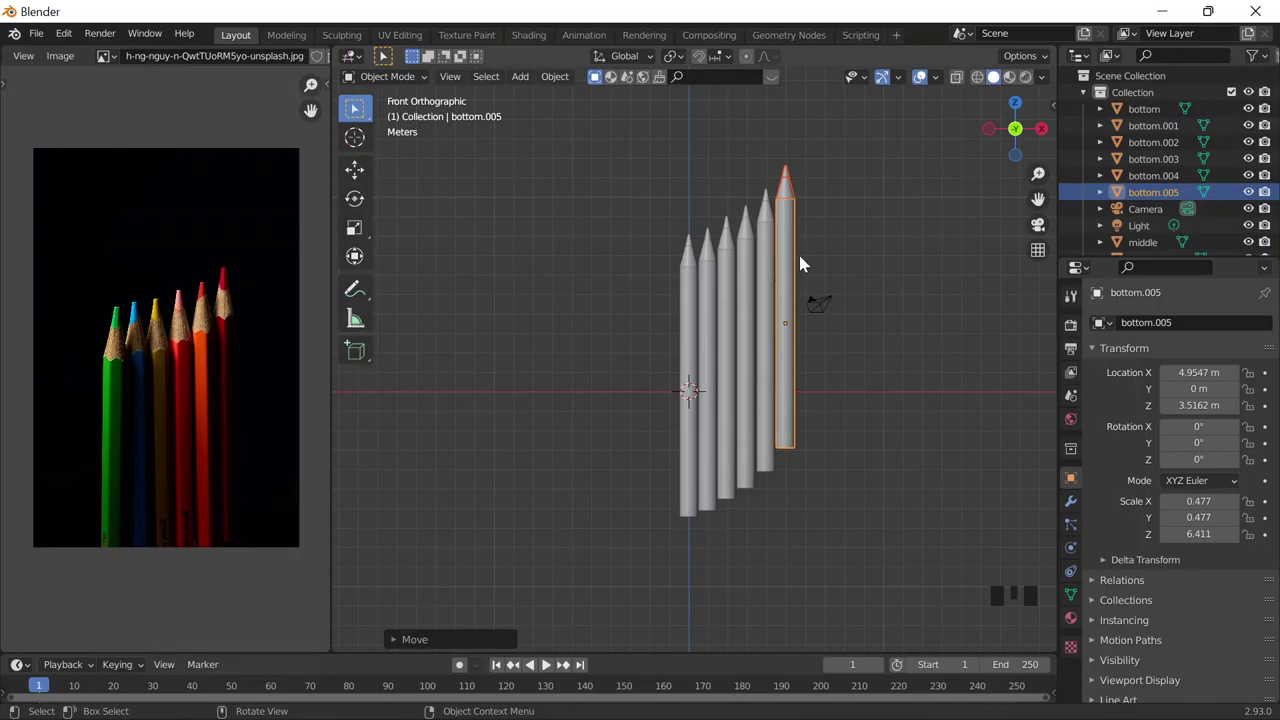
{"action": "key", "text": "Tab"}
Step: Enter Edit Mode on the end pencil and orbit around the row to inspect it
{"action": "key", "text": "Tab"}
{"action": "left_click_drag", "start_coordinate": [410, 76], "coordinate": [808, 292]}
{"action": "scroll", "scroll_direction": "down", "scroll_amount": 3}
{"action": "middle_click", "coordinate": [846, 326]}
{"action": "scroll", "scroll_direction": "up", "scroll_amount": 3}
{"action": "scroll", "scroll_direction": "up", "scroll_amount": 3}
{"action": "scroll", "scroll_direction": "down", "scroll_amount": 3}
{"action": "left_click_drag", "start_coordinate": [767, 318], "coordinate": [736, 484]}
{"action": "scroll", "scroll_direction": "up", "scroll_amount": 3}
Step: Orbit and zoom the view further around the six pencils
{"action": "middle_click", "coordinate": [812, 393]}
{"action": "scroll", "scroll_direction": "down", "scroll_amount": 3}
{"action": "left_click", "coordinate": [811, 427]}
{"action": "left_click_drag", "start_coordinate": [817, 432], "coordinate": [778, 411]}
{"action": "scroll", "scroll_direction": "up", "scroll_amount": 3}
{"action": "left_click_drag", "start_coordinate": [796, 435], "coordinate": [347, 88]}
{"action": "scroll", "scroll_direction": "down", "scroll_amount": 3}
{"action": "left_click_drag", "start_coordinate": [393, 79], "coordinate": [477, 83]}
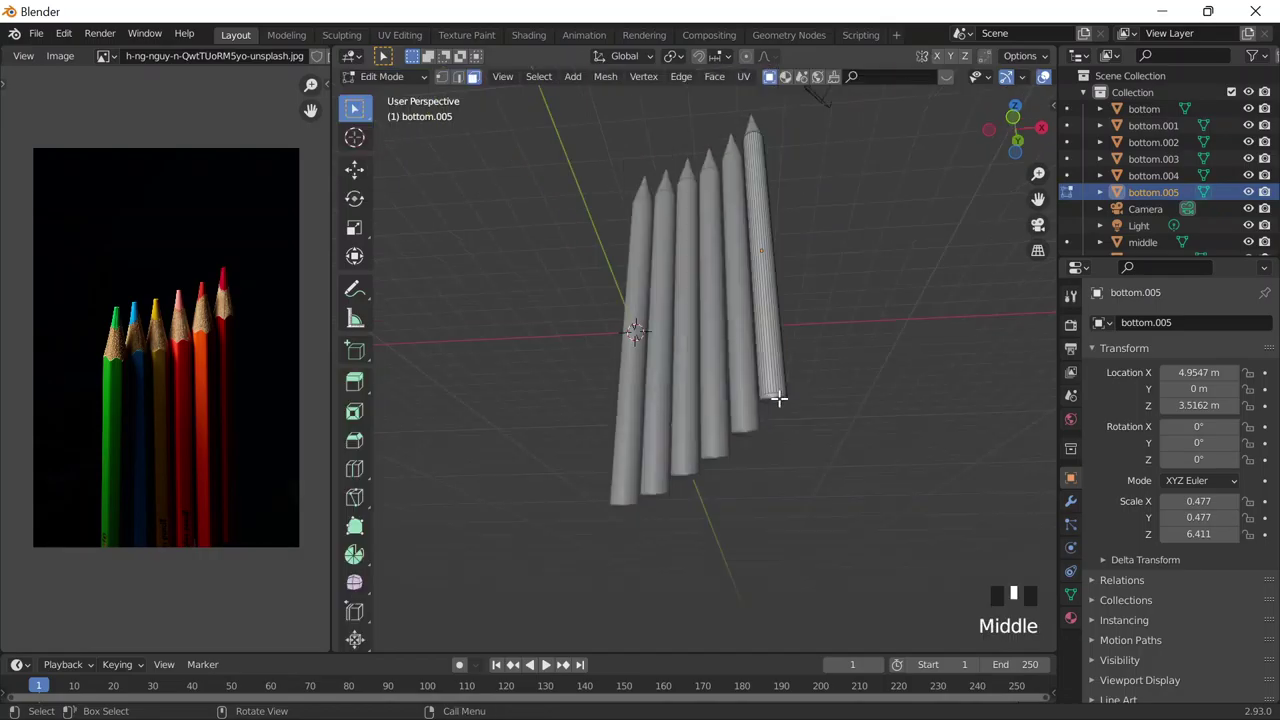
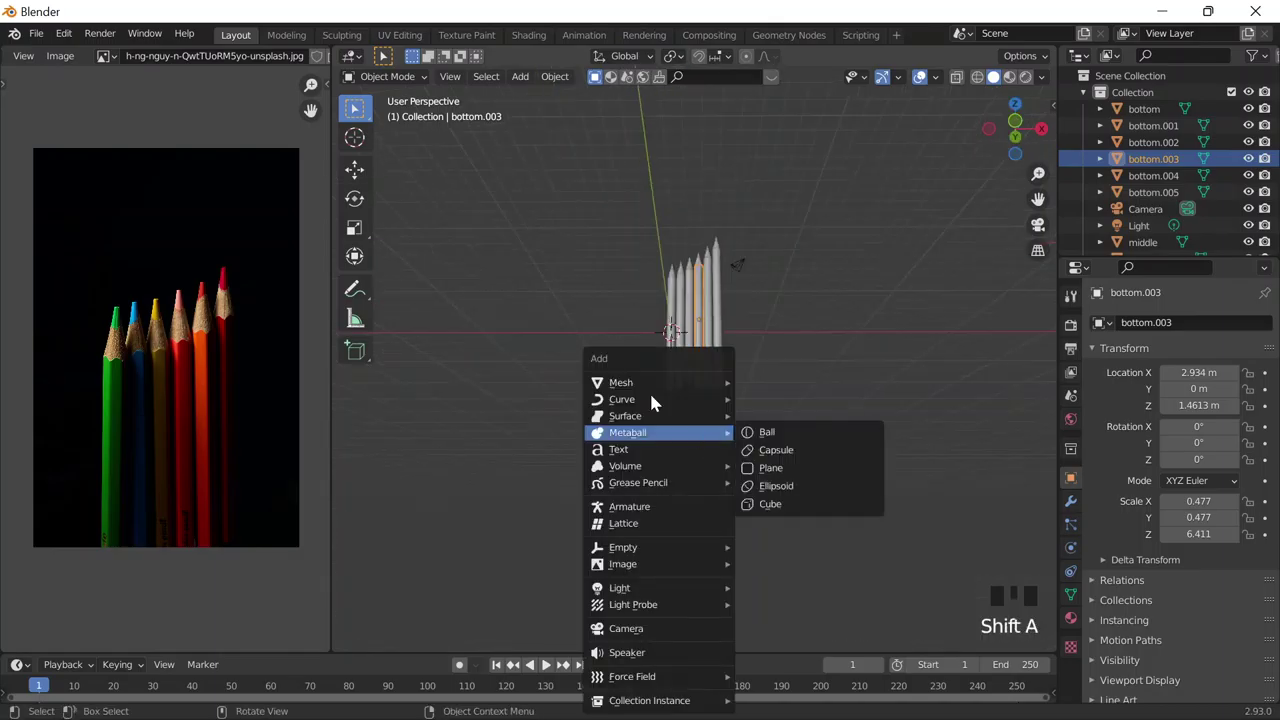
Step: Scale the new plane up large and enable snapping for moves
{"action": "middle_click", "coordinate": [696, 364]}
{"action": "key", "text": "s"}
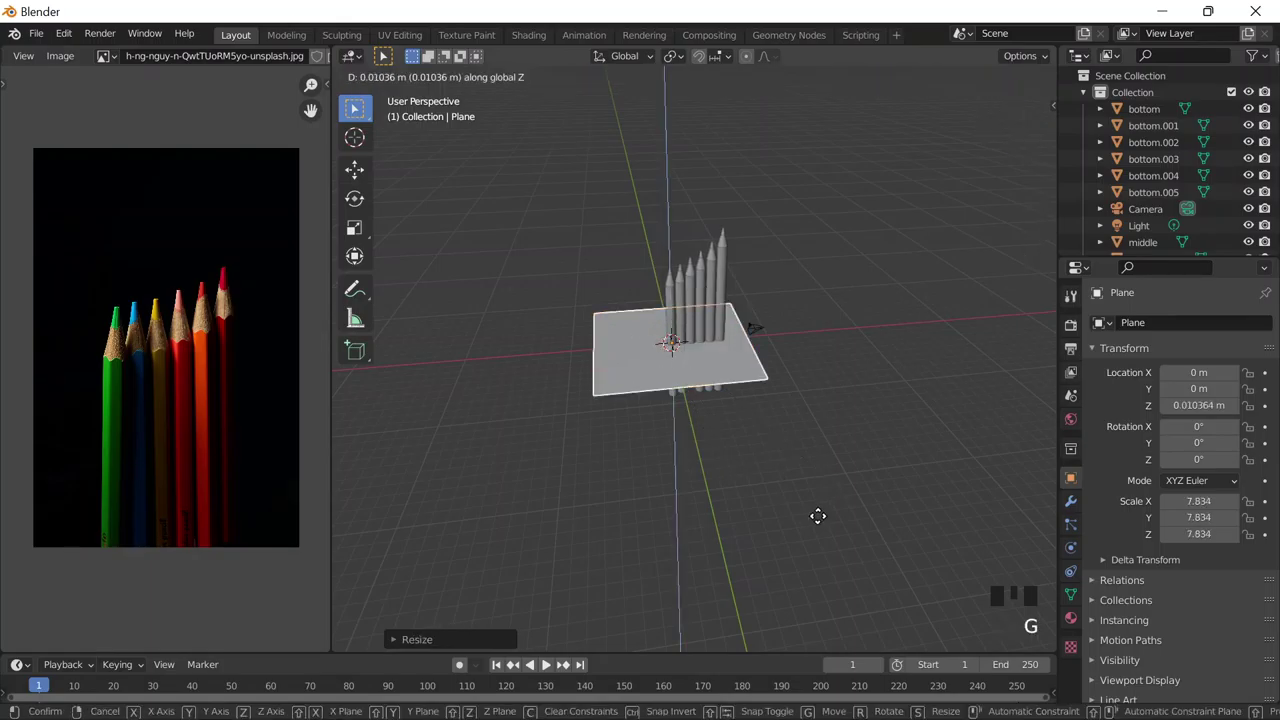
{"action": "middle_click", "coordinate": [726, 309]}
{"action": "scroll", "scroll_direction": "up", "scroll_amount": 3}
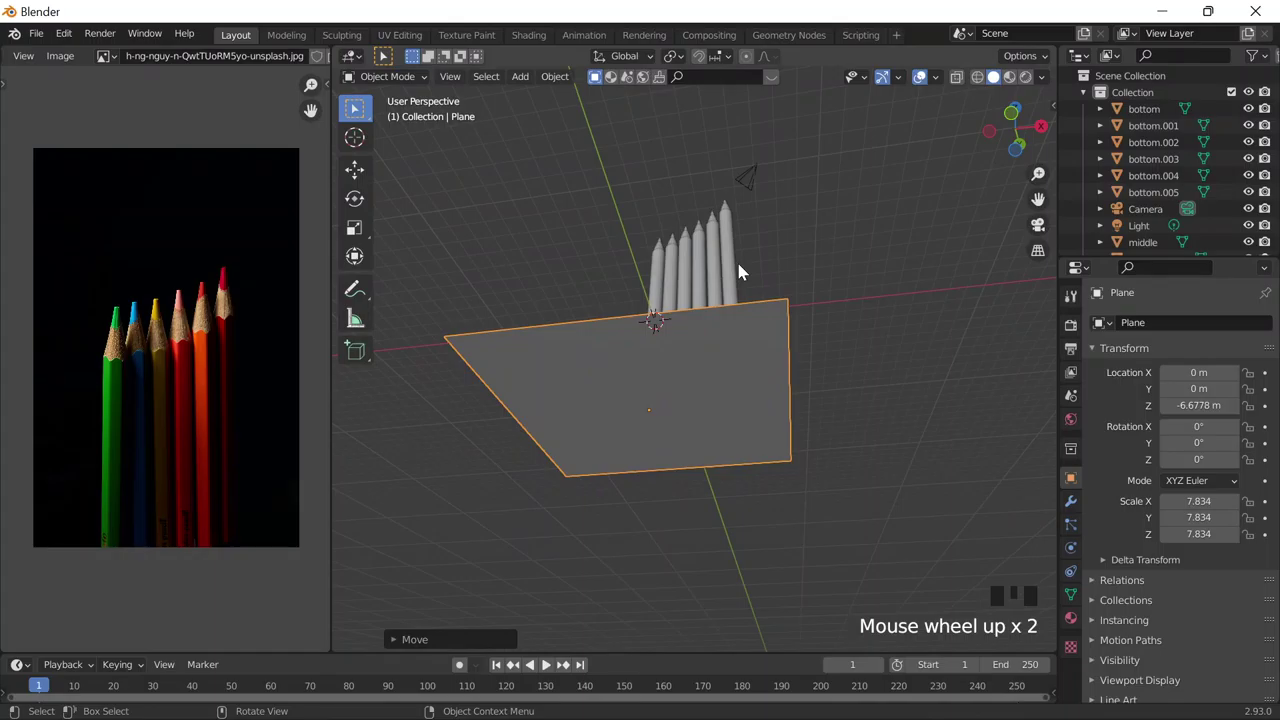
{"action": "middle_click", "coordinate": [787, 368]}
{"action": "key", "text": "shift+Tab"}
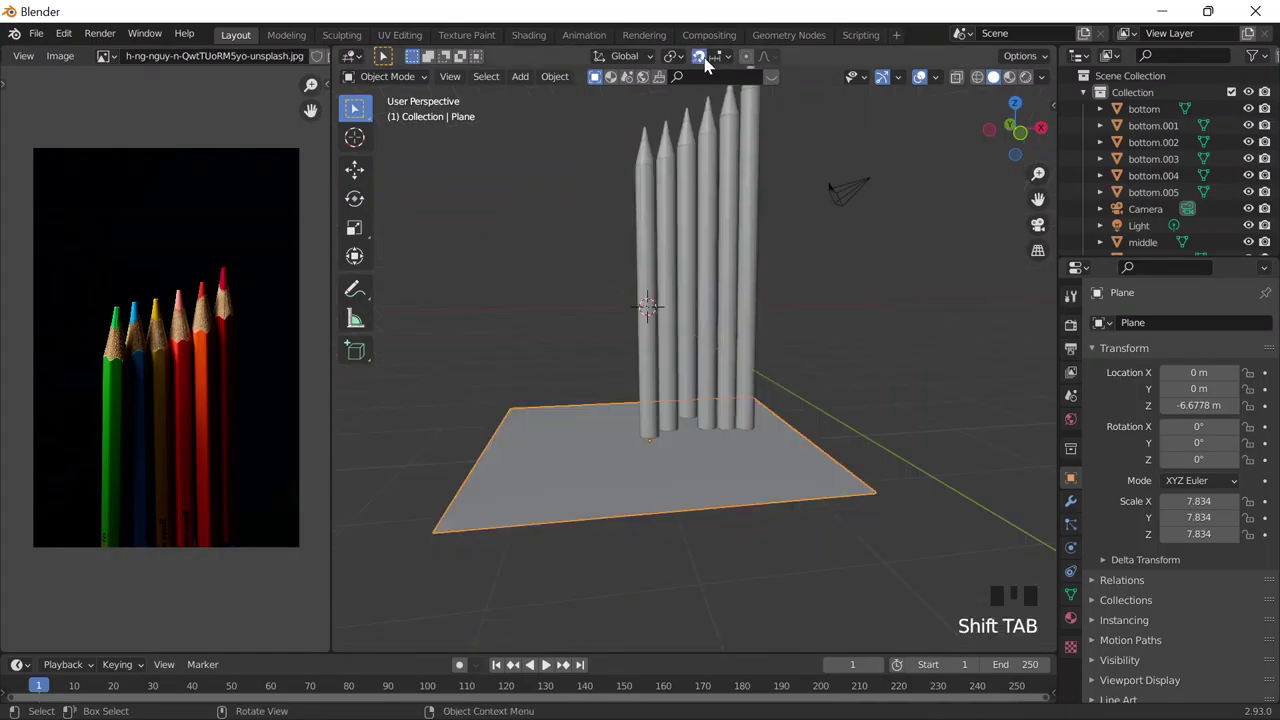
{"action": "left_click", "coordinate": [698, 60]}
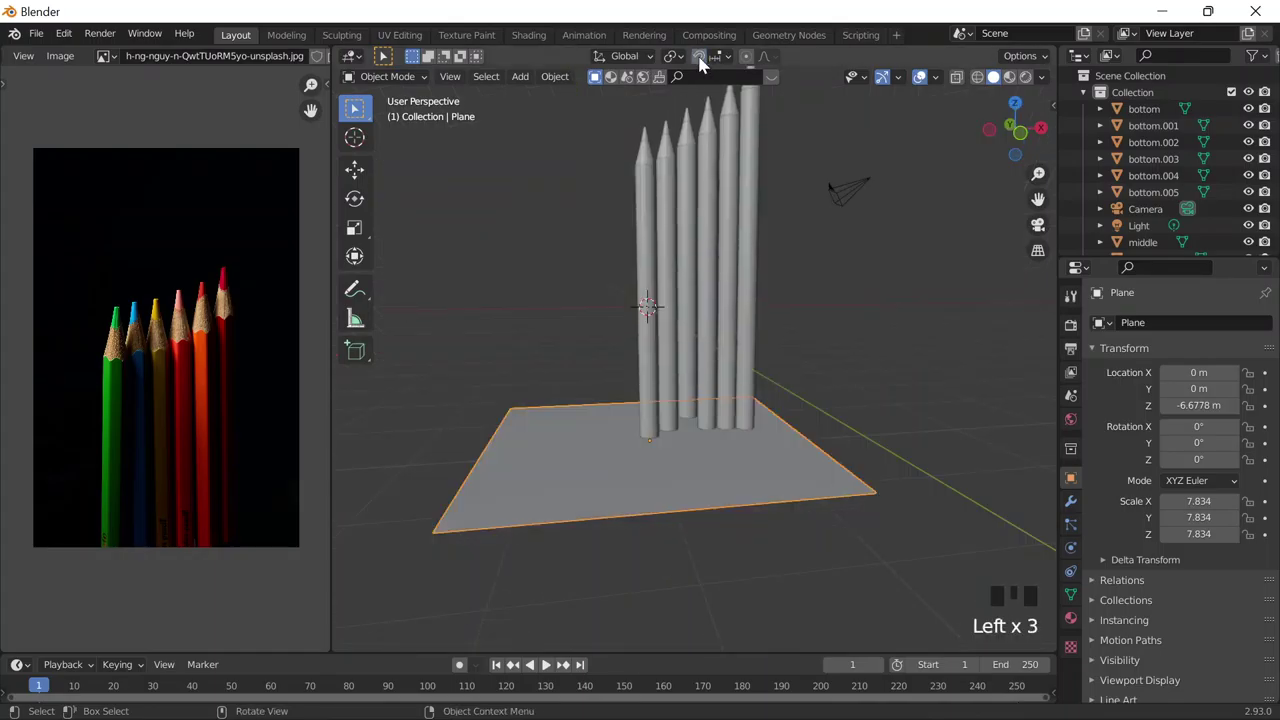
Step: Move the plane down along Z beneath the pencils and select the fourth pencil
{"action": "left_click_drag", "start_coordinate": [717, 122], "coordinate": [769, 378]}
{"action": "scroll", "scroll_direction": "up", "scroll_amount": 3}
{"action": "key", "text": "g"}
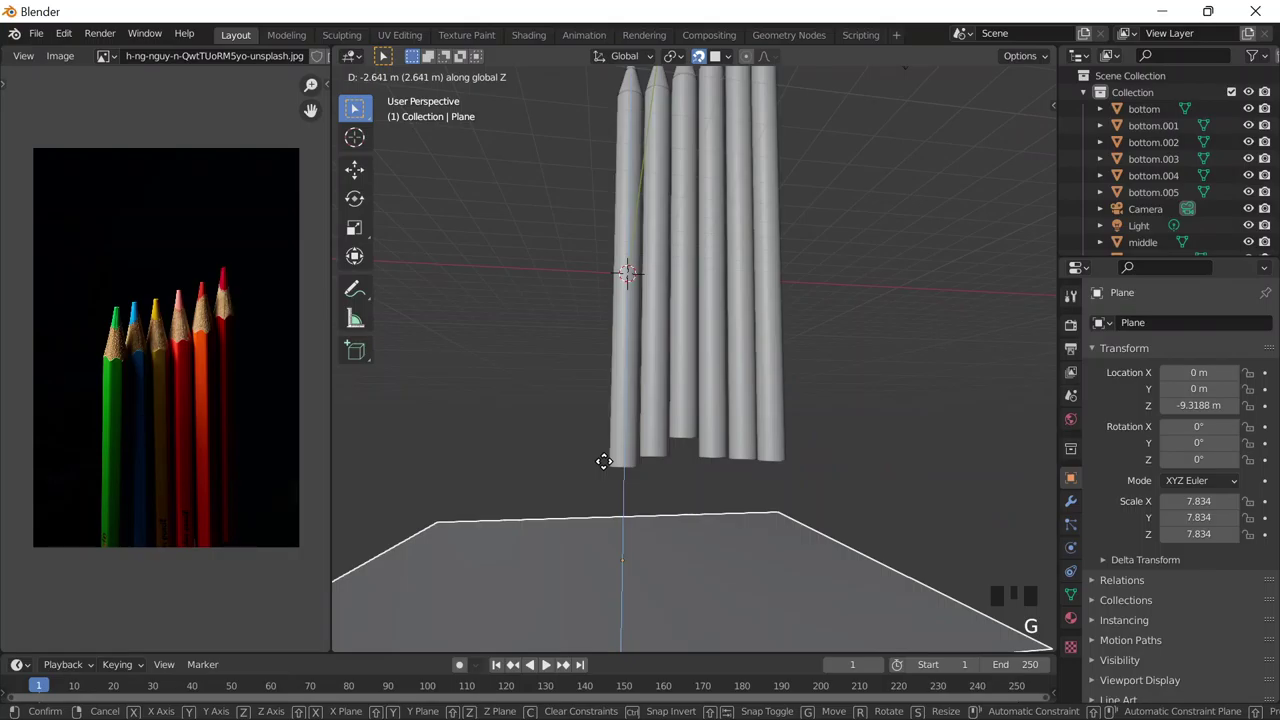
{"action": "scroll", "scroll_direction": "up", "scroll_amount": 3}
{"action": "left_click", "coordinate": [694, 448]}
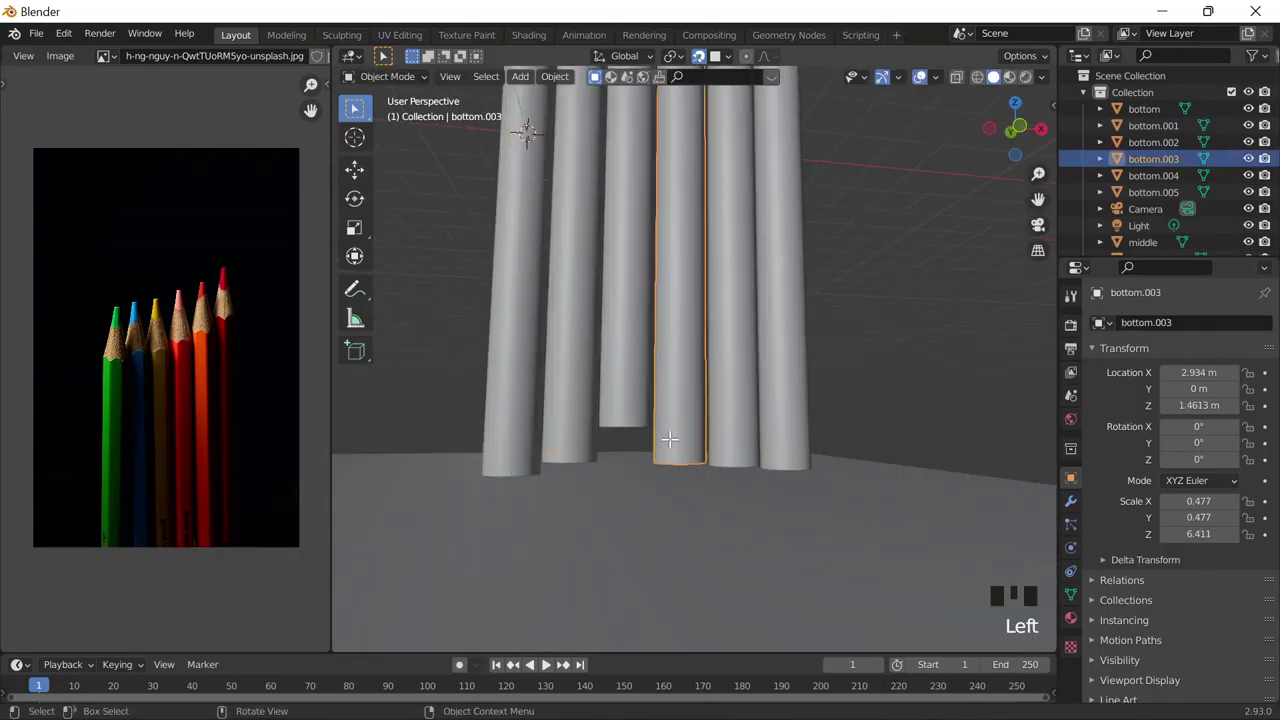
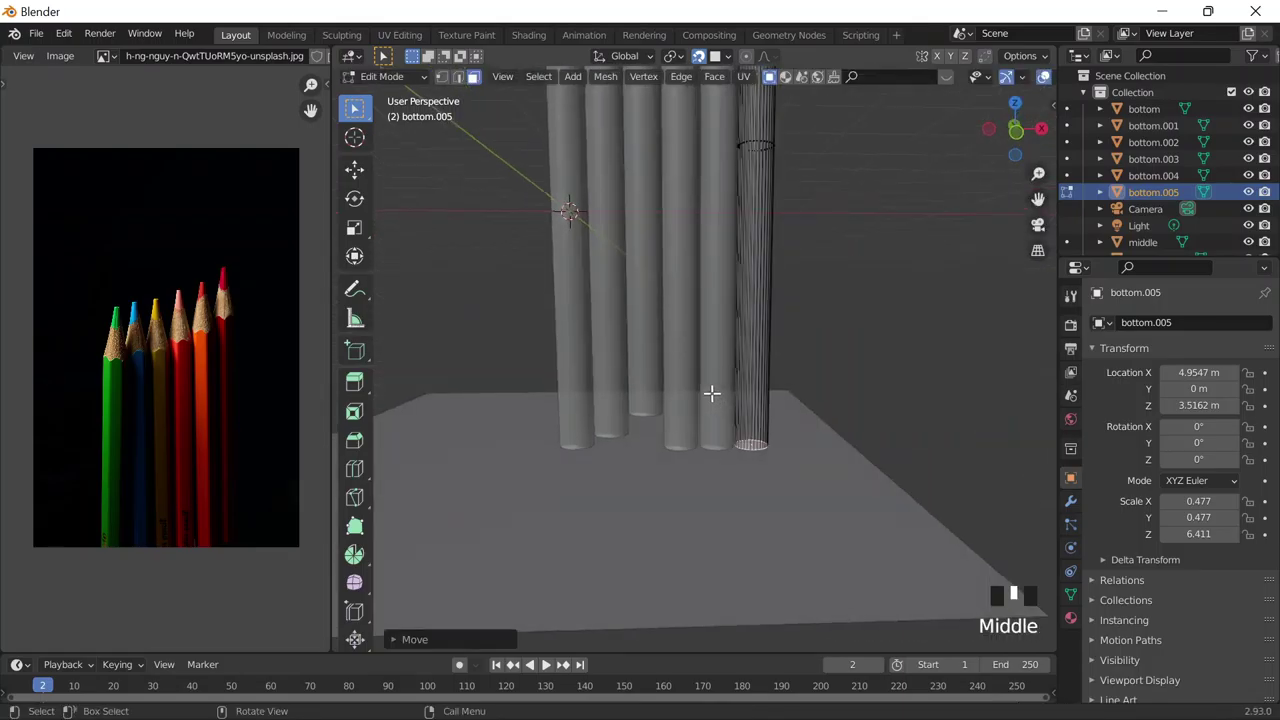
Step: Zoom the view while the end pencil's base is lowered to meet the ground plane
{"action": "scroll", "scroll_direction": "down", "scroll_amount": 3}
{"action": "scroll", "scroll_direction": "down", "scroll_amount": 3}
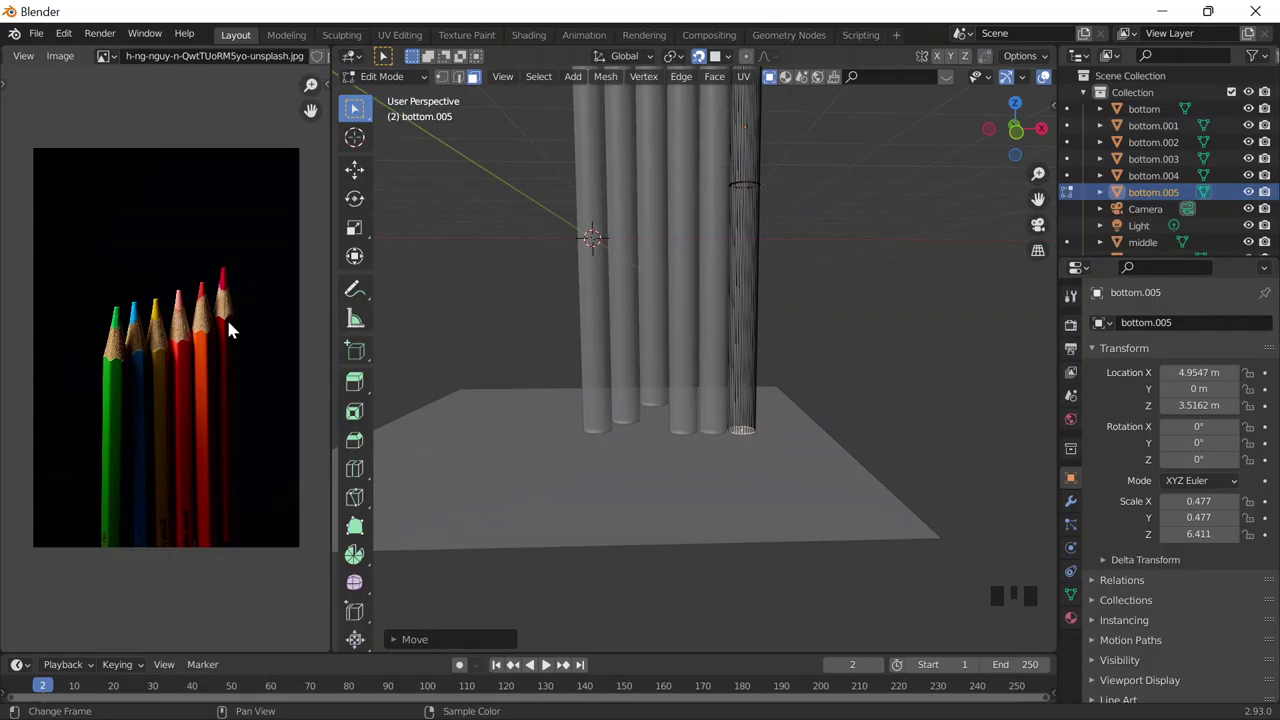
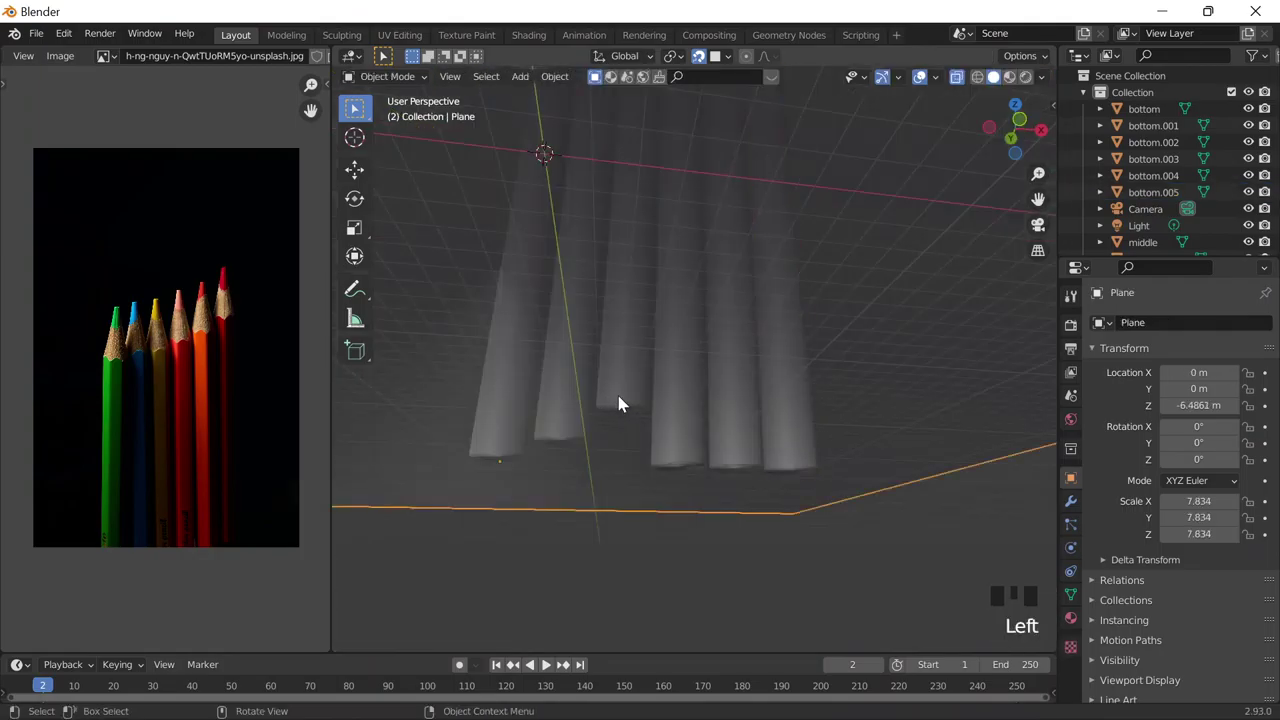
Step: Select the third pencil and enter Edit Mode to level its base vertices
{"action": "left_click", "coordinate": [624, 393]}
{"action": "key", "text": "Tab"}
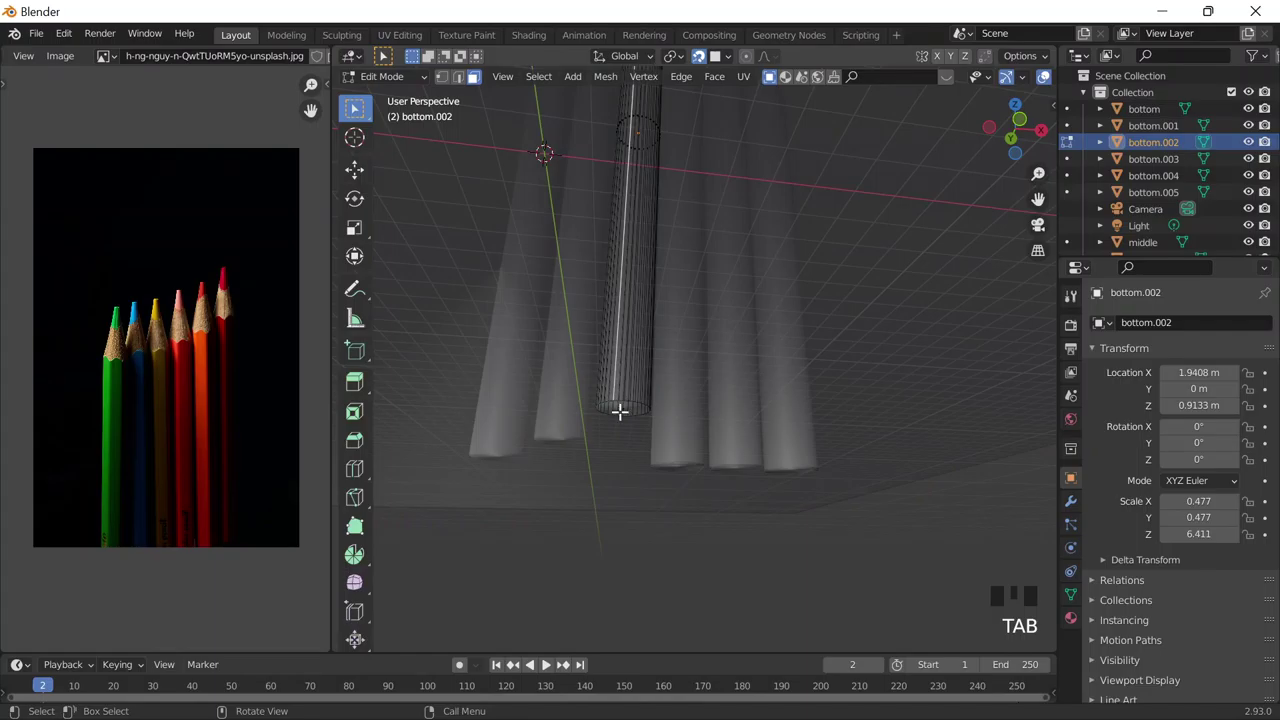
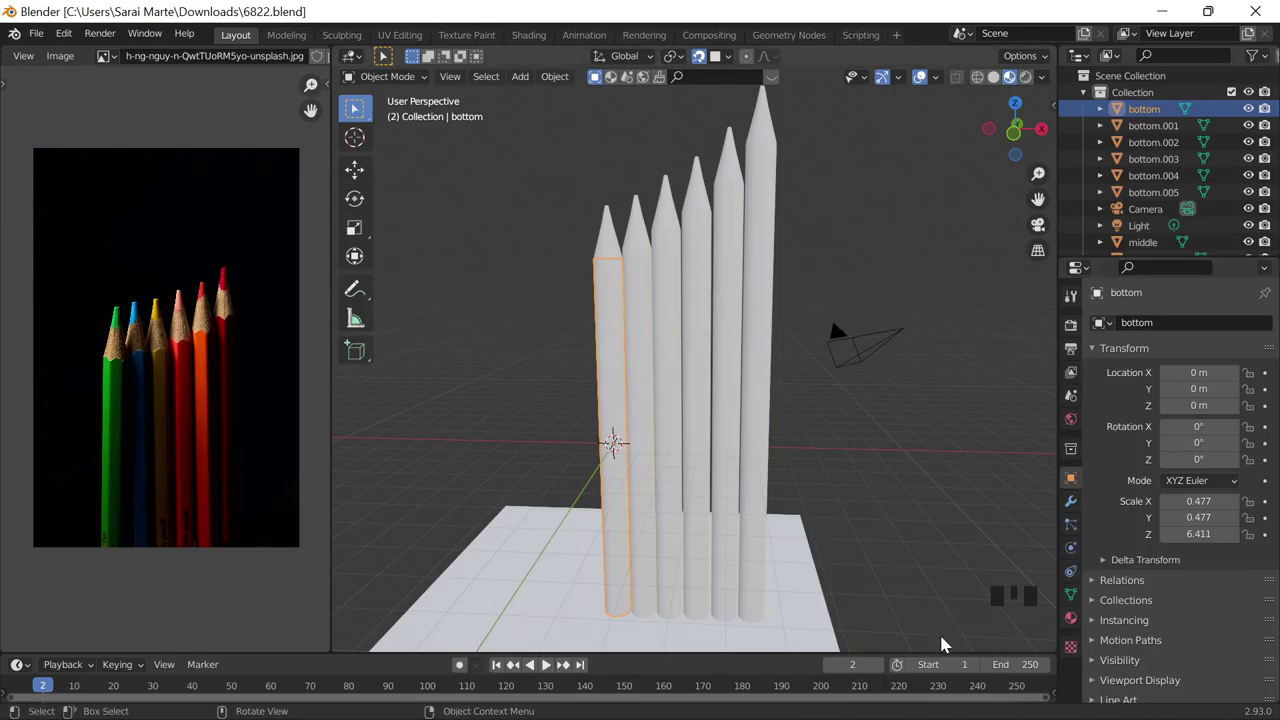
Step: Give the first pencil's body a new green material (hex 119615), leaving the tip uncoloured, viewed from the front
{"action": "left_click", "coordinate": [1062, 620]}
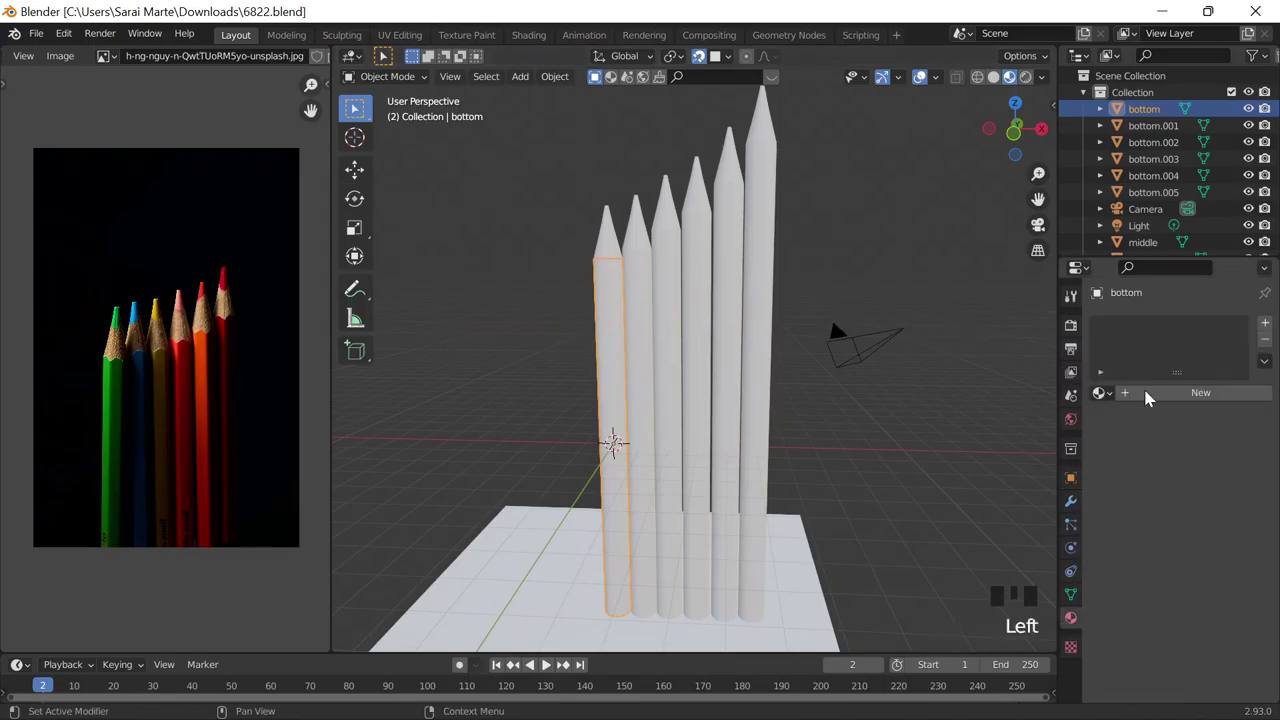
{"action": "left_click_drag", "start_coordinate": [1144, 396], "coordinate": [1114, 464]}
{"action": "left_click", "coordinate": [1184, 567]}
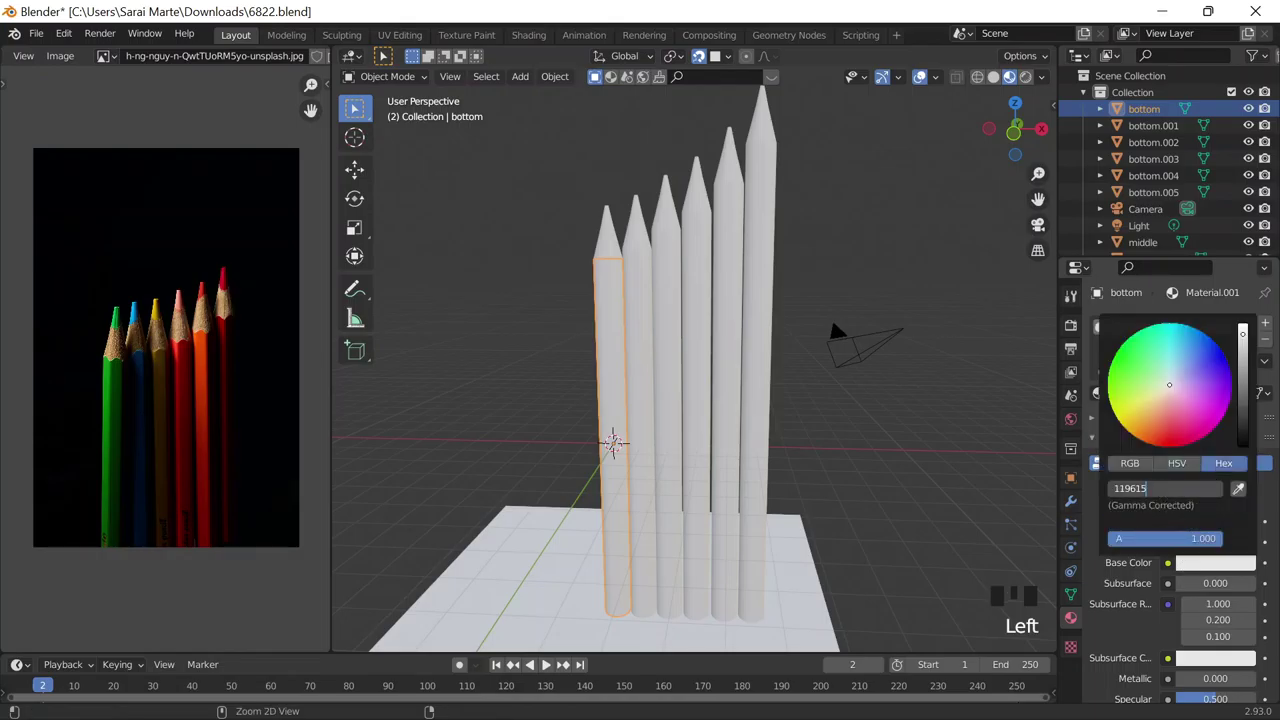
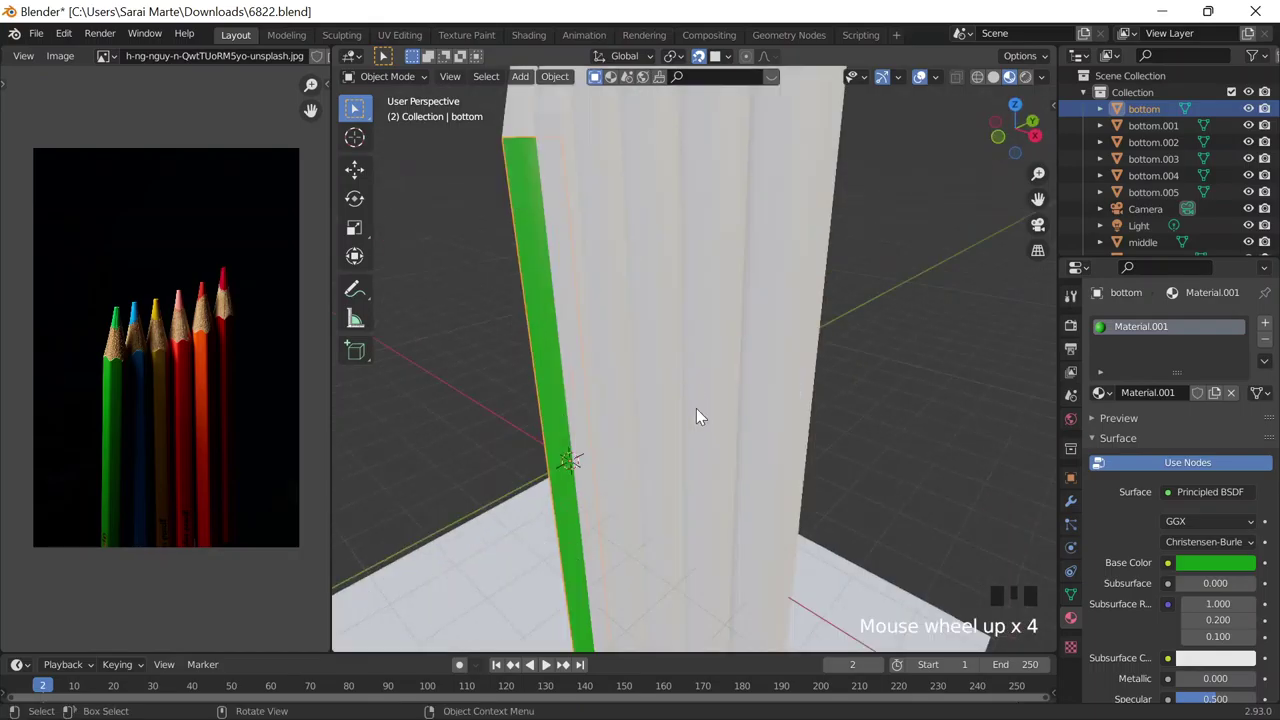
{"action": "left_click", "coordinate": [600, 185]}
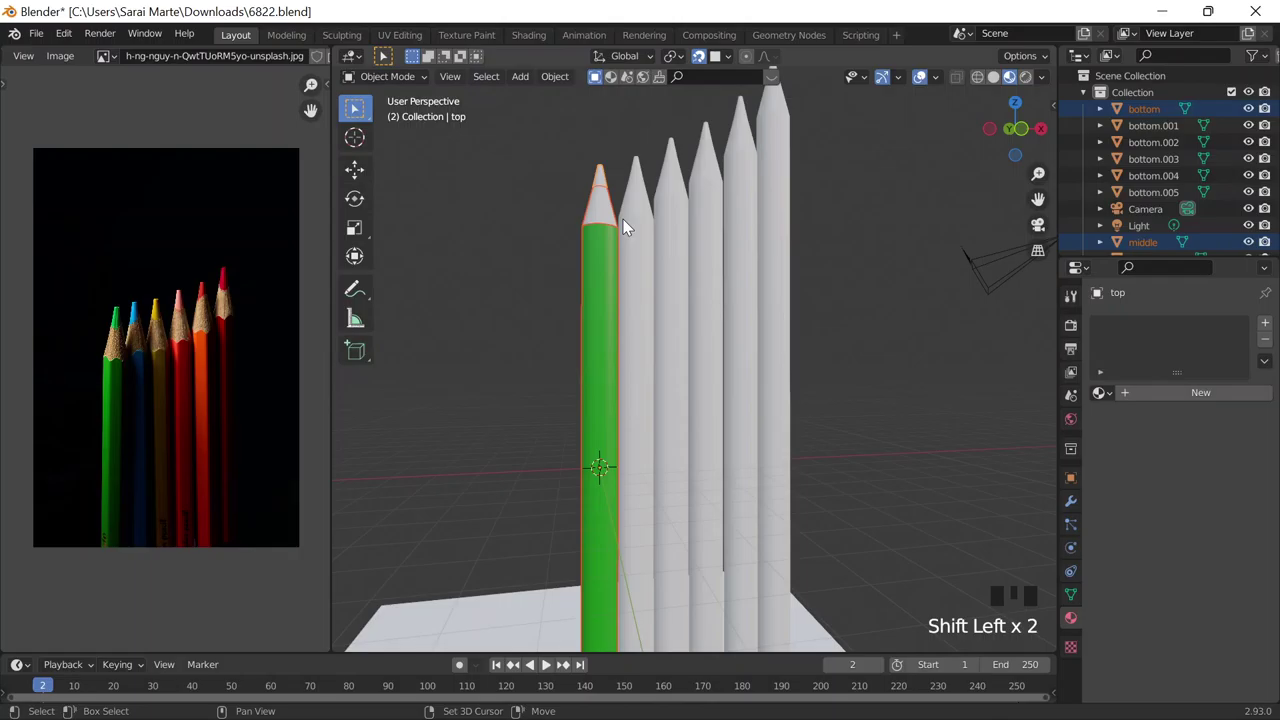
{"action": "key", "text": "`"}
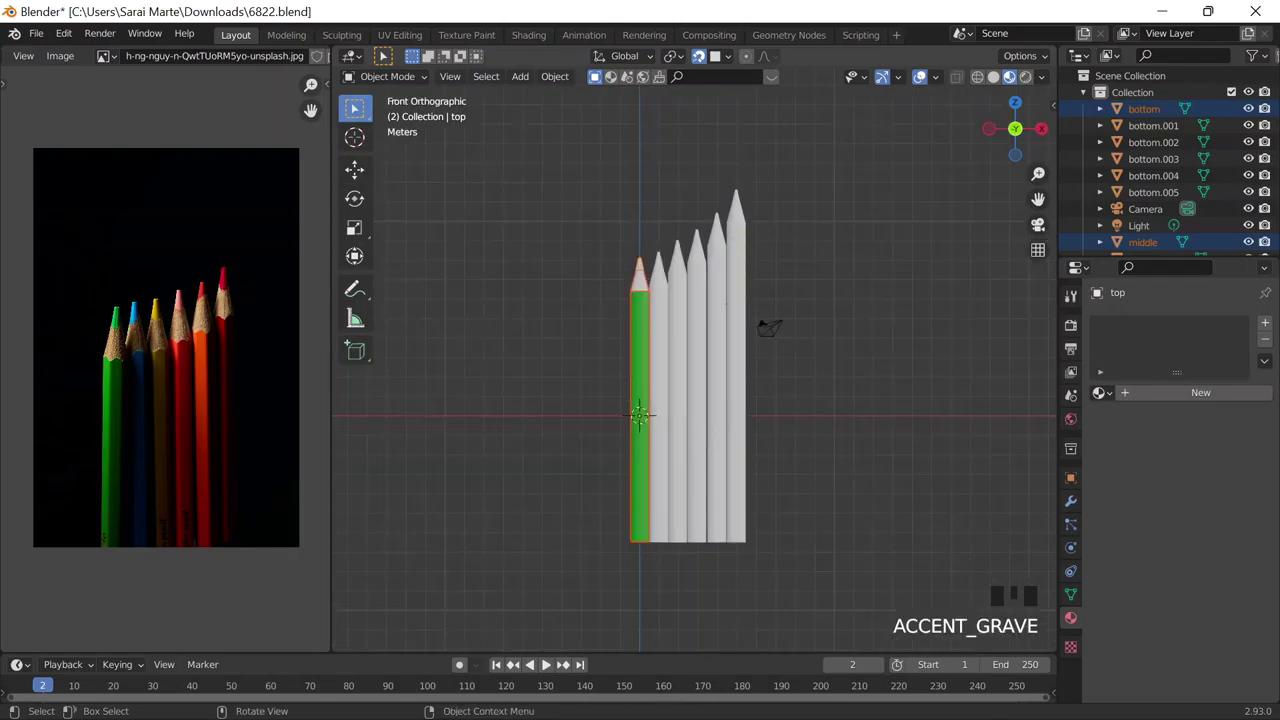
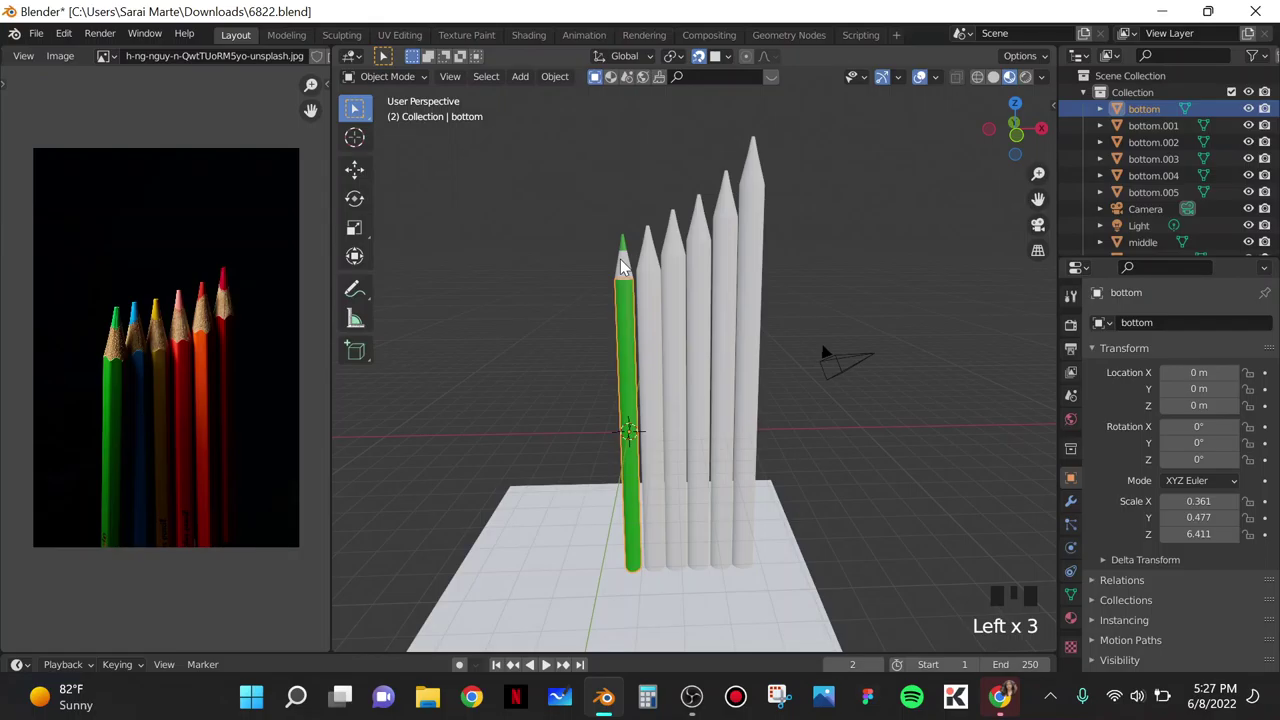
Step: Select the pencil middle sections, including the tallest one, to narrow them to 0.361 along X
{"action": "left_click", "coordinate": [694, 229]}
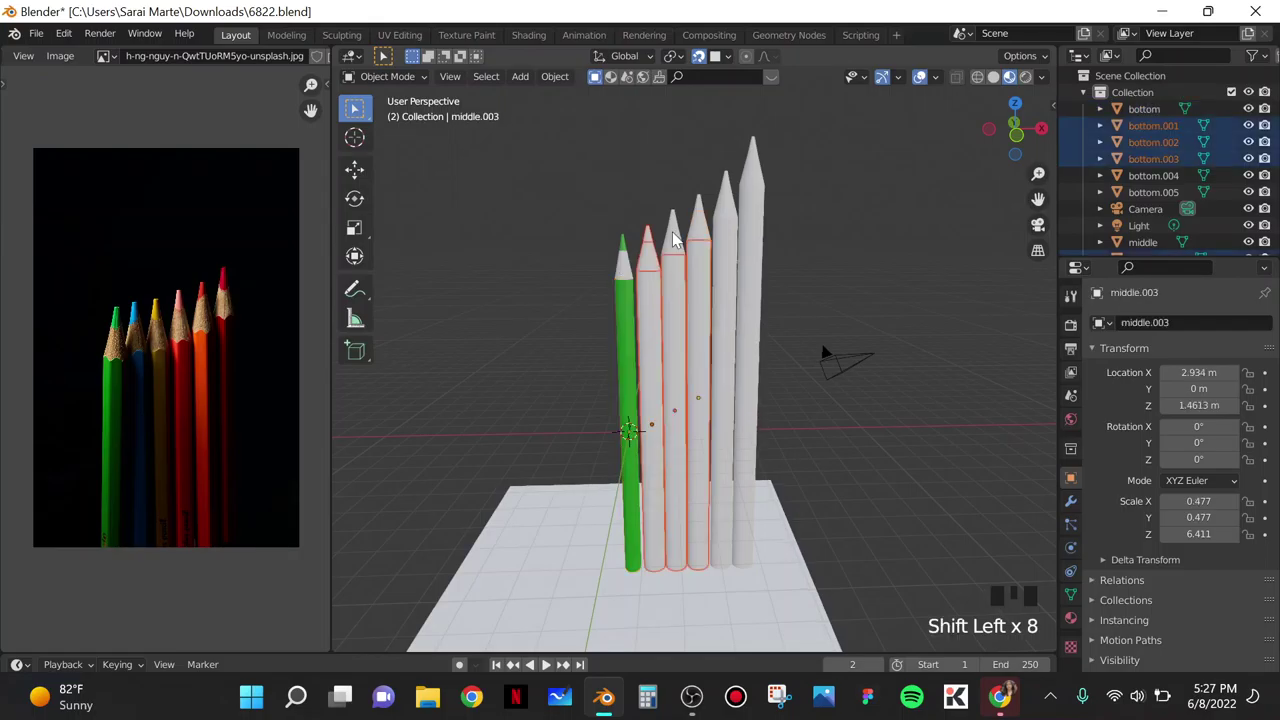
{"action": "left_click_drag", "start_coordinate": [689, 237], "coordinate": [904, 604]}
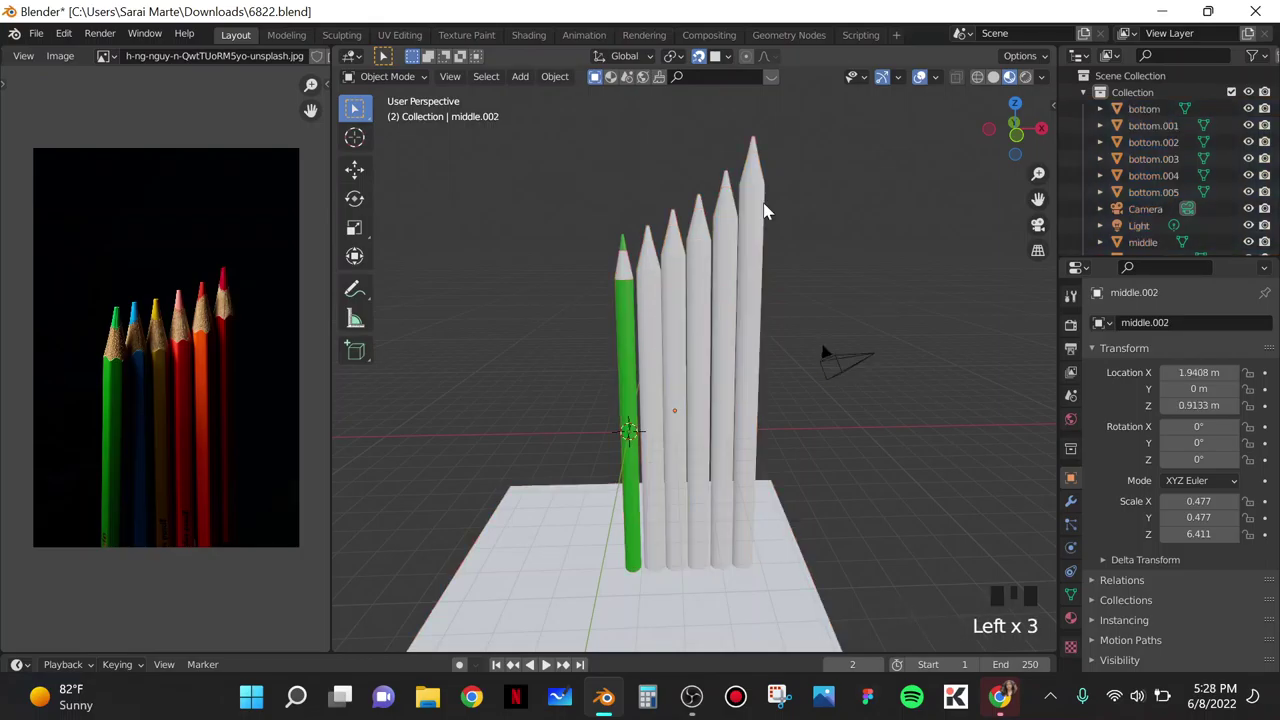
{"action": "left_click", "coordinate": [759, 153]}
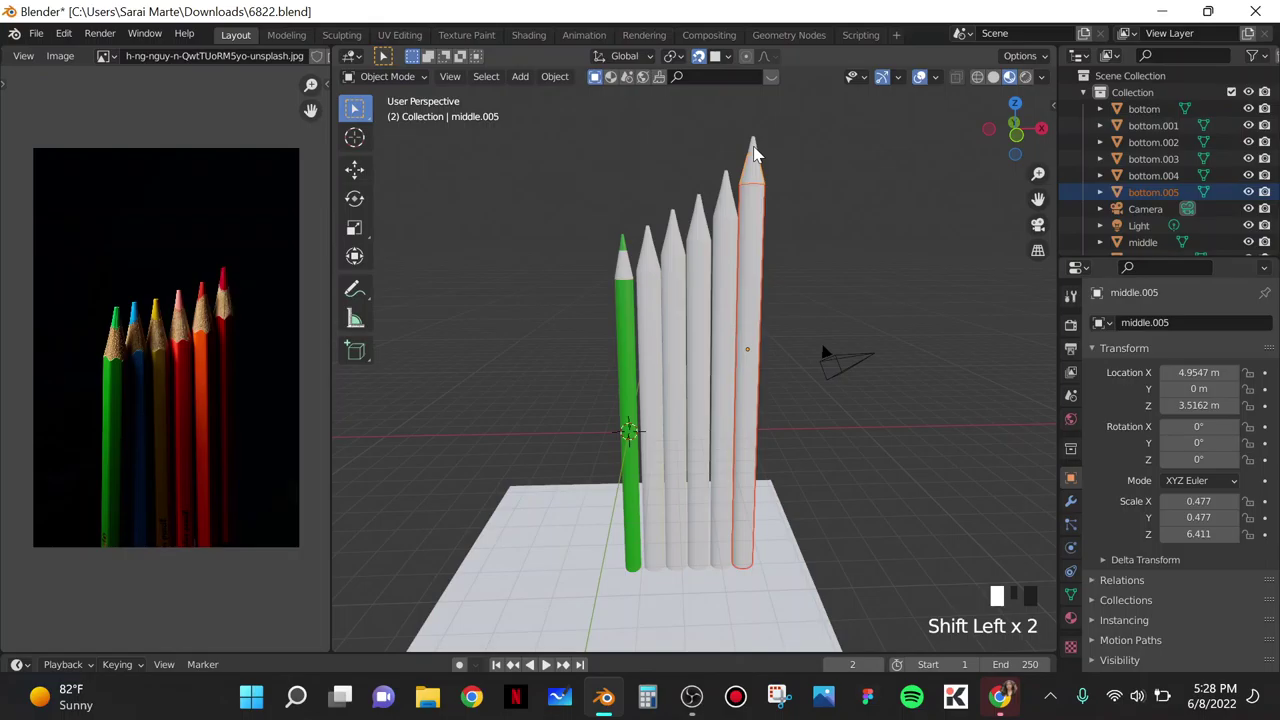
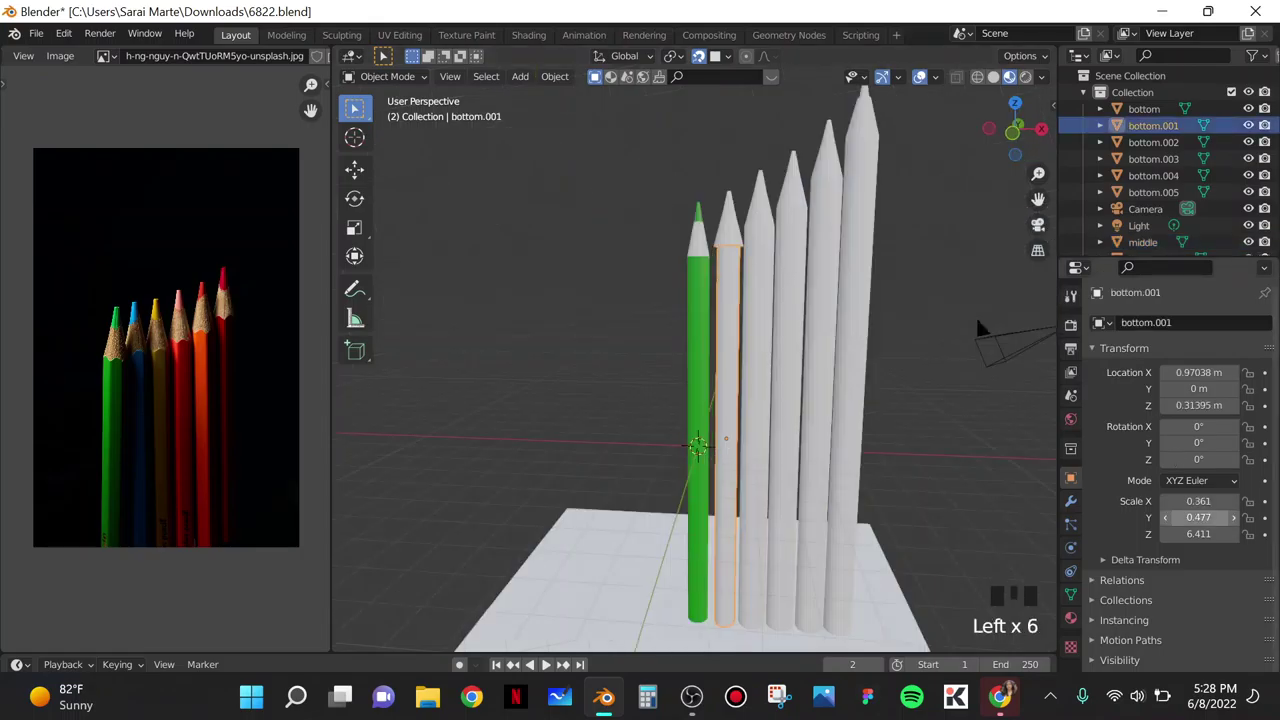
Step: Narrow the third pencil's body and the second pencil's tip to 0.361 on both width axes
{"action": "left_click", "coordinate": [1267, 496]}
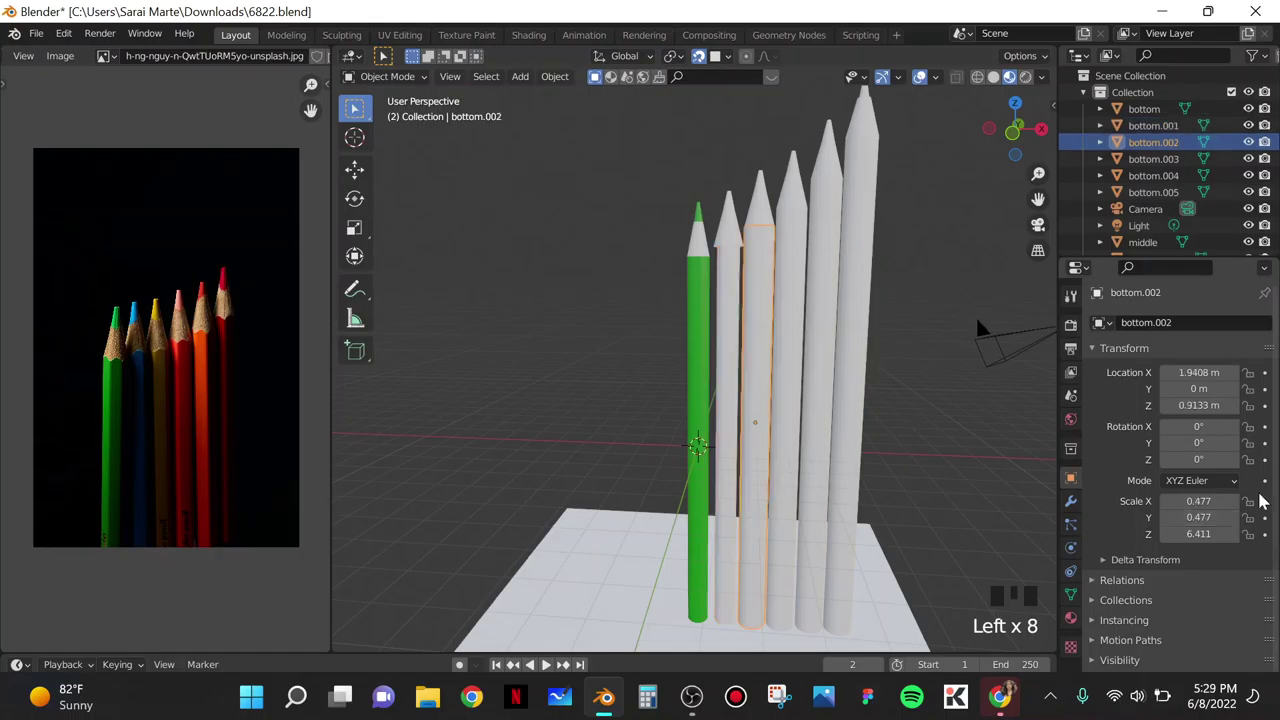
{"action": "left_click", "coordinate": [1267, 496]}
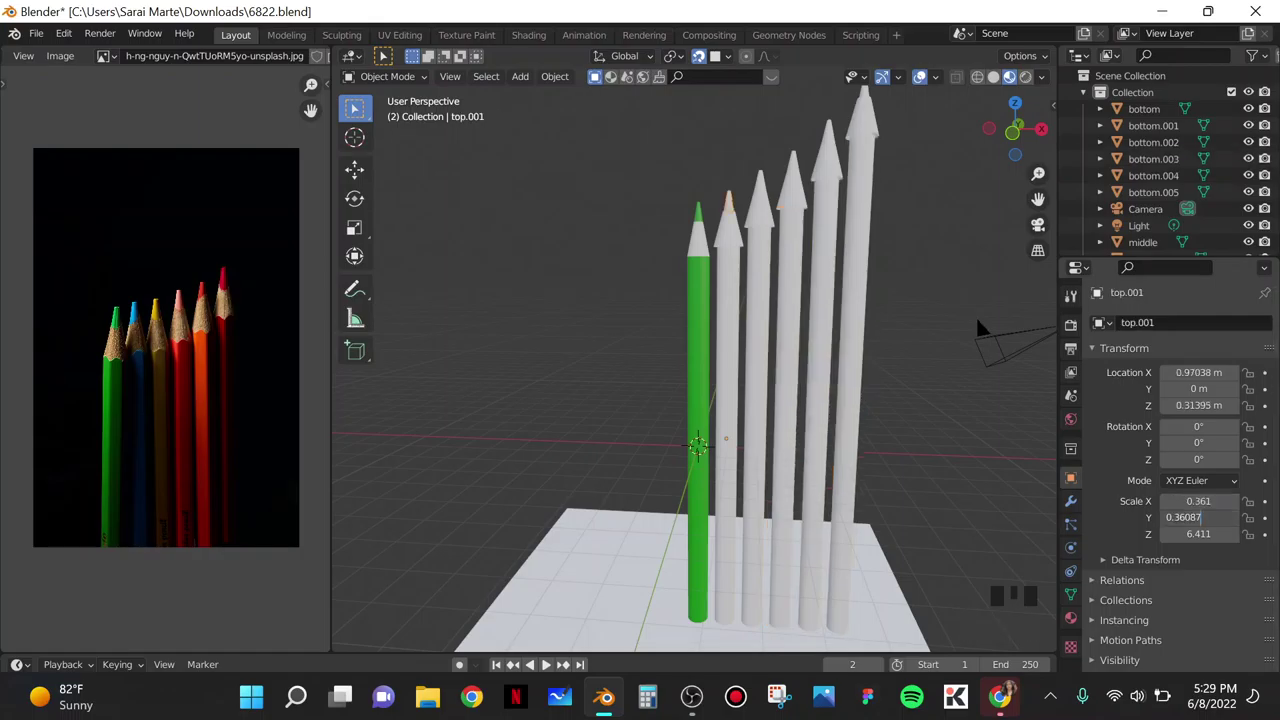
{"action": "left_click", "coordinate": [767, 182]}
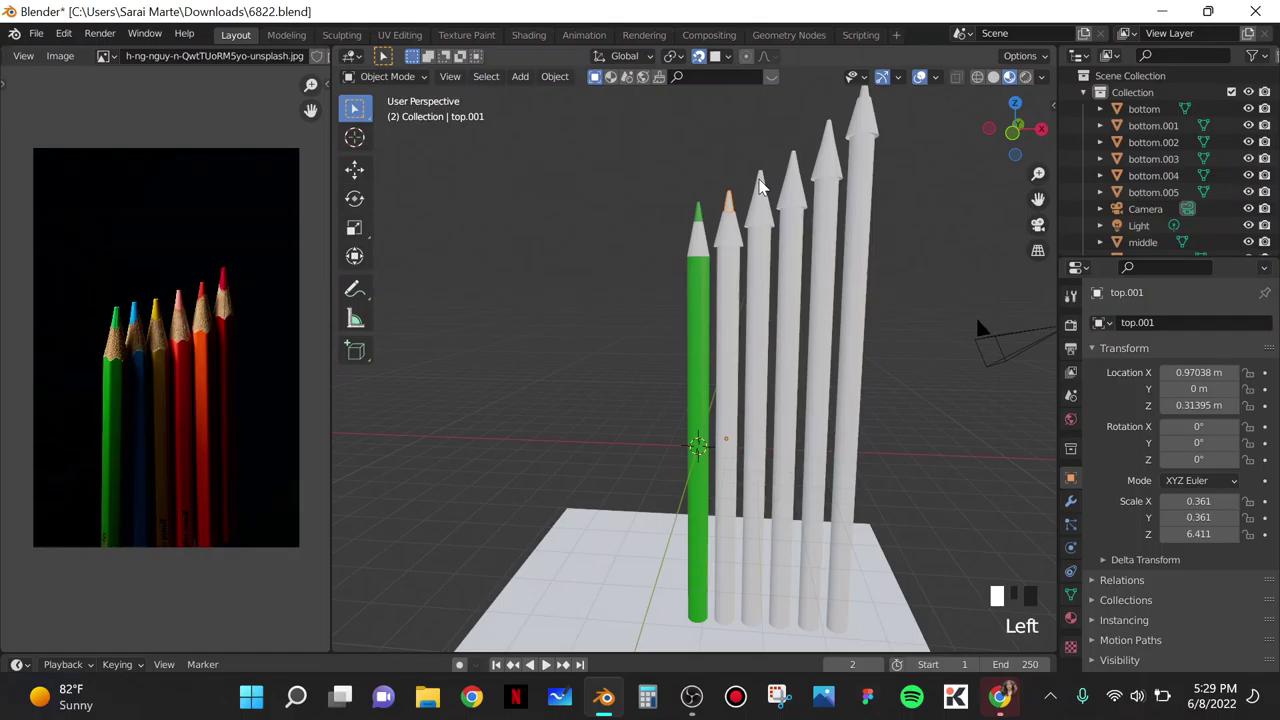
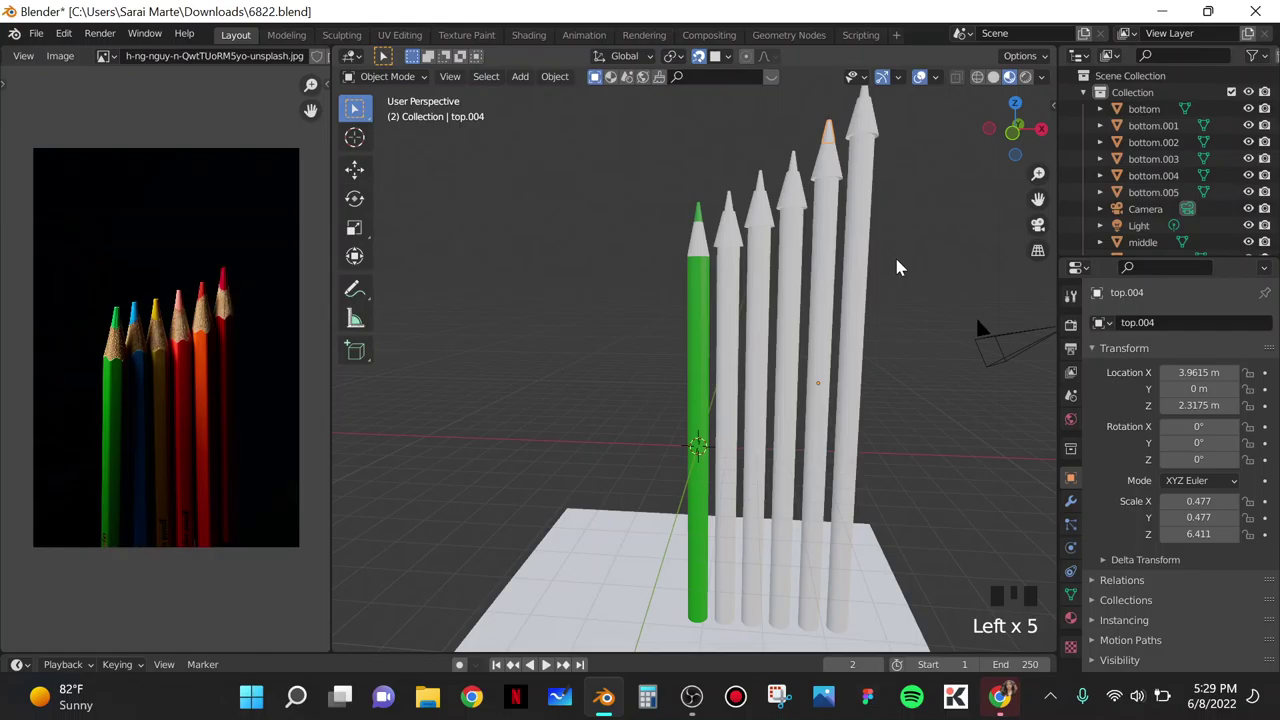
Step: Box-select the slimmed pencil parts and slide them along X toward the green pencil
{"action": "left_click_drag", "start_coordinate": [902, 266], "coordinate": [1183, 492]}
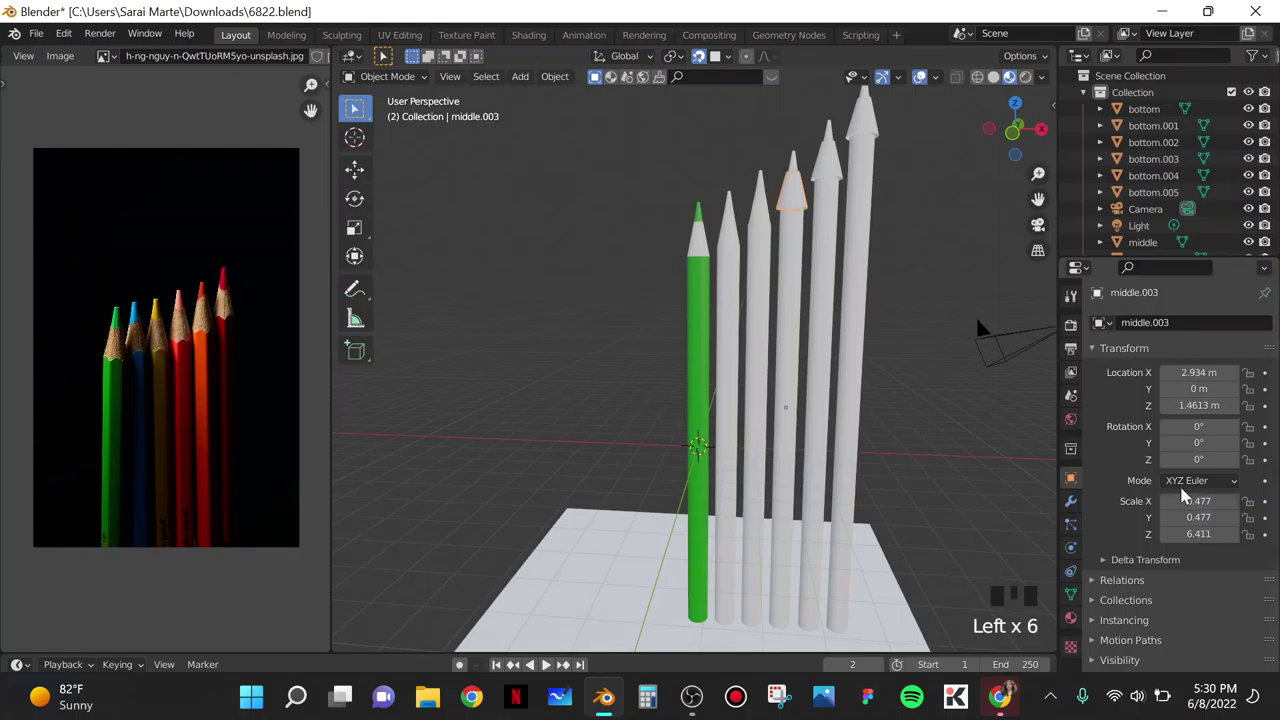
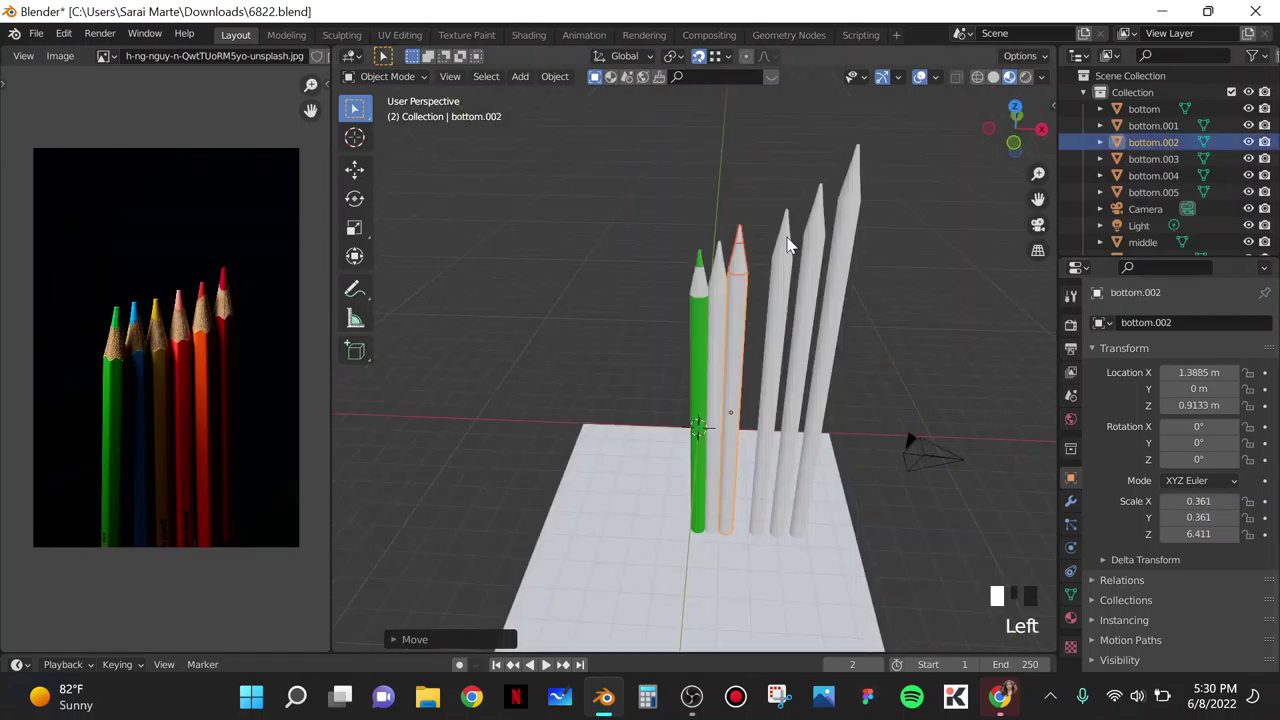
{"action": "key", "text": "g"}
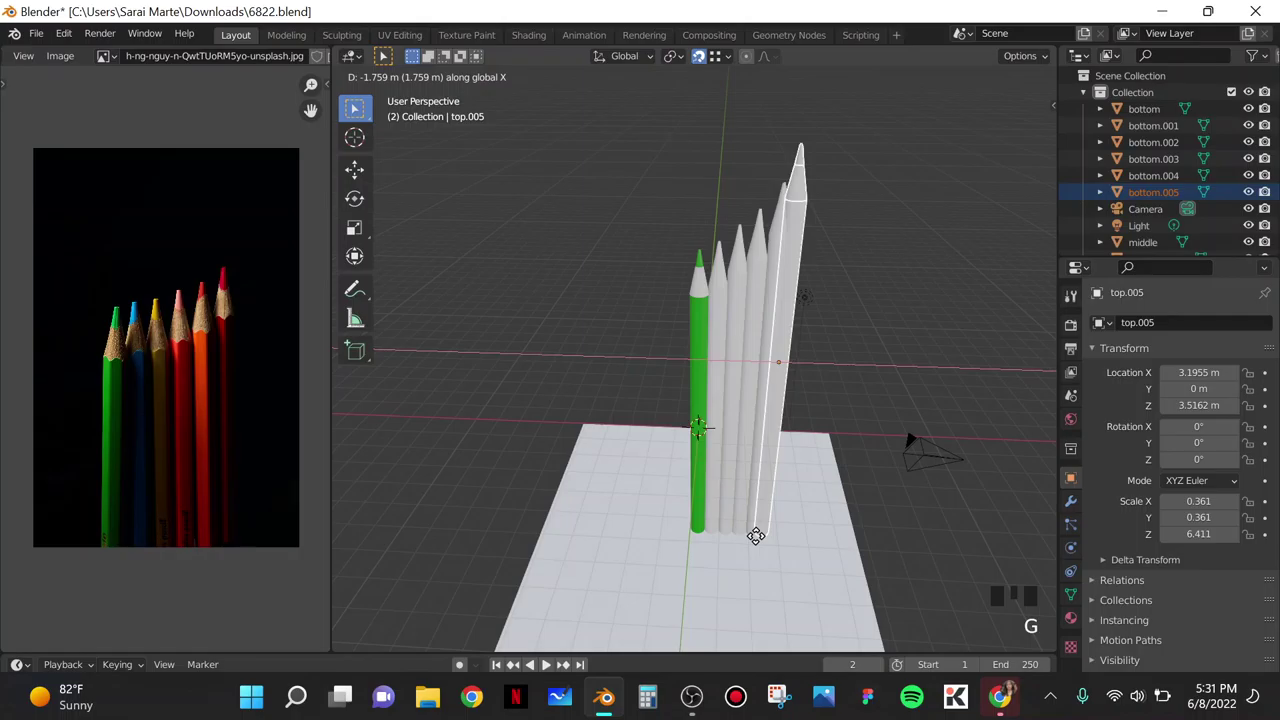
Step: Colour the second and fourth pencil bodies, giving the fourth a pale pink material
{"action": "left_click", "coordinate": [662, 284]}
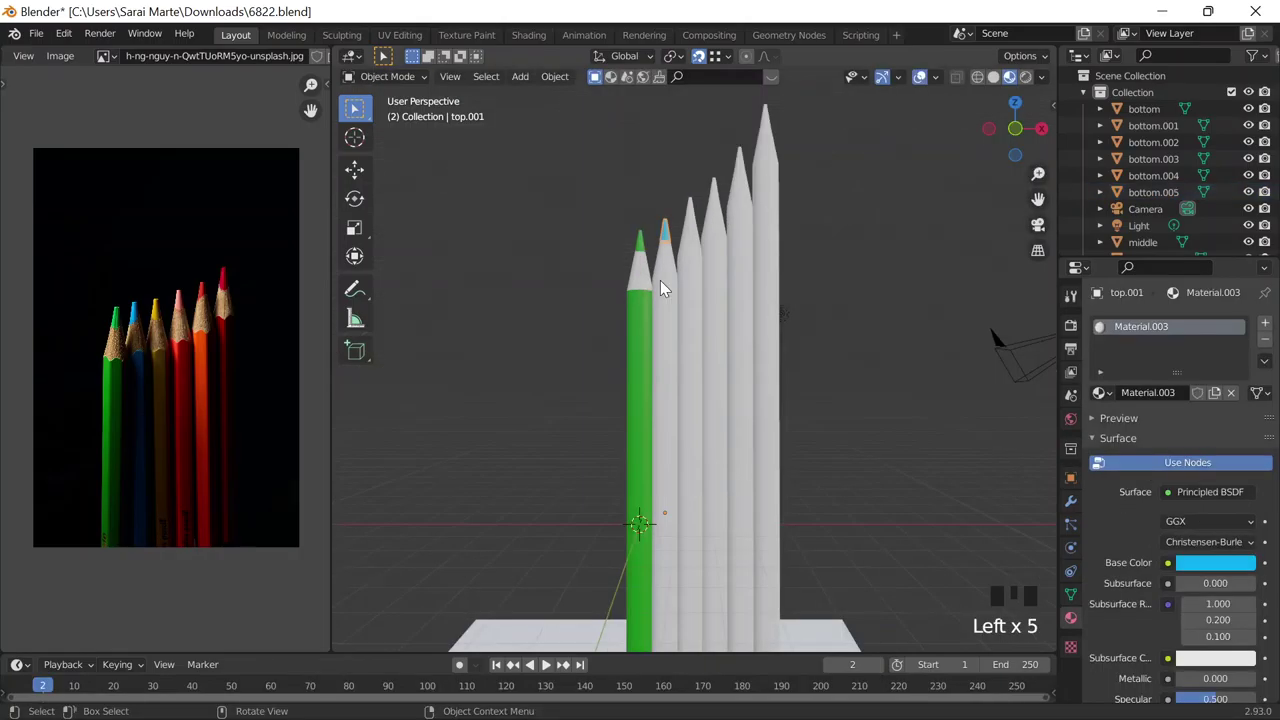
{"action": "left_click", "coordinate": [1214, 450]}
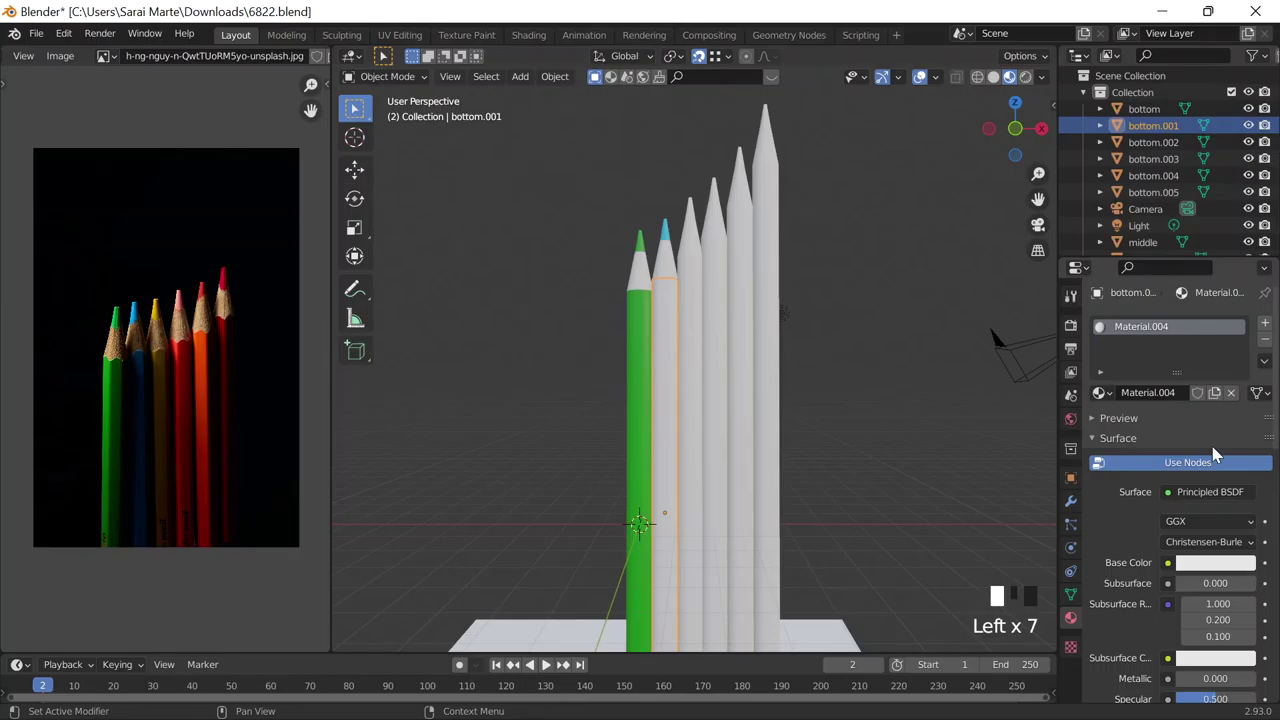
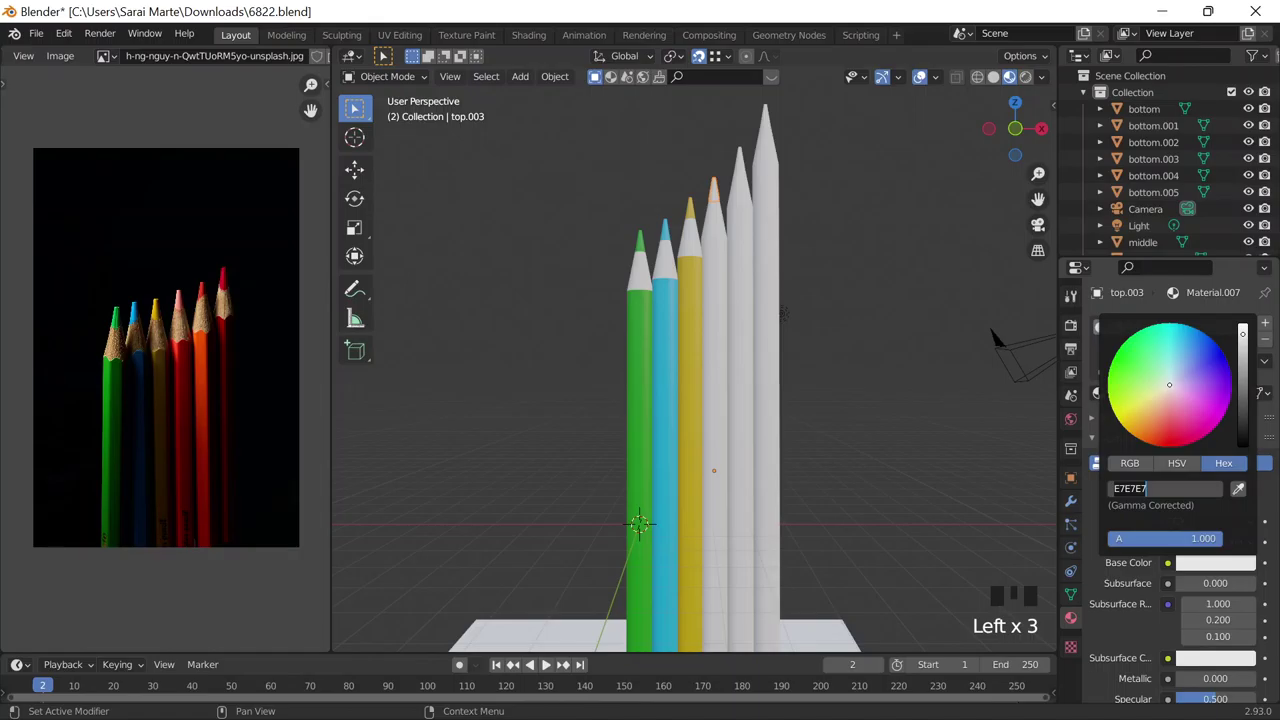
{"action": "left_click", "coordinate": [1246, 394]}
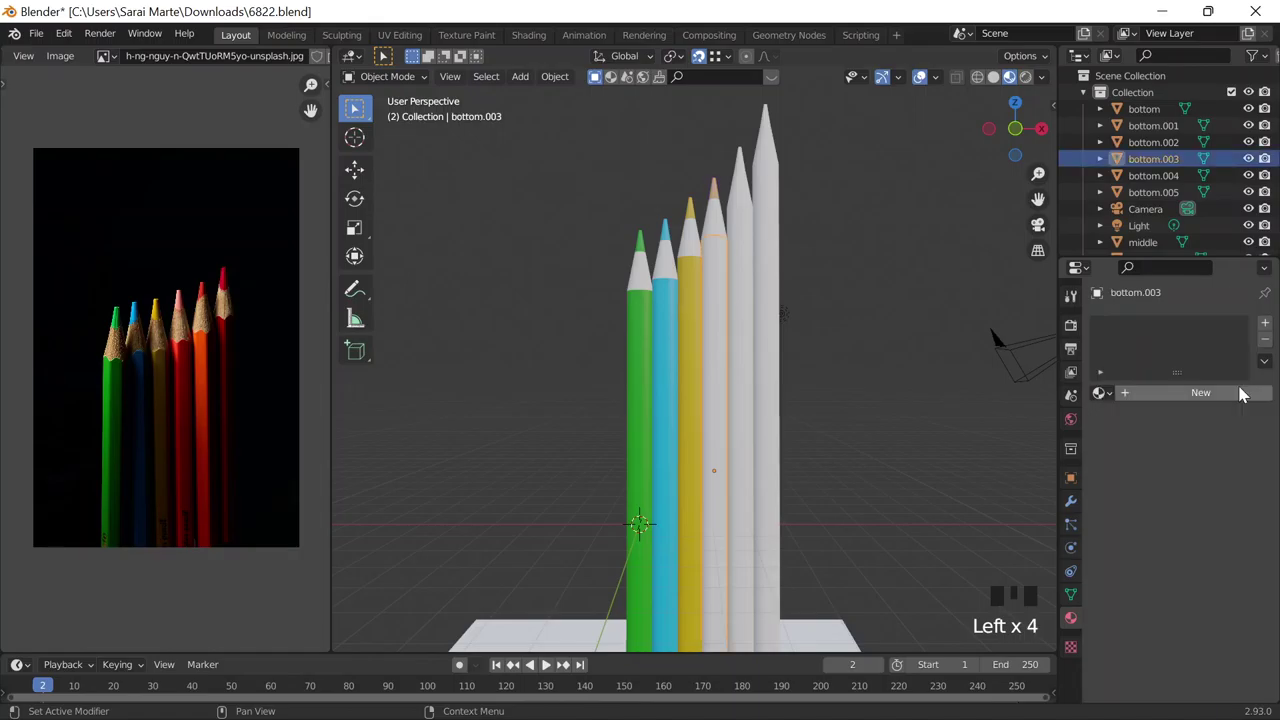
{"action": "left_click", "coordinate": [1203, 490]}
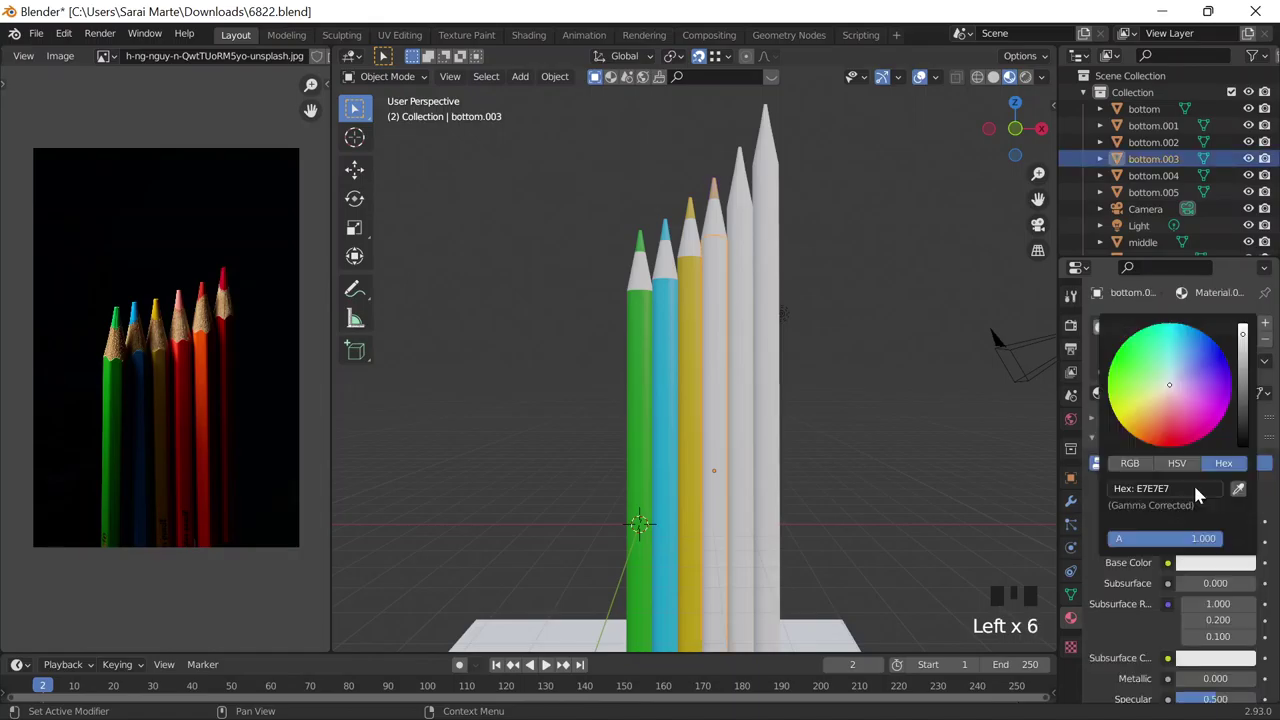
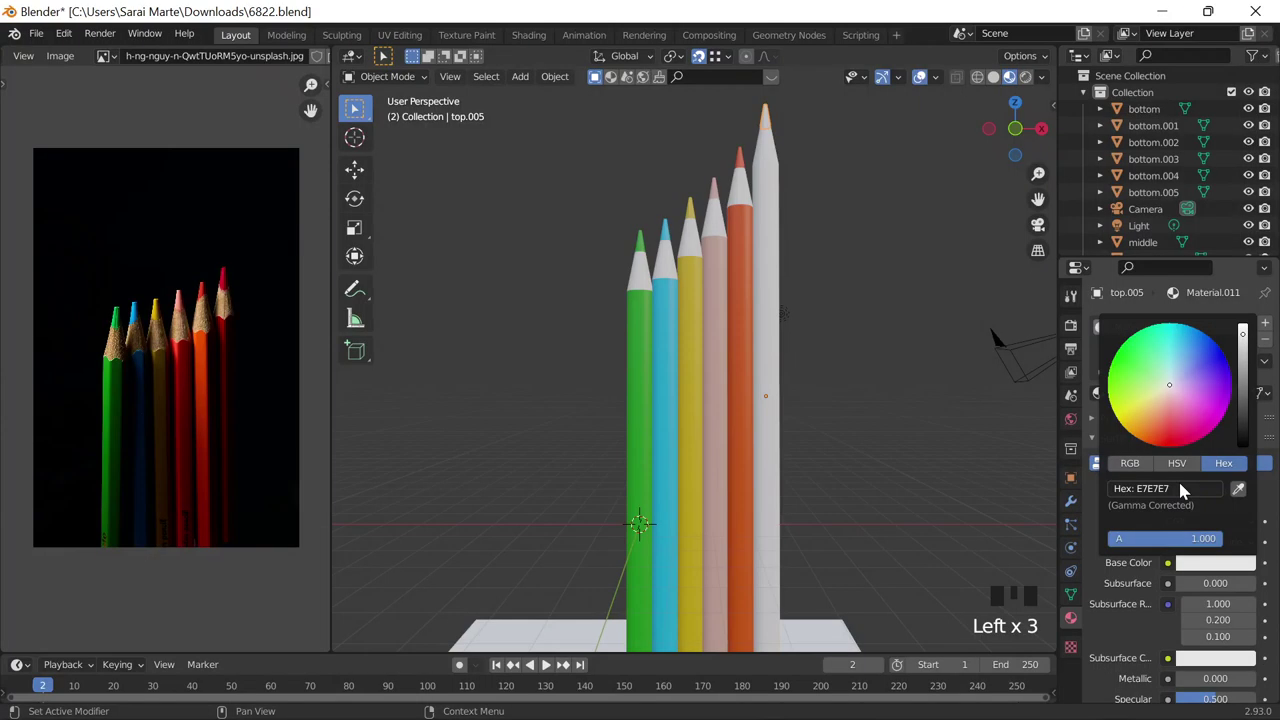
Step: Create a new material for the last pencil's body to colour it red
{"action": "left_click", "coordinate": [783, 224]}
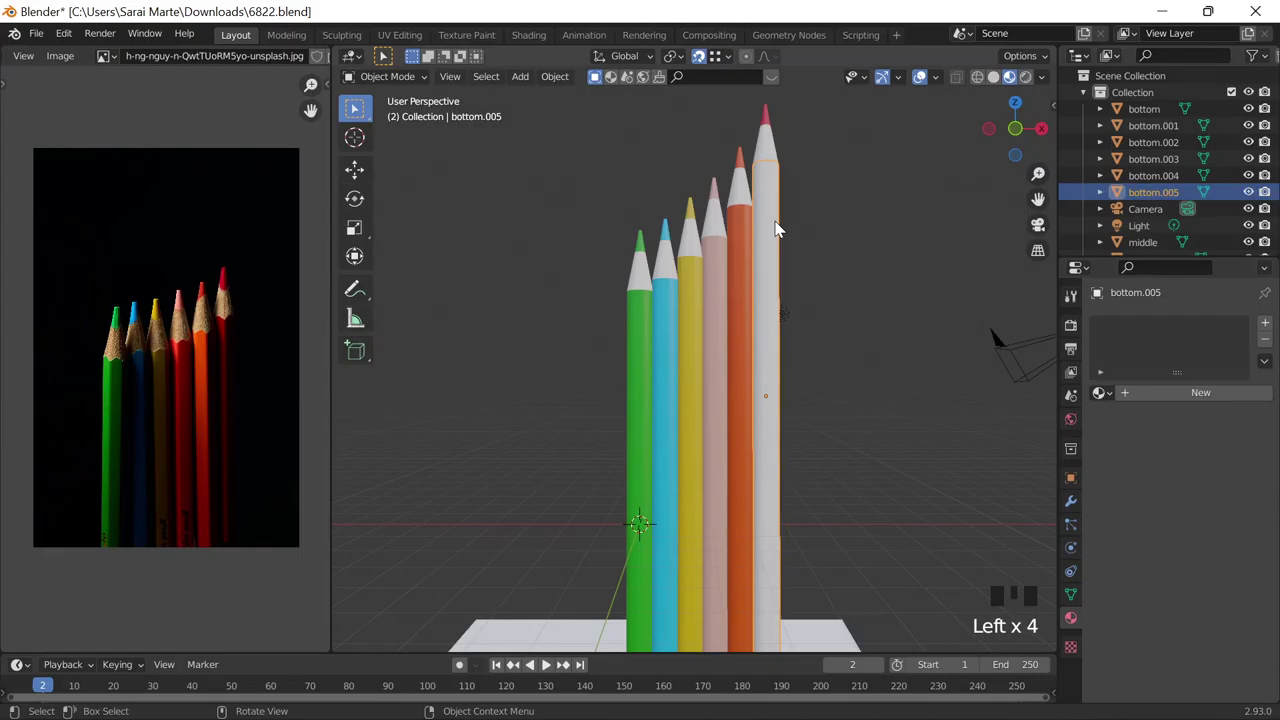
{"action": "left_click", "coordinate": [1228, 558]}
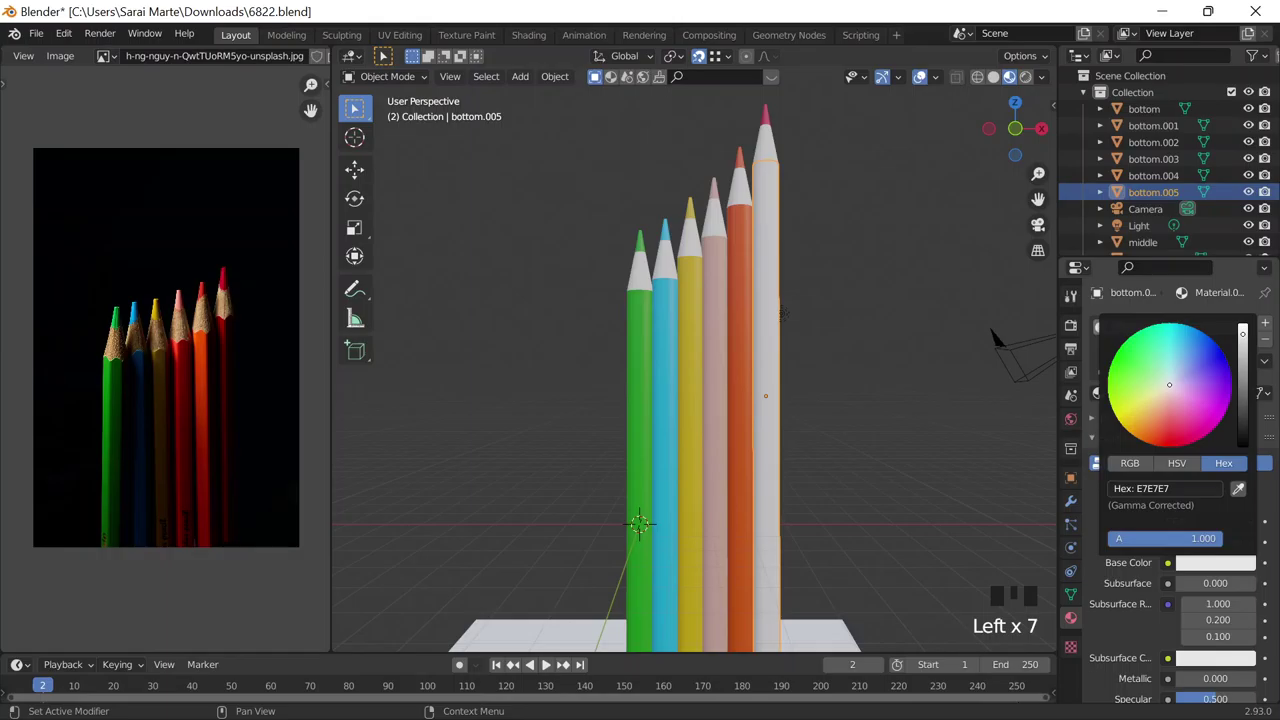
Step: Show the new text object's transform values to rotate it X 90°, Y -90° upright
{"action": "scroll", "scroll_direction": "down", "scroll_amount": 3}
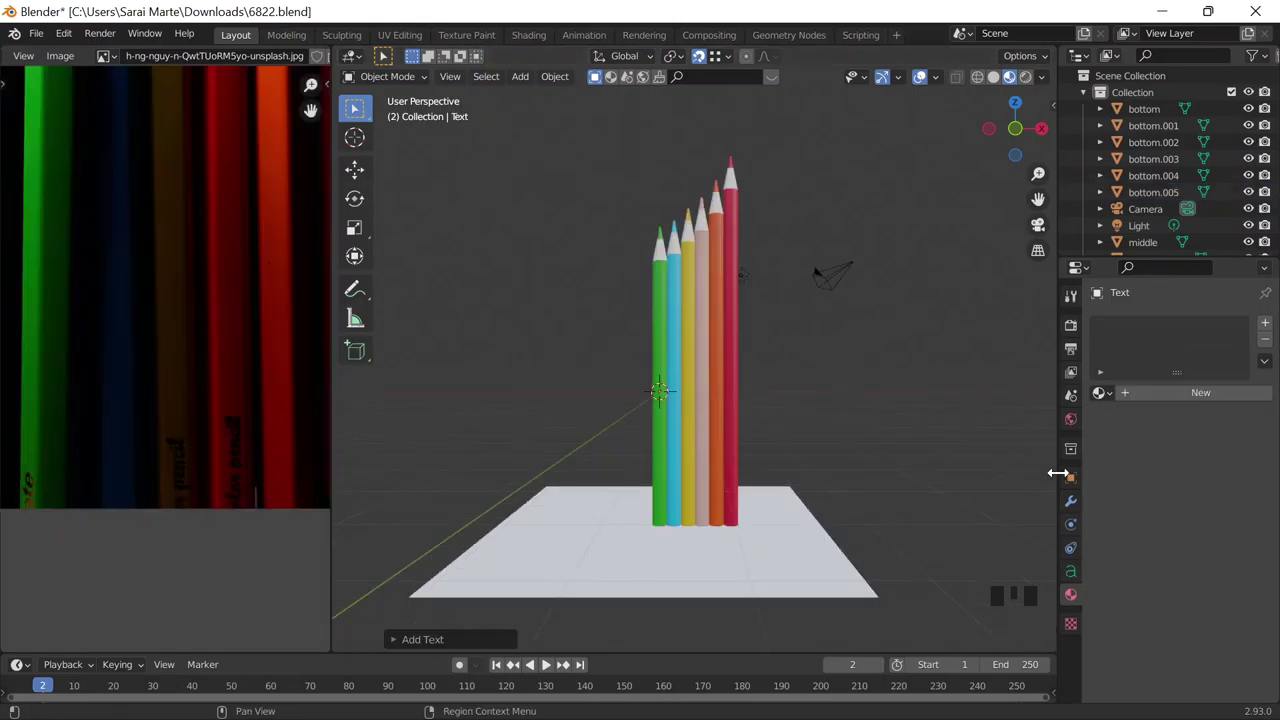
{"action": "left_click", "coordinate": [1204, 470]}
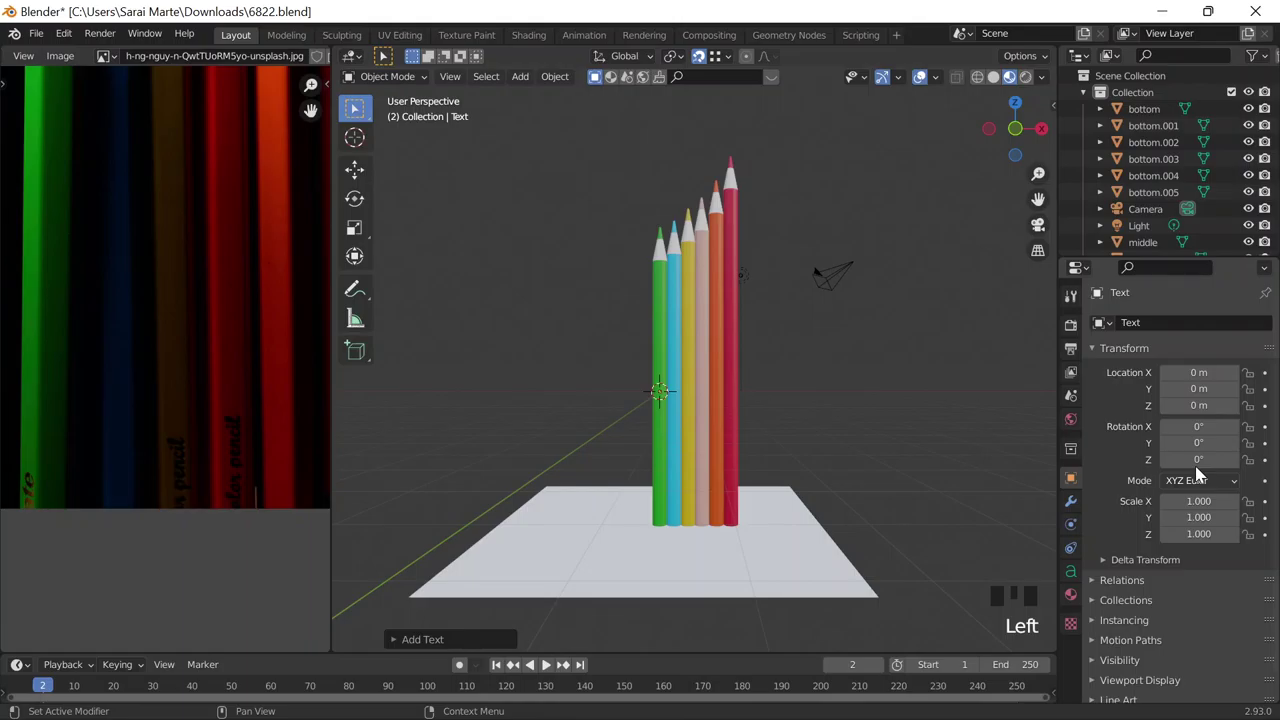
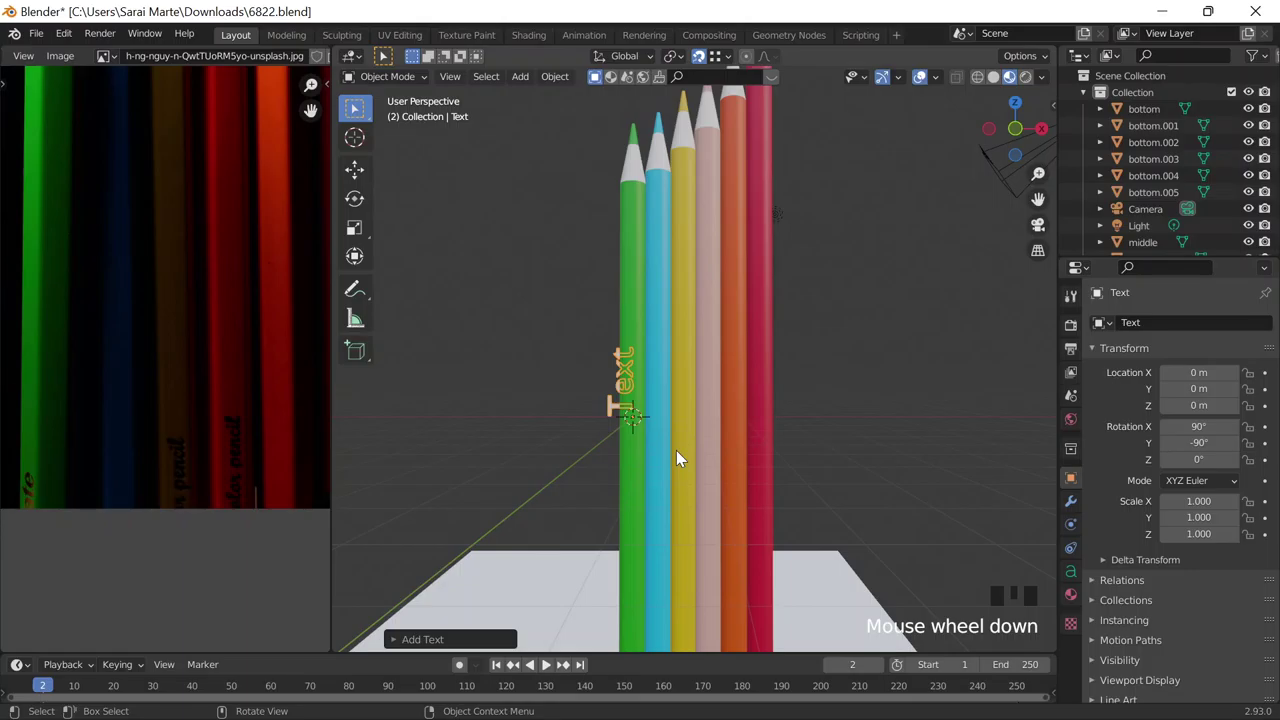
Step: Fit the 'Color Pencil' label onto the green pencil with a Shrinkwrap modifier targeting its body
{"action": "left_click", "coordinate": [918, 382]}
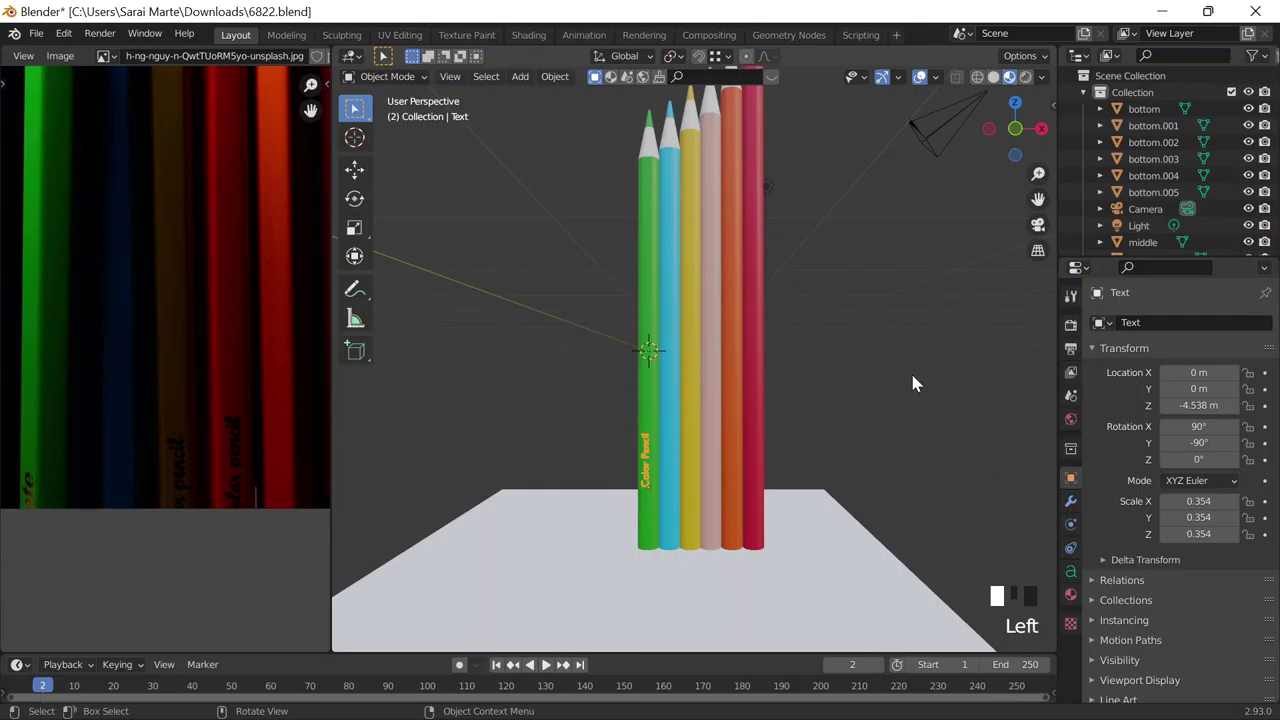
{"action": "left_click_drag", "start_coordinate": [1123, 241], "coordinate": [1179, 180]}
{"action": "scroll", "scroll_direction": "down", "scroll_amount": 3}
{"action": "scroll", "scroll_direction": "up", "scroll_amount": 3}
{"action": "scroll", "scroll_direction": "up", "scroll_amount": 3}
{"action": "scroll", "scroll_direction": "up", "scroll_amount": 3}
{"action": "scroll", "scroll_direction": "up", "scroll_amount": 3}
{"action": "left_click", "coordinate": [768, 399]}
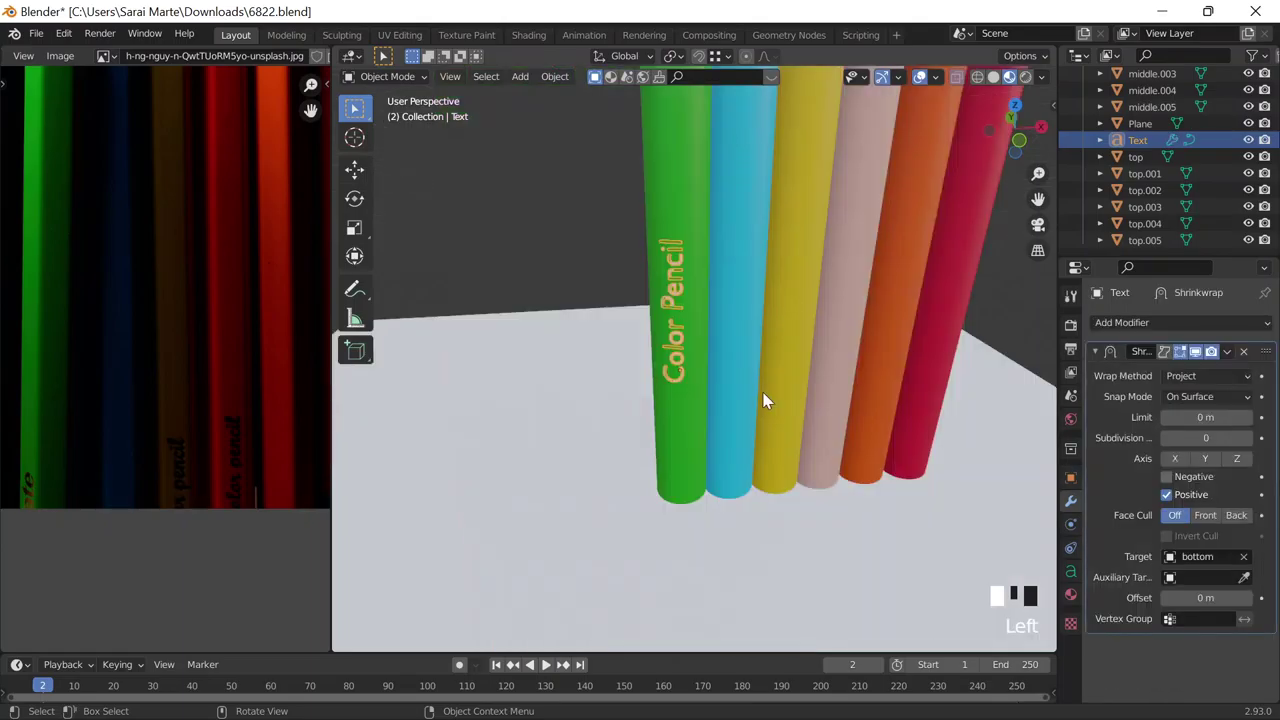
Step: View the pencils straight from the front and nudge the label's position on the green pencil
{"action": "left_click_drag", "start_coordinate": [712, 385], "coordinate": [621, 321]}
{"action": "key", "text": "`"}
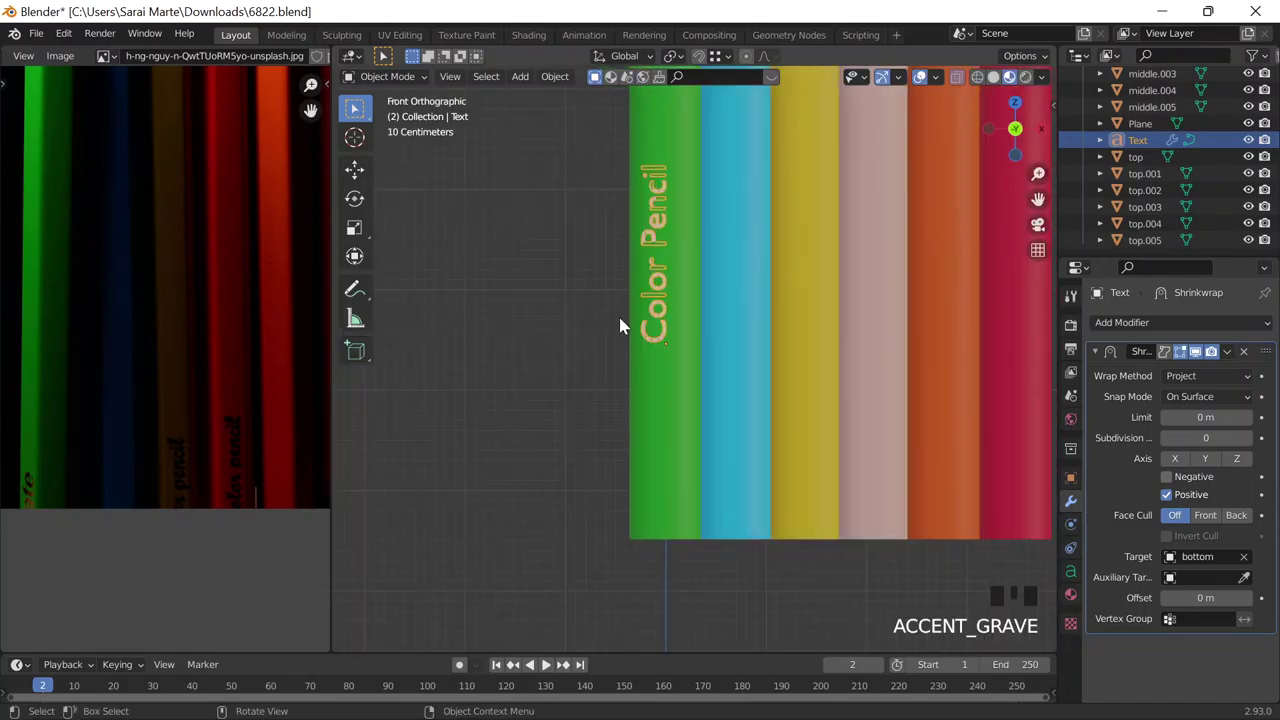
{"action": "key", "text": "g"}
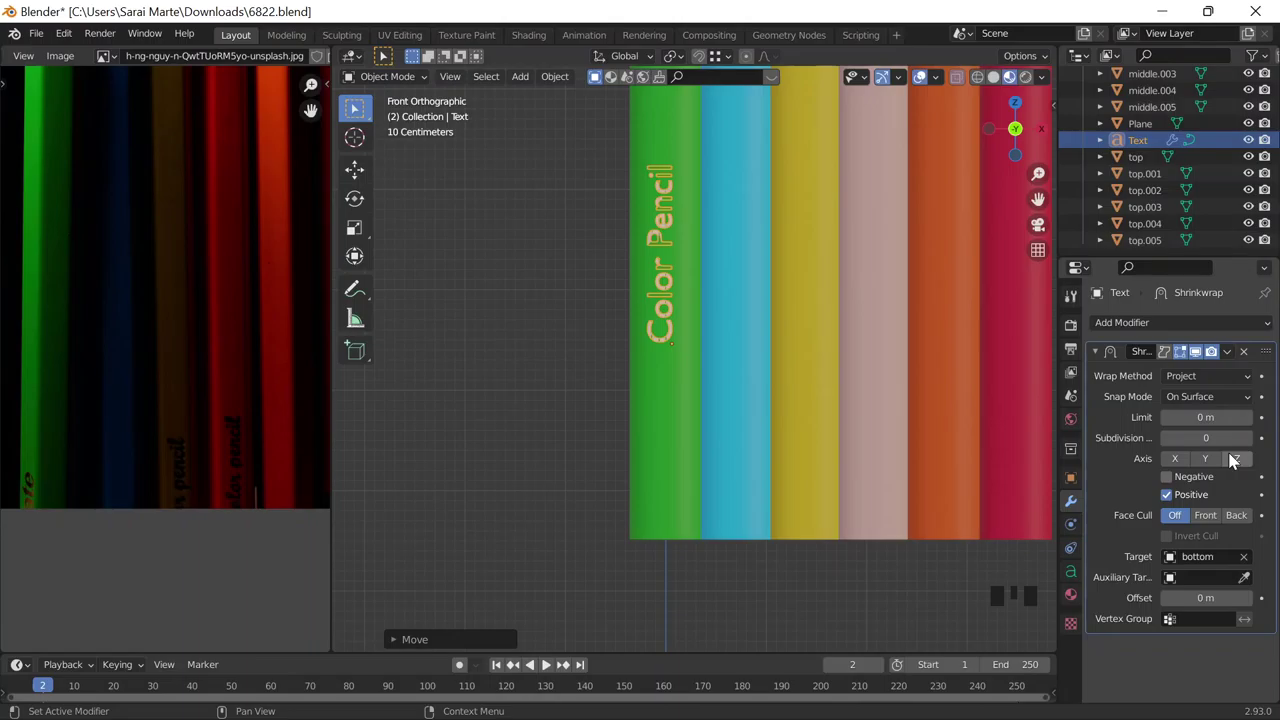
Step: Duplicate the label onto the yellow pencil and expand its Shrinkwrap settings
{"action": "key", "text": "shift+d"}
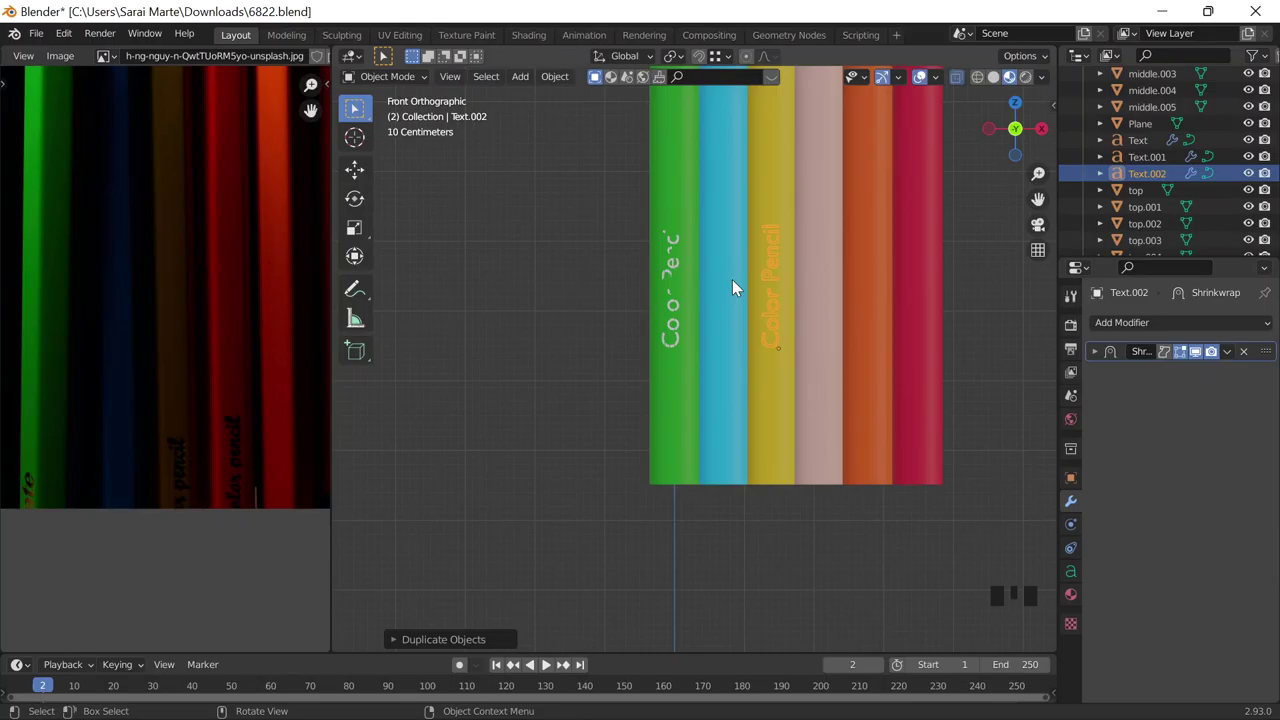
{"action": "left_click", "coordinate": [1246, 580]}
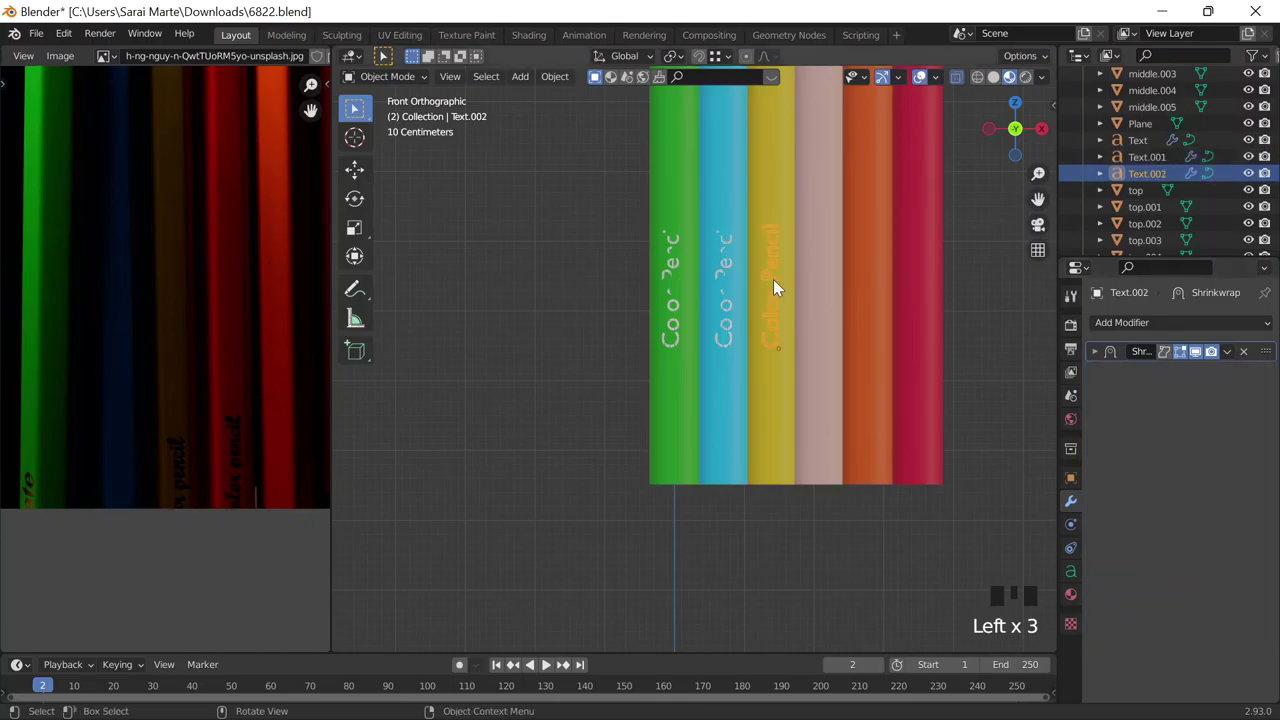
{"action": "left_click", "coordinate": [775, 283]}
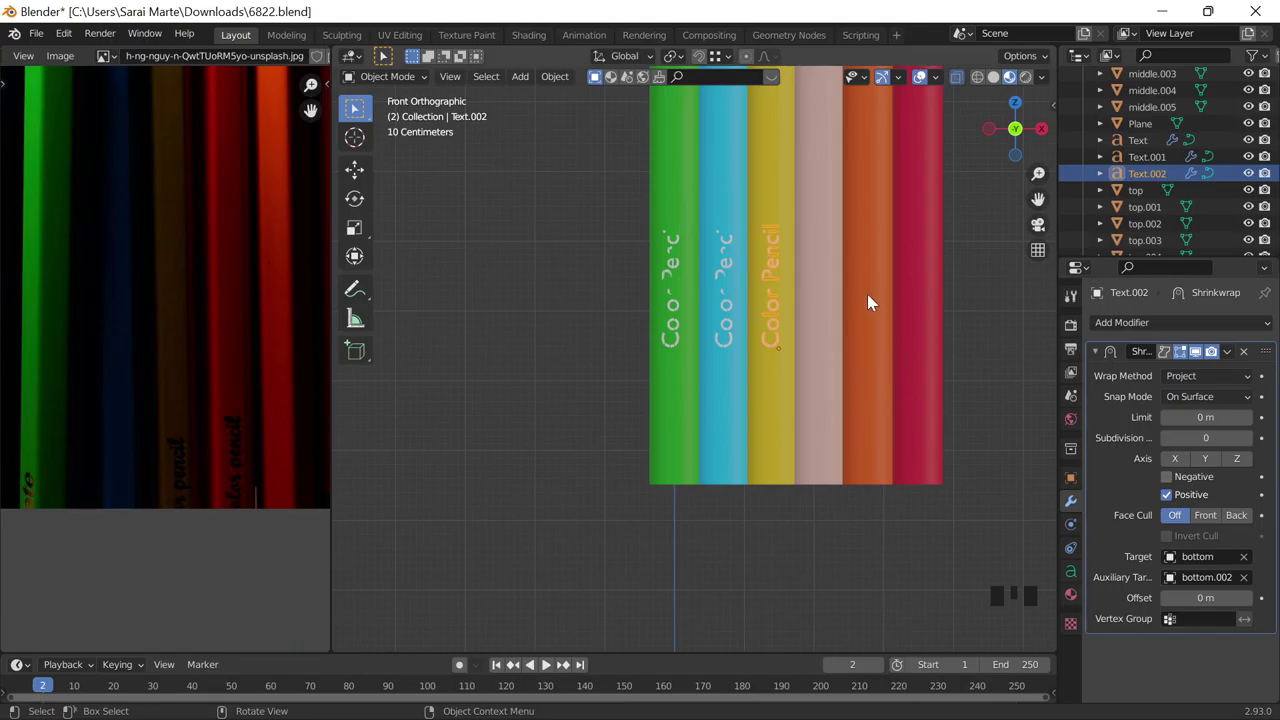
Step: Duplicate the Color Pencil label onto the pink pencil and retarget its wrap to the pink body
{"action": "middle_click", "coordinate": [787, 358]}
{"action": "scroll", "scroll_direction": "up", "scroll_amount": 3}
{"action": "key", "text": "shift+d"}
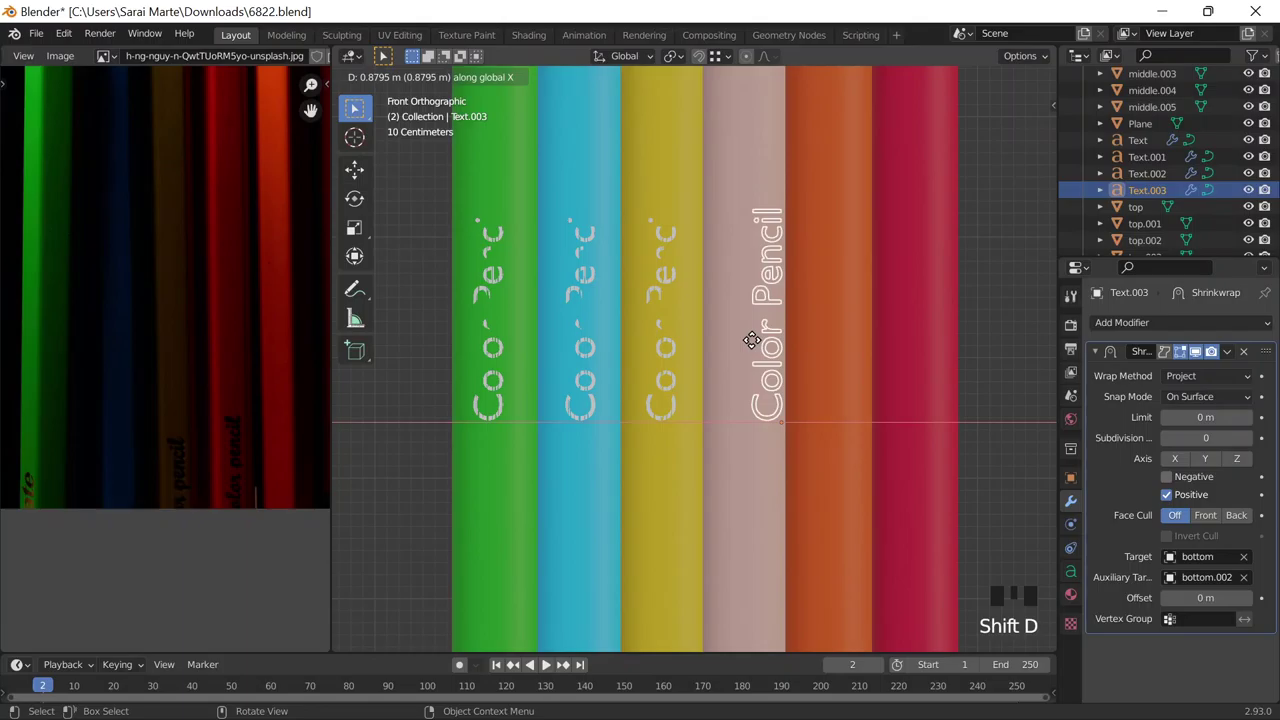
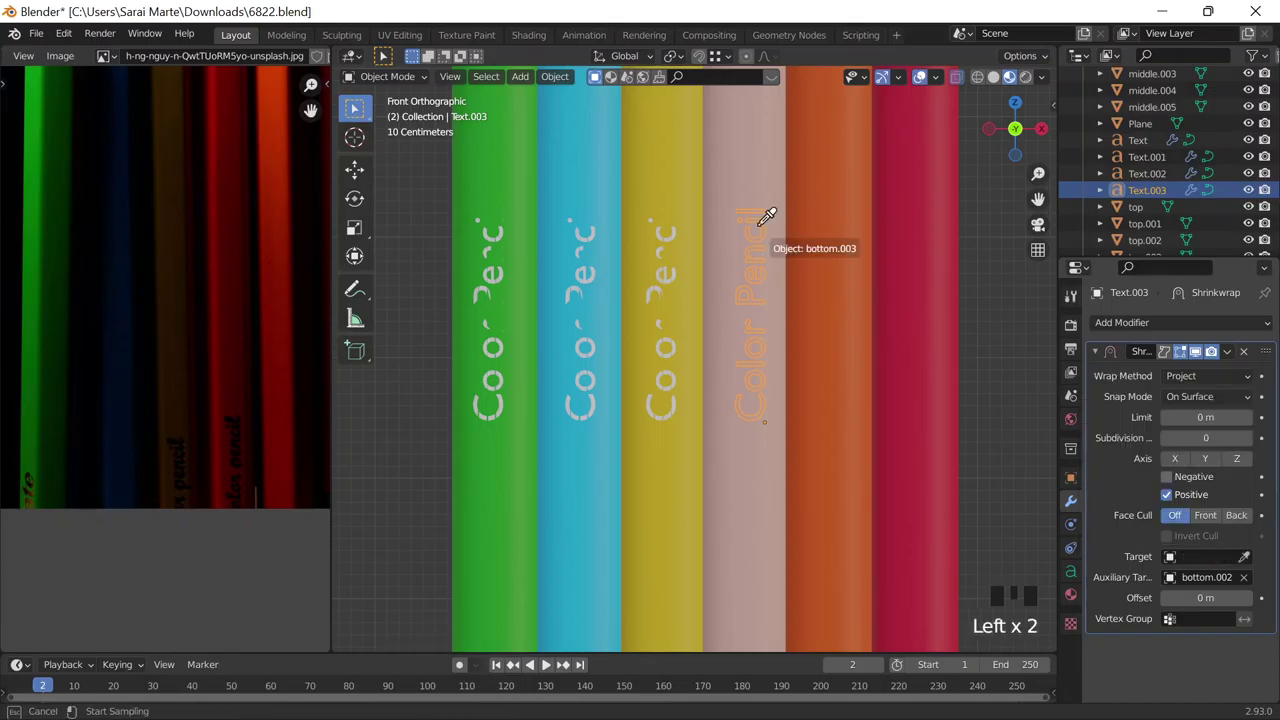
{"action": "scroll", "scroll_direction": "down", "scroll_amount": 3}
{"action": "left_click", "coordinate": [738, 290]}
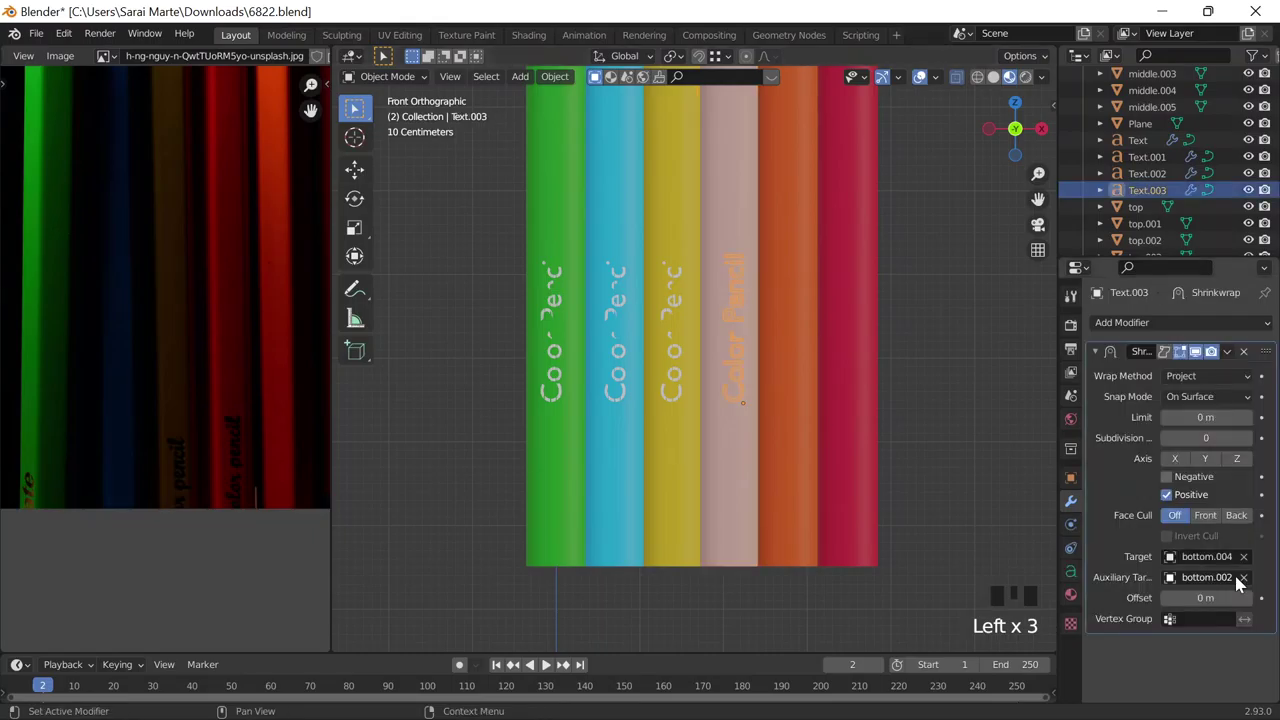
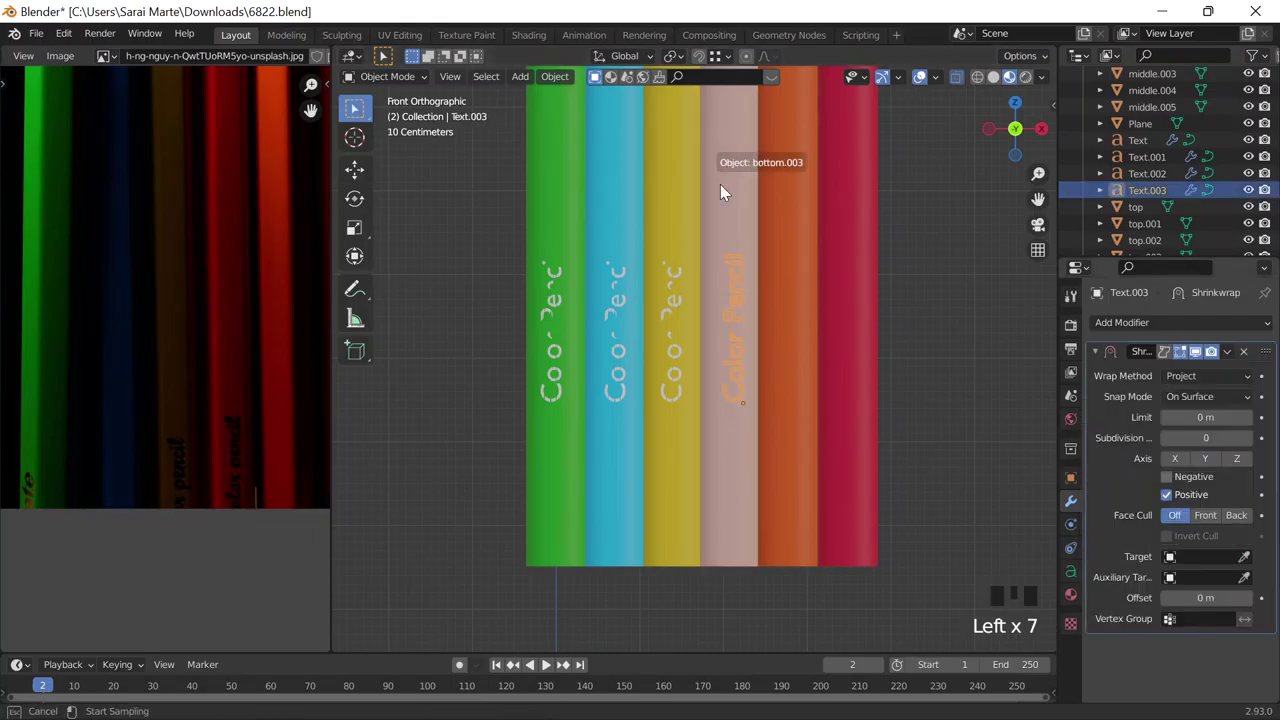
{"action": "left_click", "coordinate": [734, 291]}
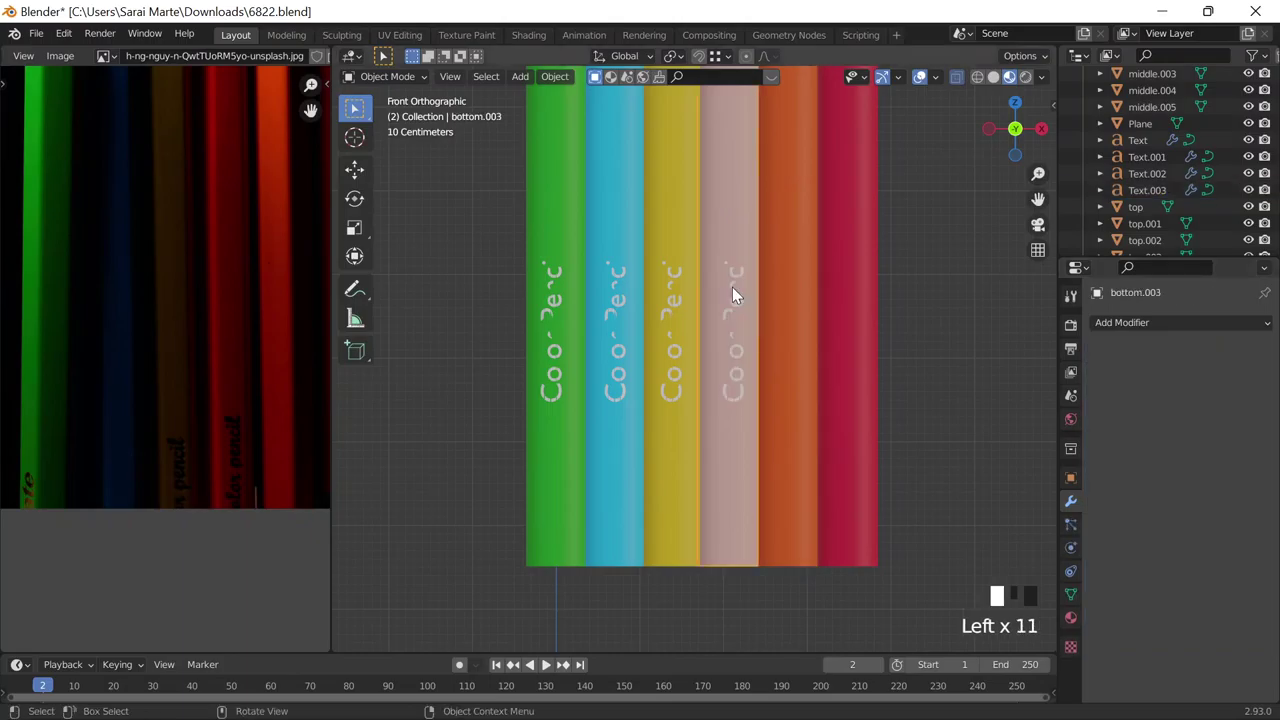
Step: Duplicate label copies for the orange and red pencils, then select the green pencil's label
{"action": "key", "text": "shift+d"}
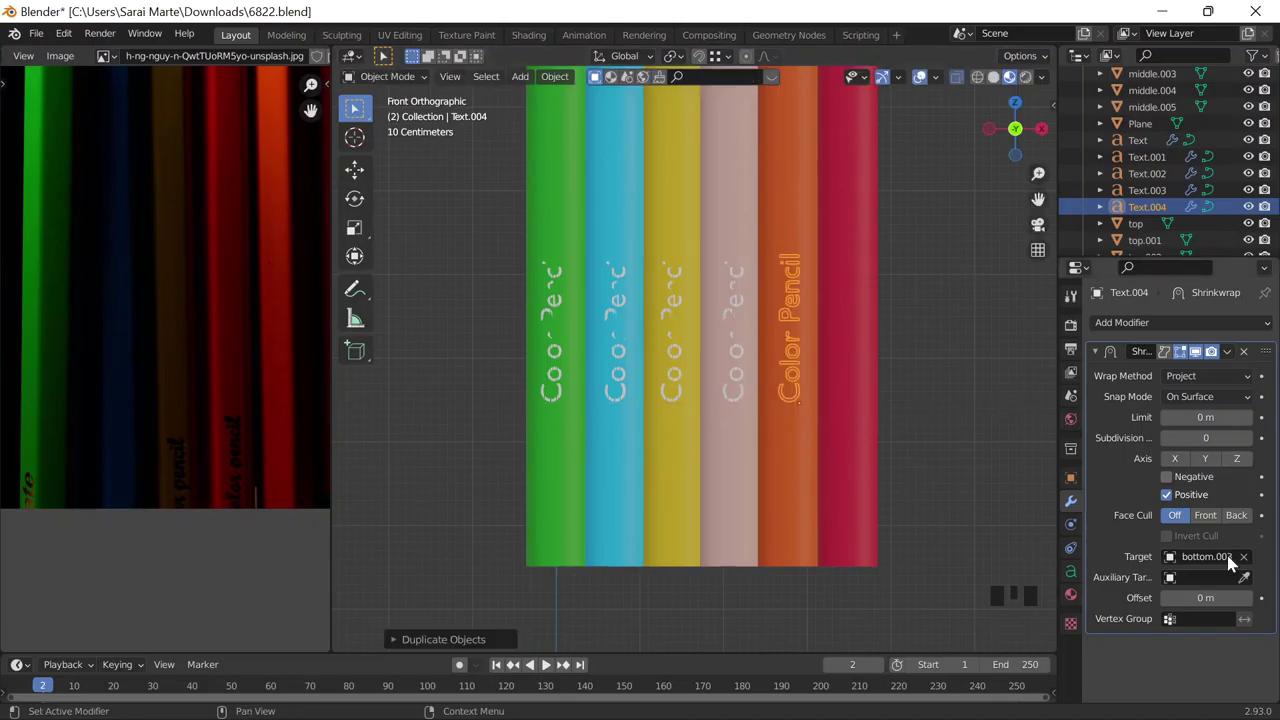
{"action": "left_click", "coordinate": [887, 337]}
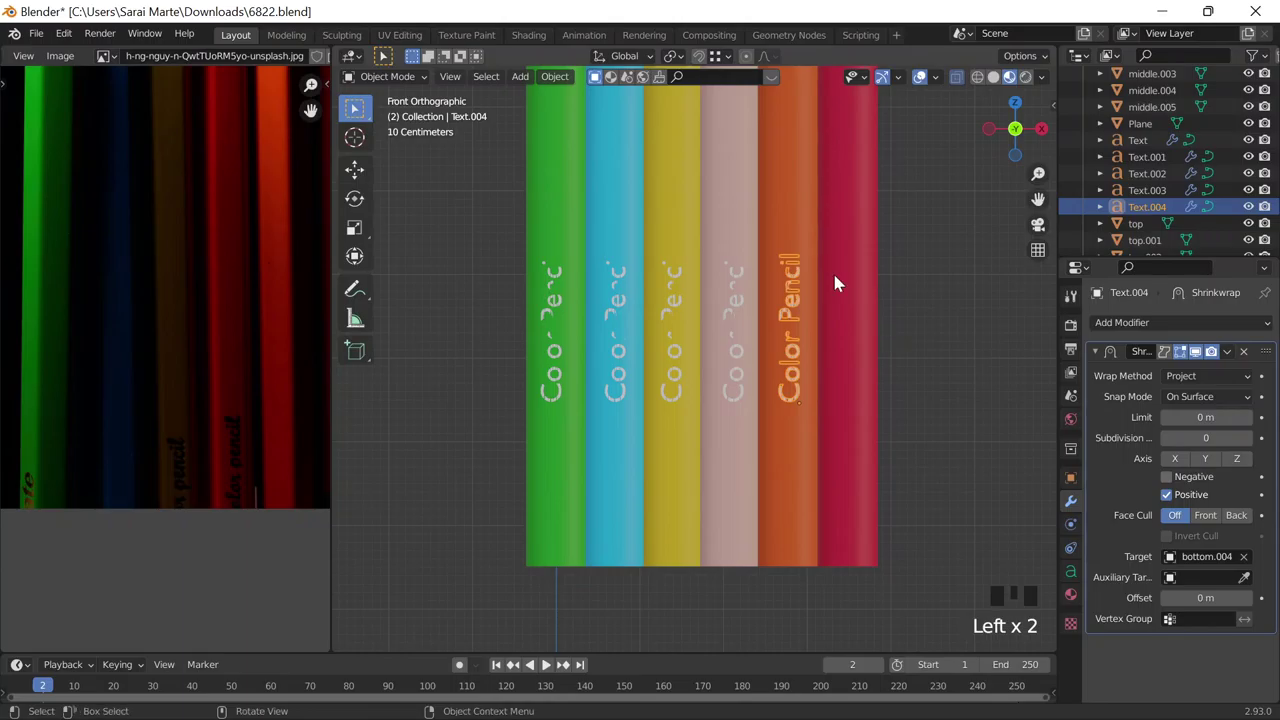
{"action": "key", "text": "shift+d"}
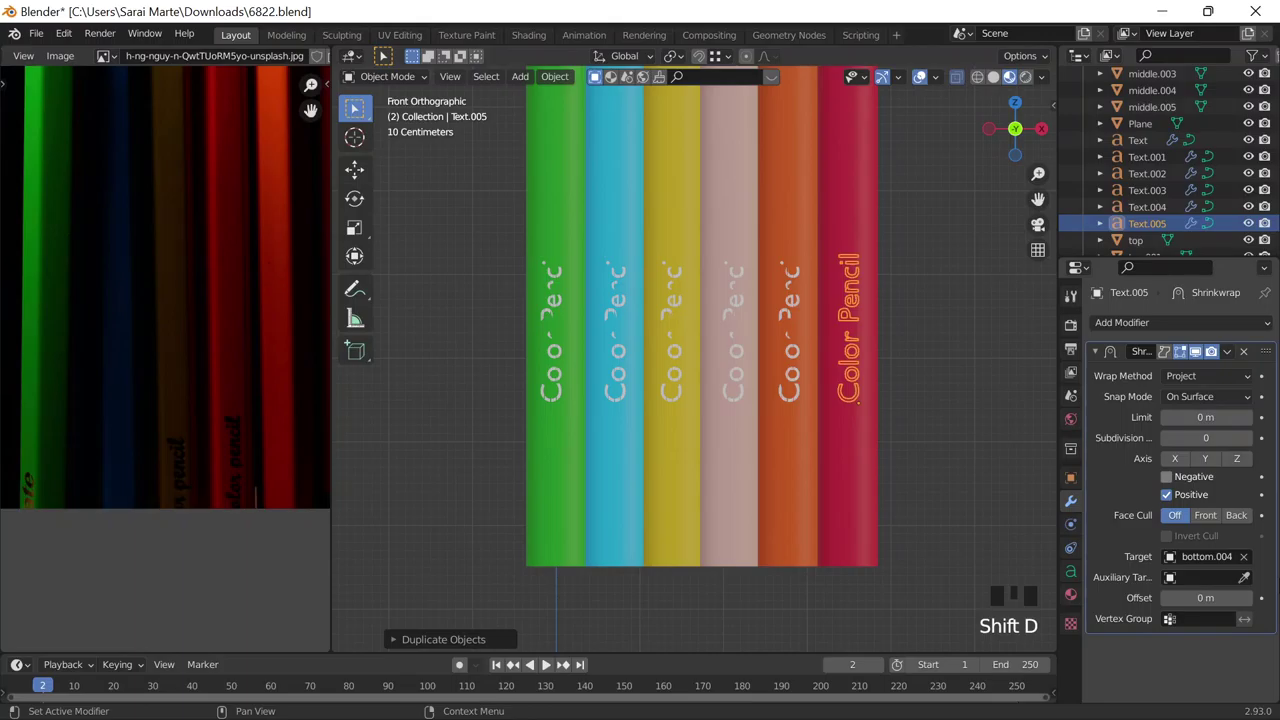
{"action": "left_click", "coordinate": [518, 298]}
{"action": "left_click_drag", "start_coordinate": [577, 344], "coordinate": [1262, 558]}
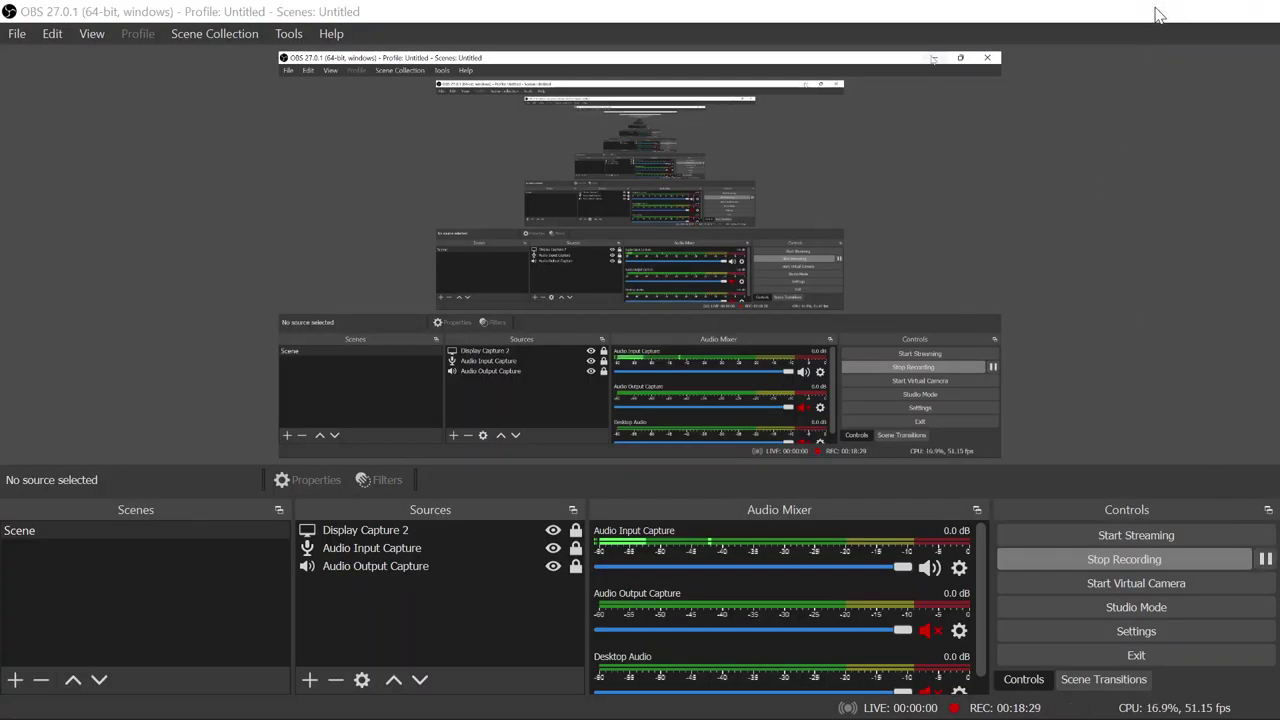
{"action": "left_click", "coordinate": [626, 281]}
{"action": "left_click_drag", "start_coordinate": [1143, 325], "coordinate": [1194, 554]}
{"action": "scroll", "scroll_direction": "down", "scroll_amount": 3}
Step: Set the green label's Solidify thickness to 0.07 m with offset 1 so the lettering stands out
{"action": "left_click_drag", "start_coordinate": [1194, 554], "coordinate": [561, 279]}
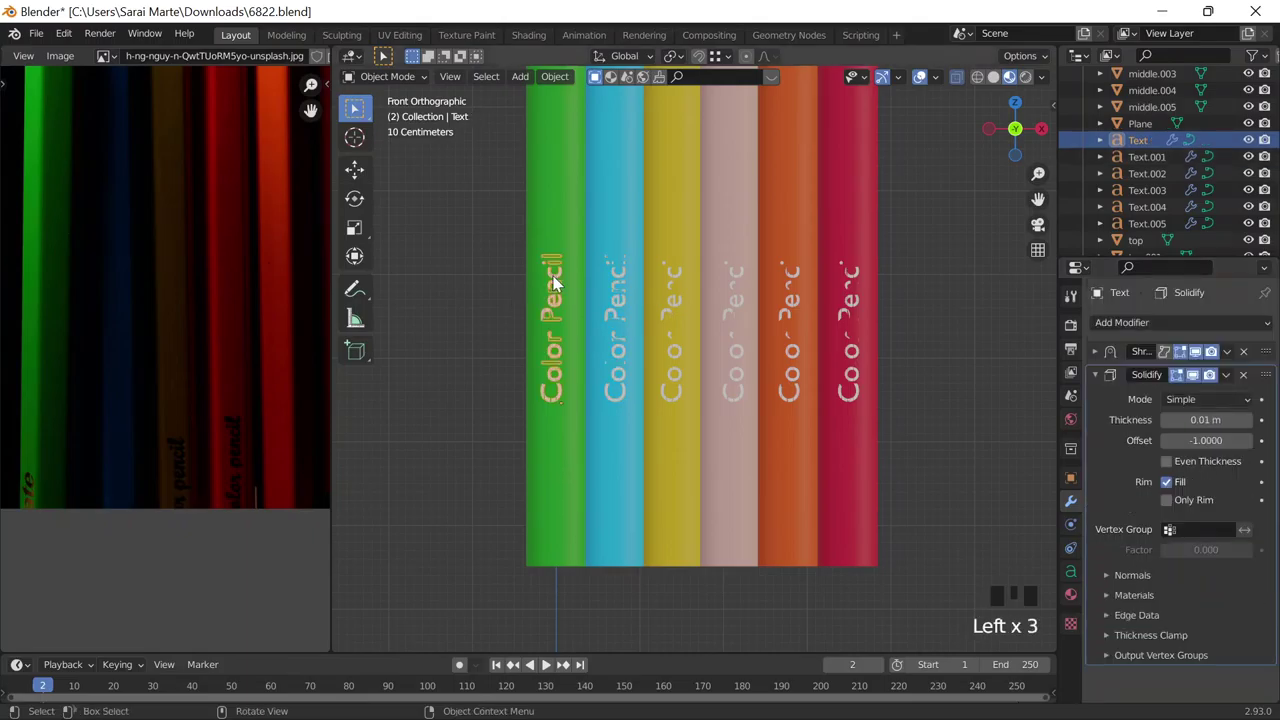
{"action": "left_click_drag", "start_coordinate": [1226, 562], "coordinate": [893, 299]}
{"action": "left_click", "coordinate": [781, 283]}
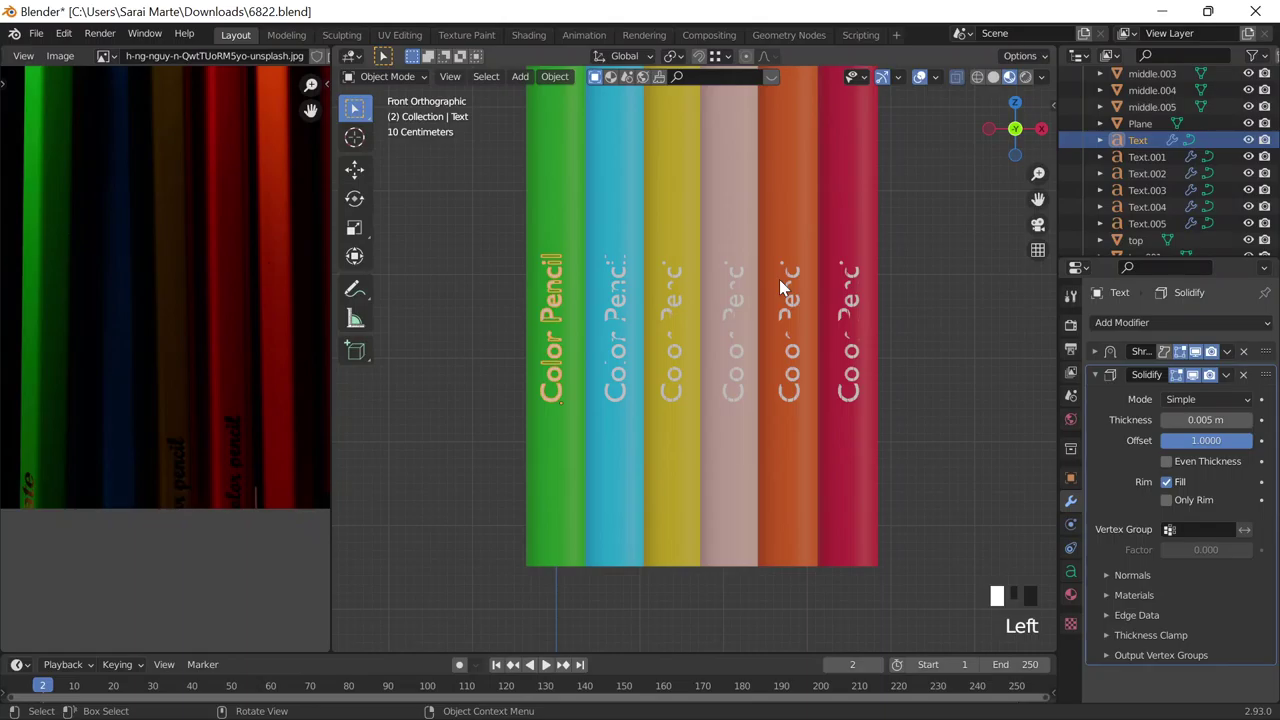
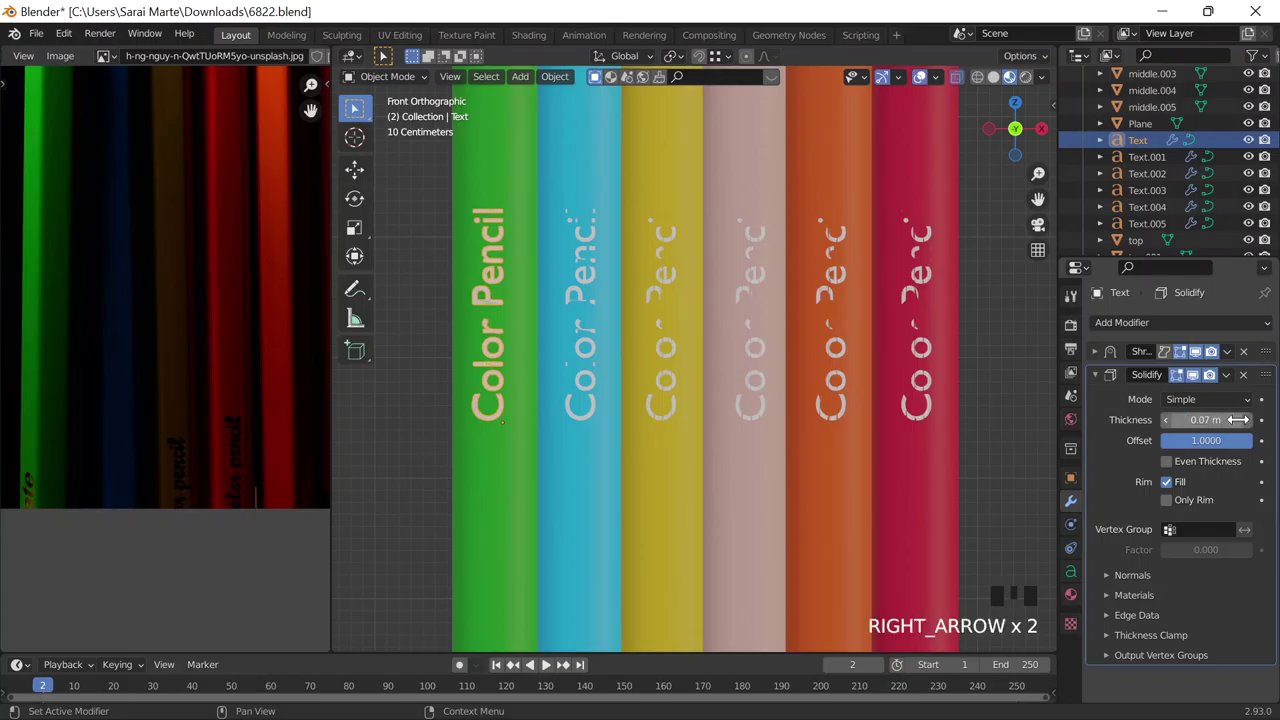
{"action": "left_click", "coordinate": [576, 249]}
{"action": "left_click", "coordinate": [570, 259]}
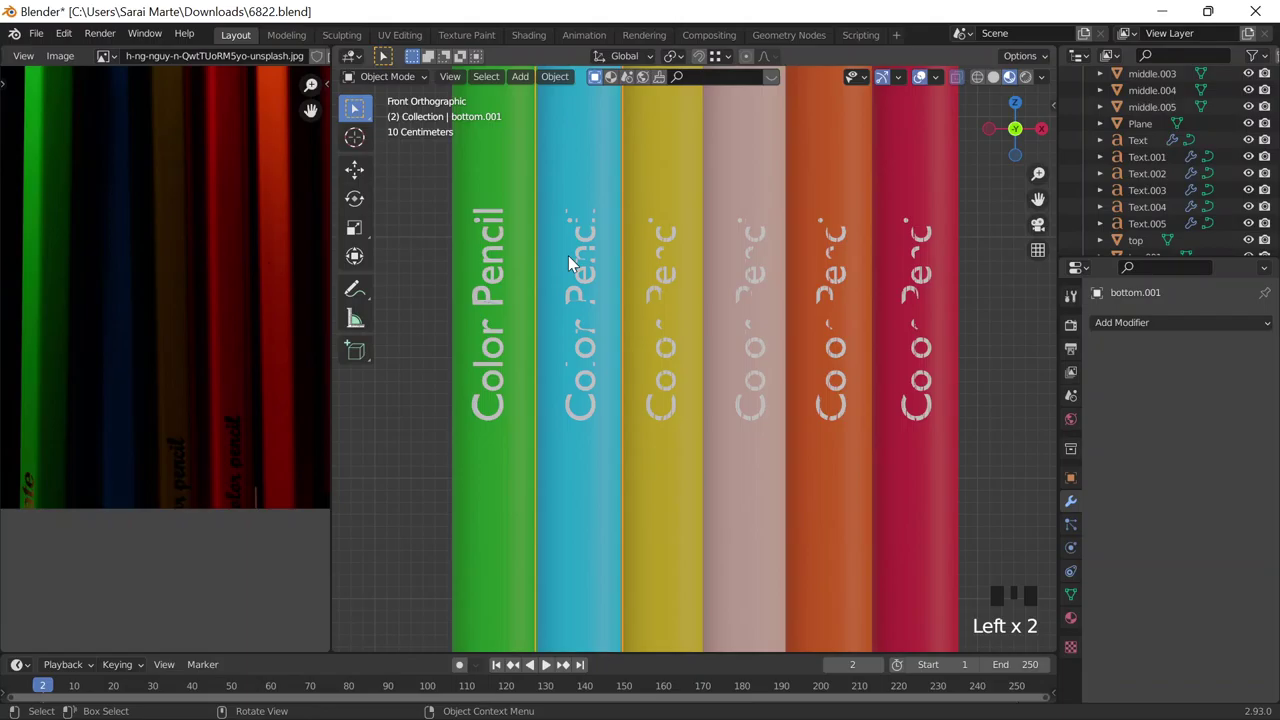
{"action": "left_click", "coordinate": [1223, 378]}
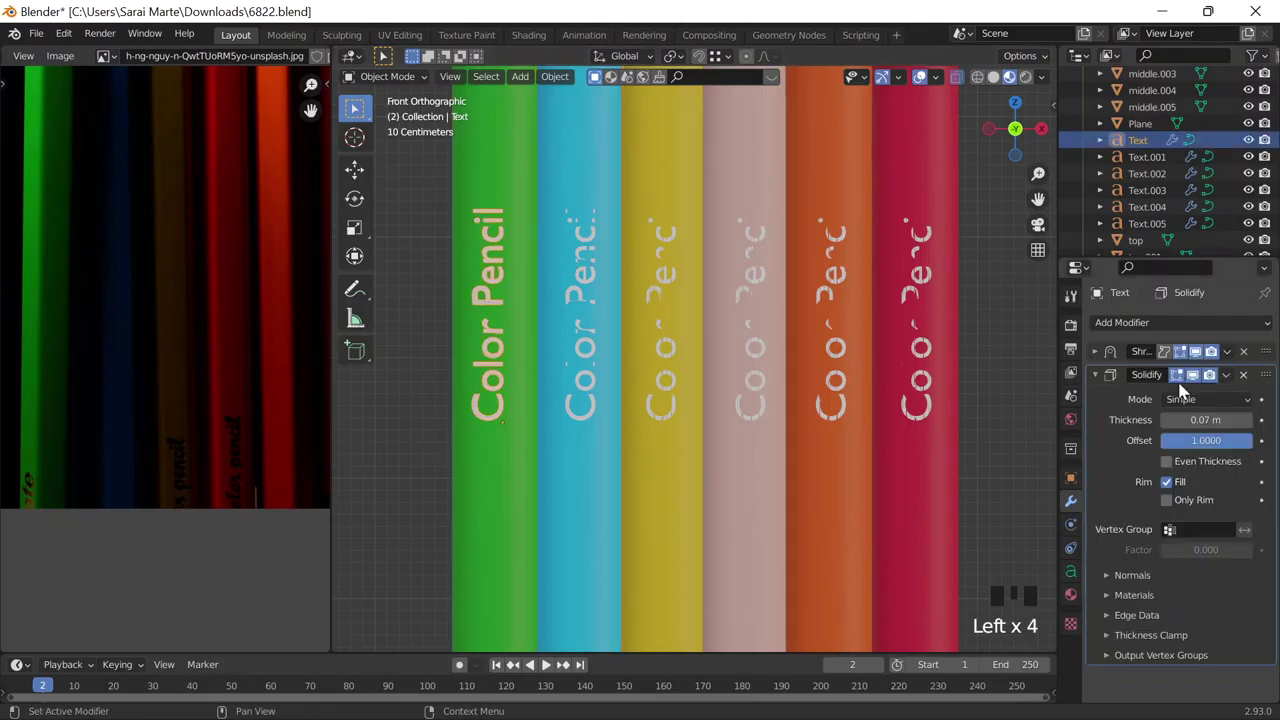
{"action": "left_click", "coordinate": [1102, 381]}
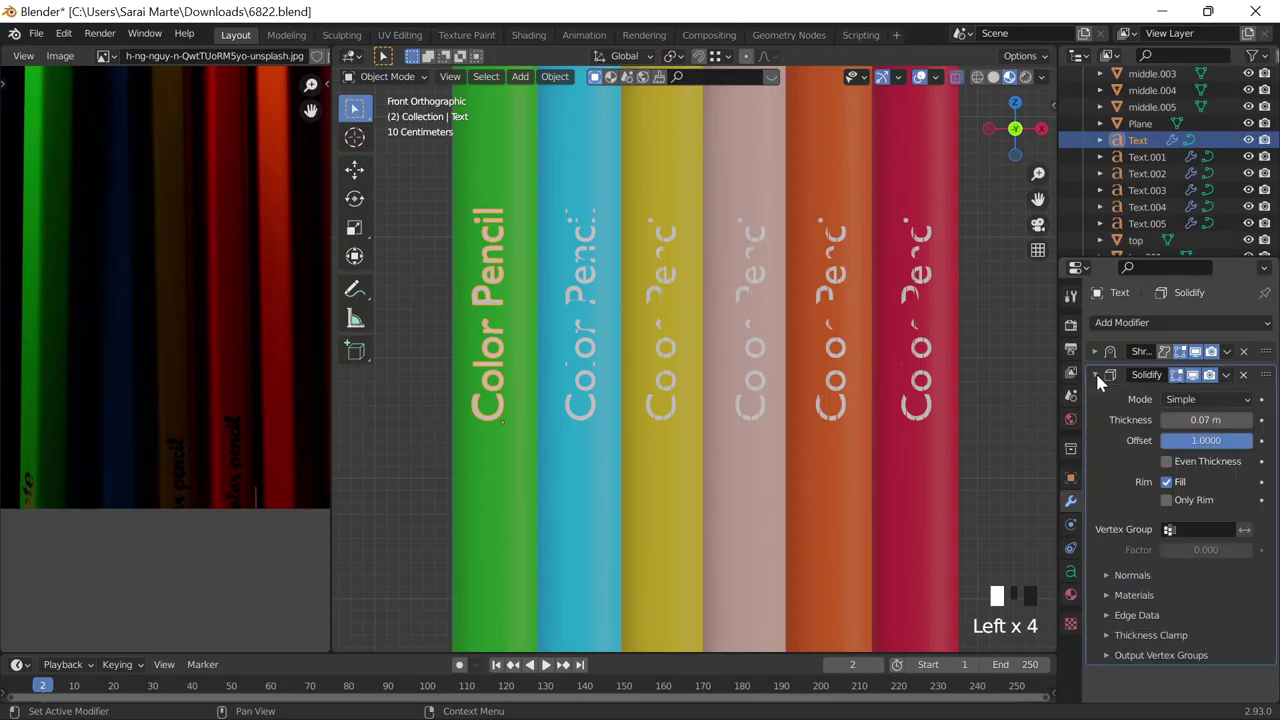
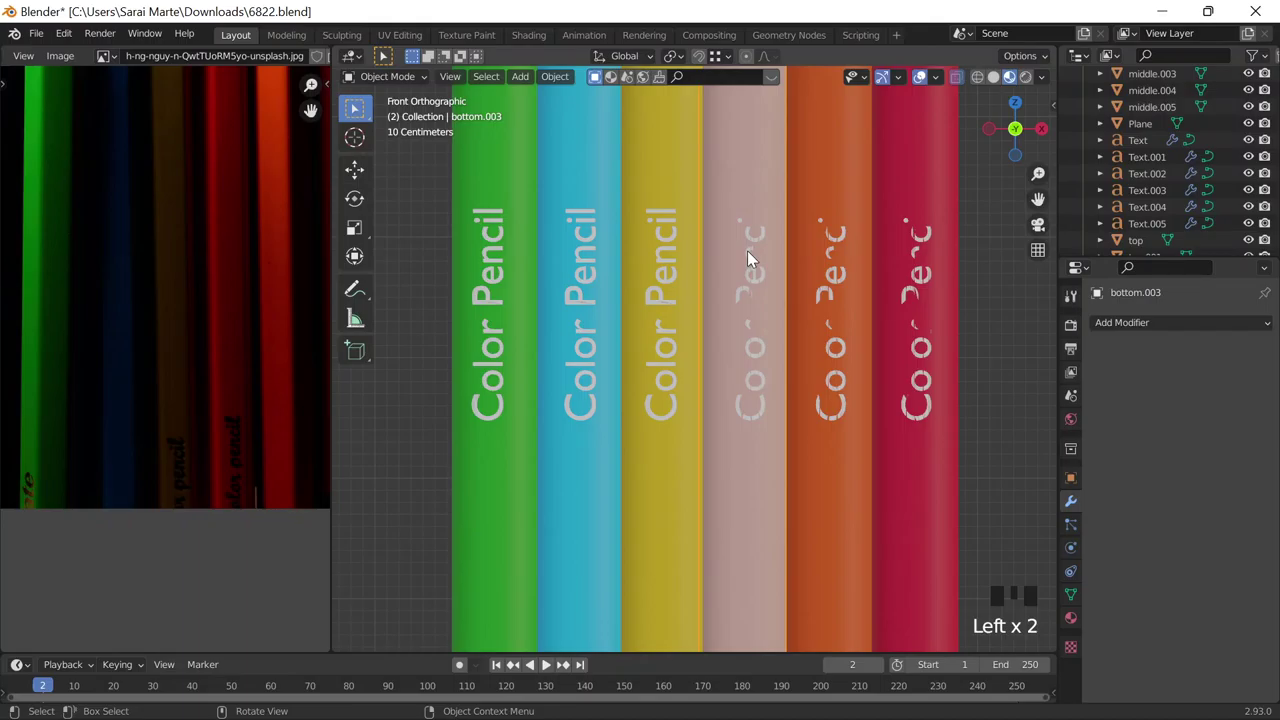
Step: Adjust Solidify thickness and offset on the remaining labels so all six read in full
{"action": "key", "text": "Tab"}
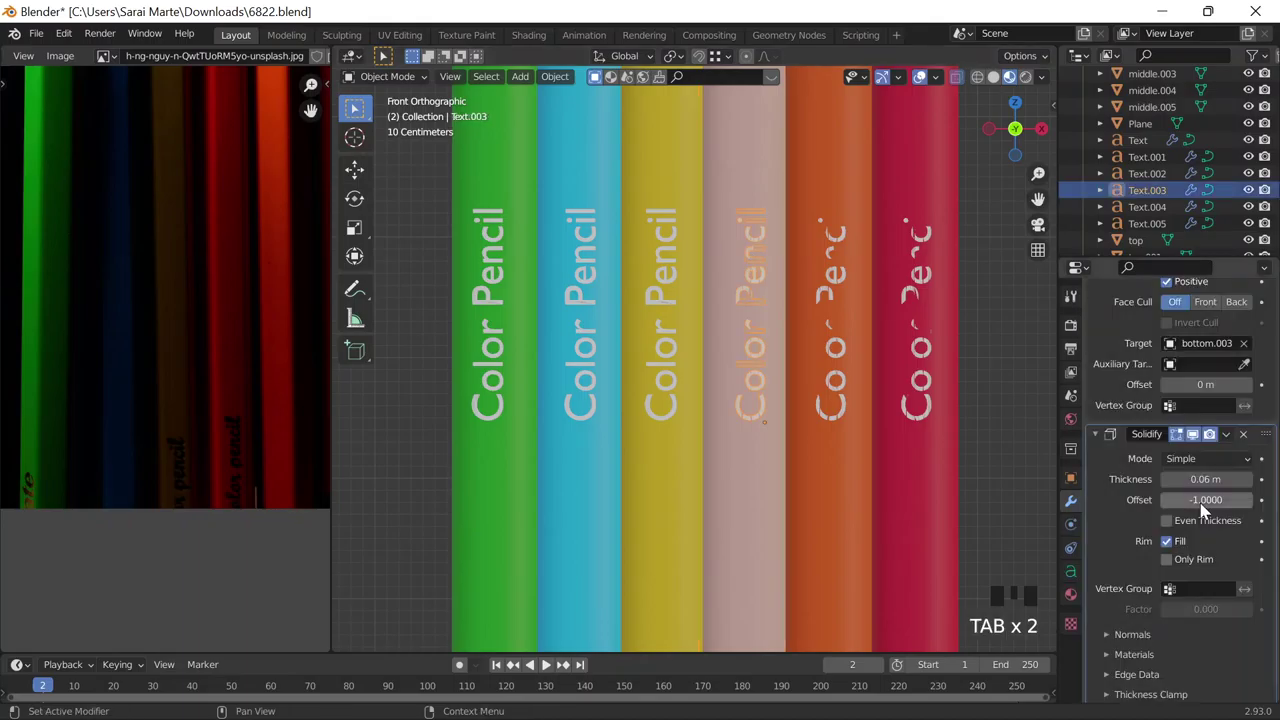
{"action": "left_click", "coordinate": [1186, 528]}
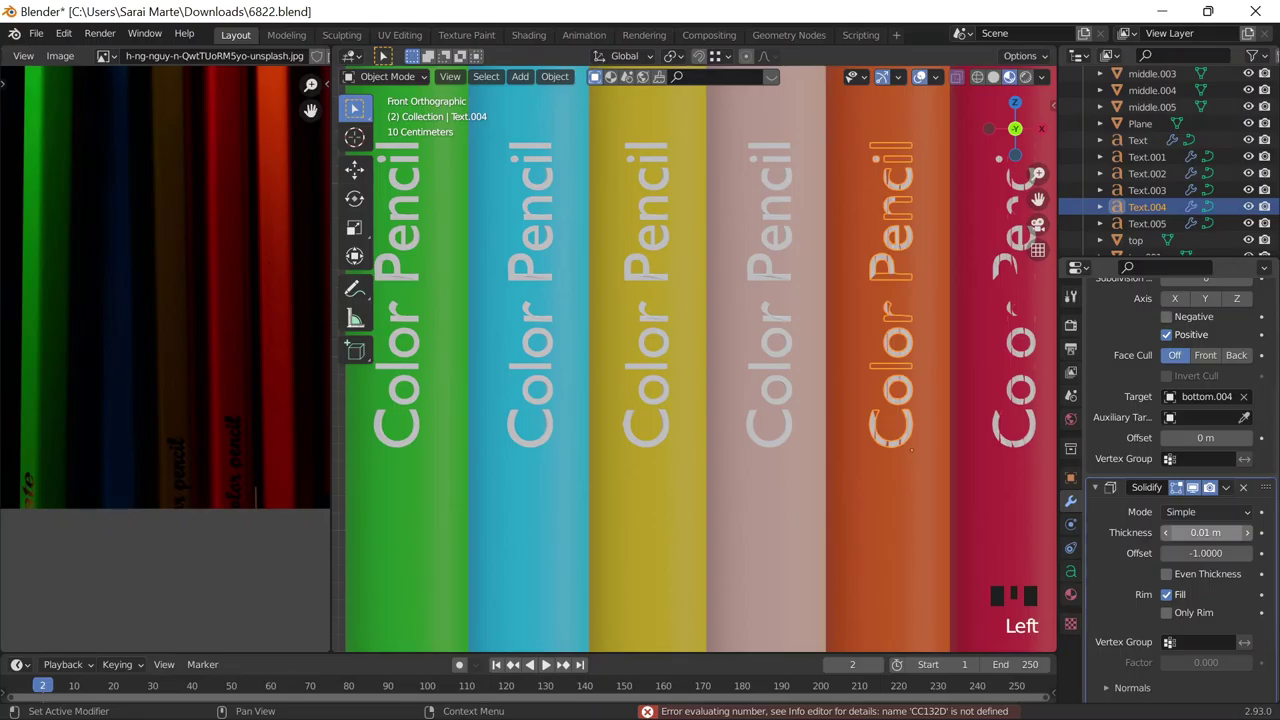
{"action": "left_click_drag", "start_coordinate": [61, 274], "coordinate": [564, 302]}
{"action": "left_click", "coordinate": [564, 302]}
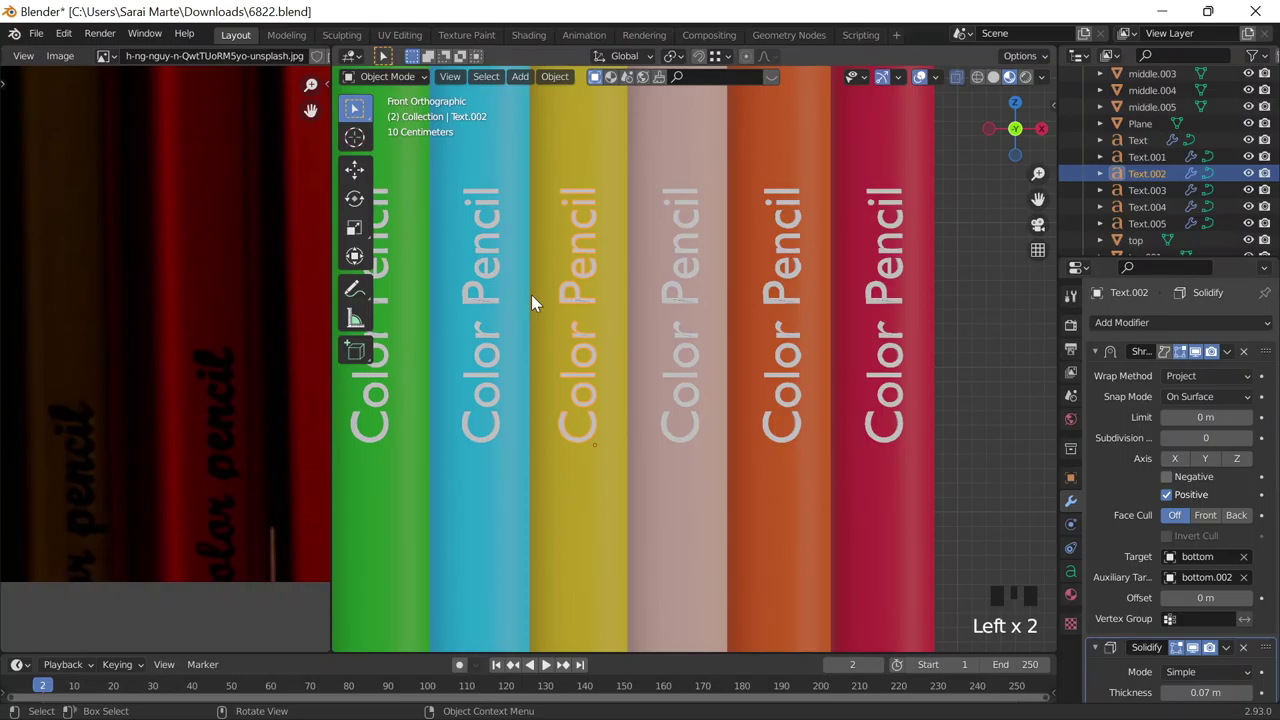
Step: Undo the last change and zoom in on the labels before switching them to Segoe Script
{"action": "key", "text": "ctrl+z"}
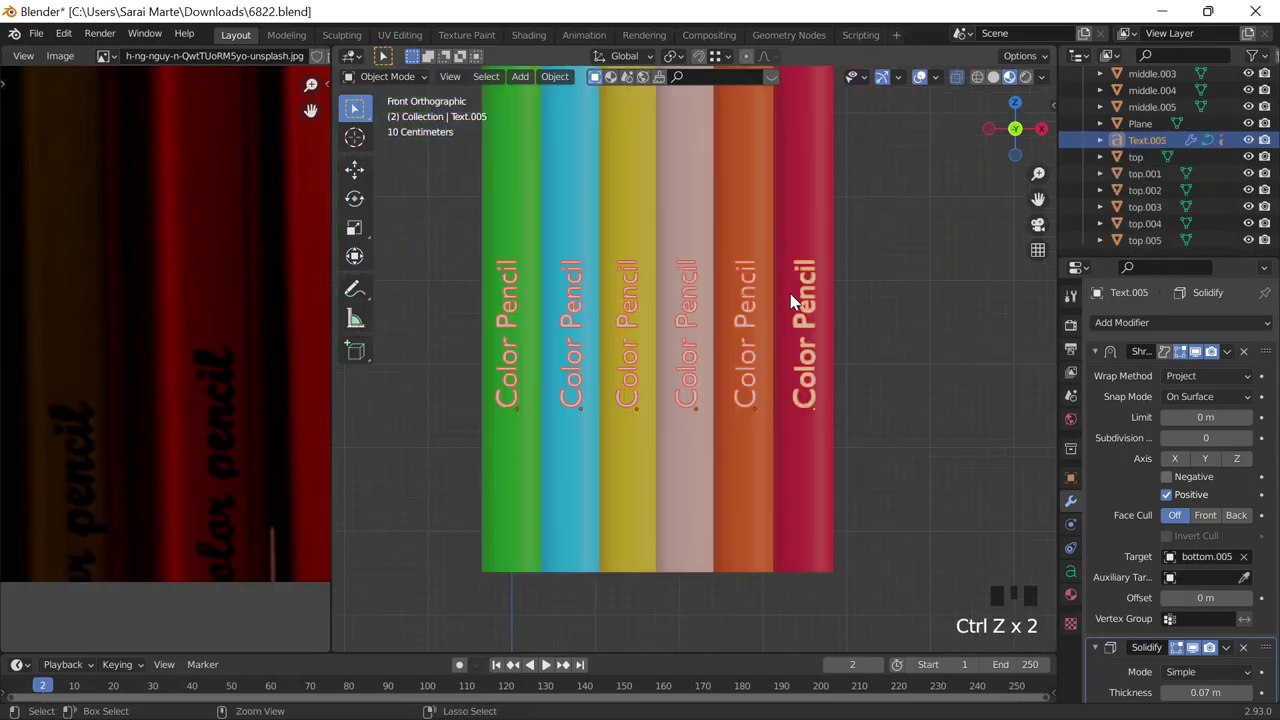
{"action": "scroll", "scroll_direction": "up", "scroll_amount": 3}
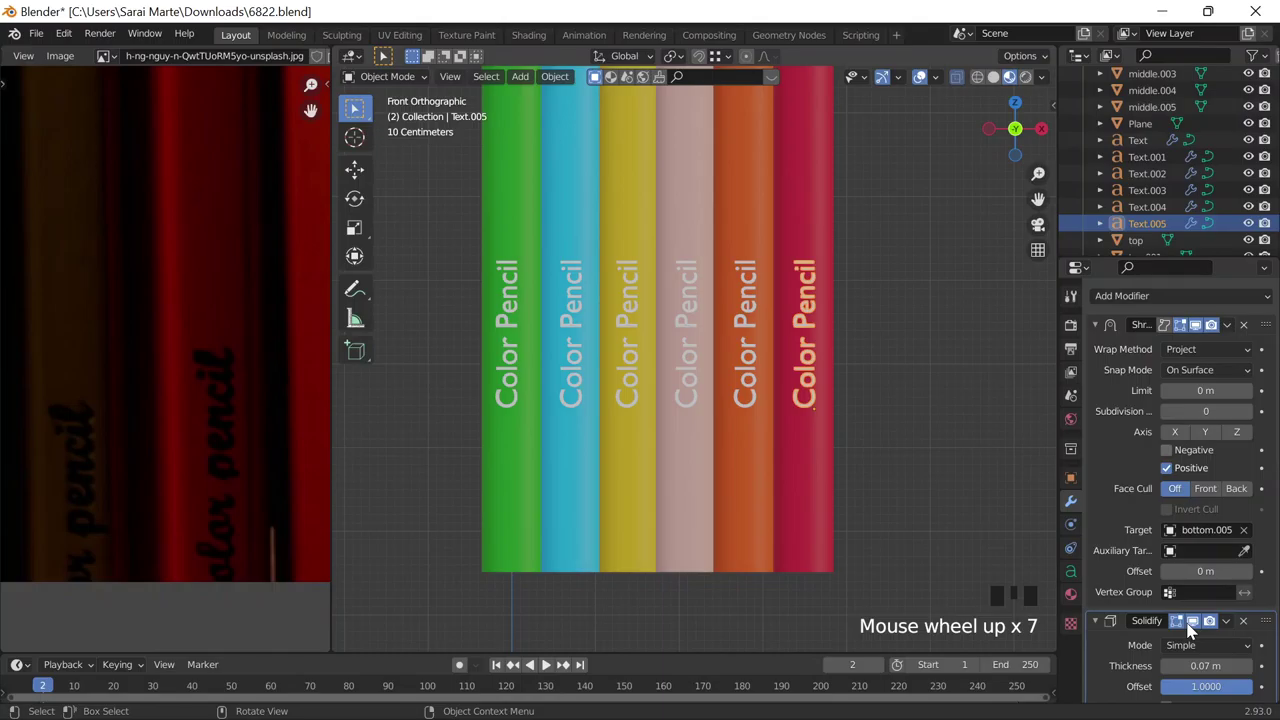
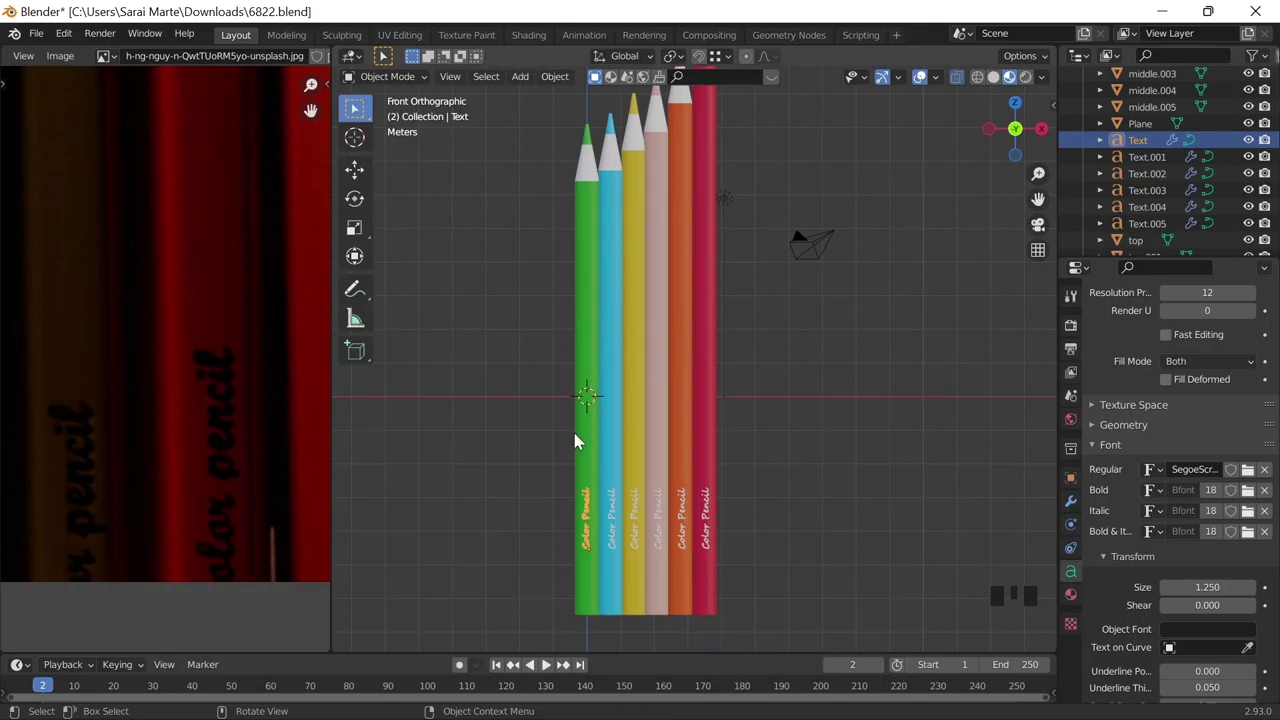
Step: Give the green pencil's label a new plain white material
{"action": "scroll", "scroll_direction": "up", "scroll_amount": 3}
{"action": "scroll", "scroll_direction": "down", "scroll_amount": 3}
{"action": "middle_click", "coordinate": [751, 340]}
{"action": "scroll", "scroll_direction": "down", "scroll_amount": 3}
{"action": "scroll", "scroll_direction": "up", "scroll_amount": 3}
{"action": "scroll", "scroll_direction": "down", "scroll_amount": 3}
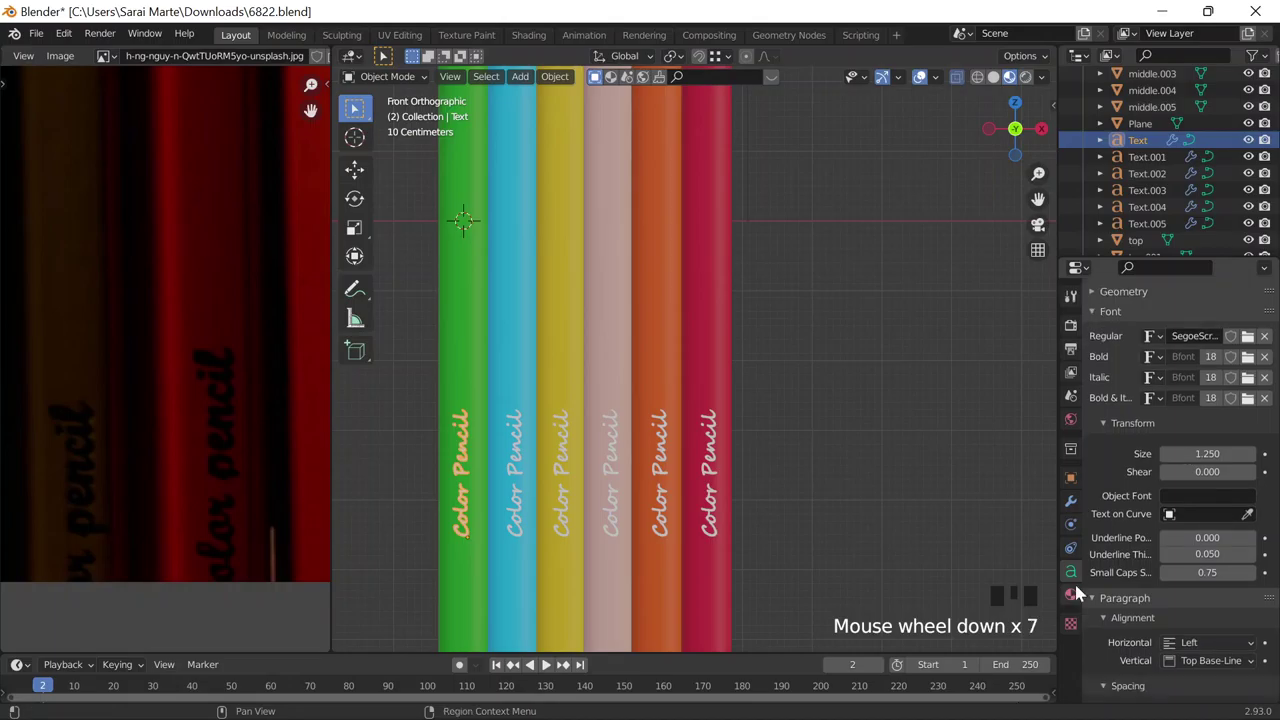
{"action": "left_click", "coordinate": [1187, 393]}
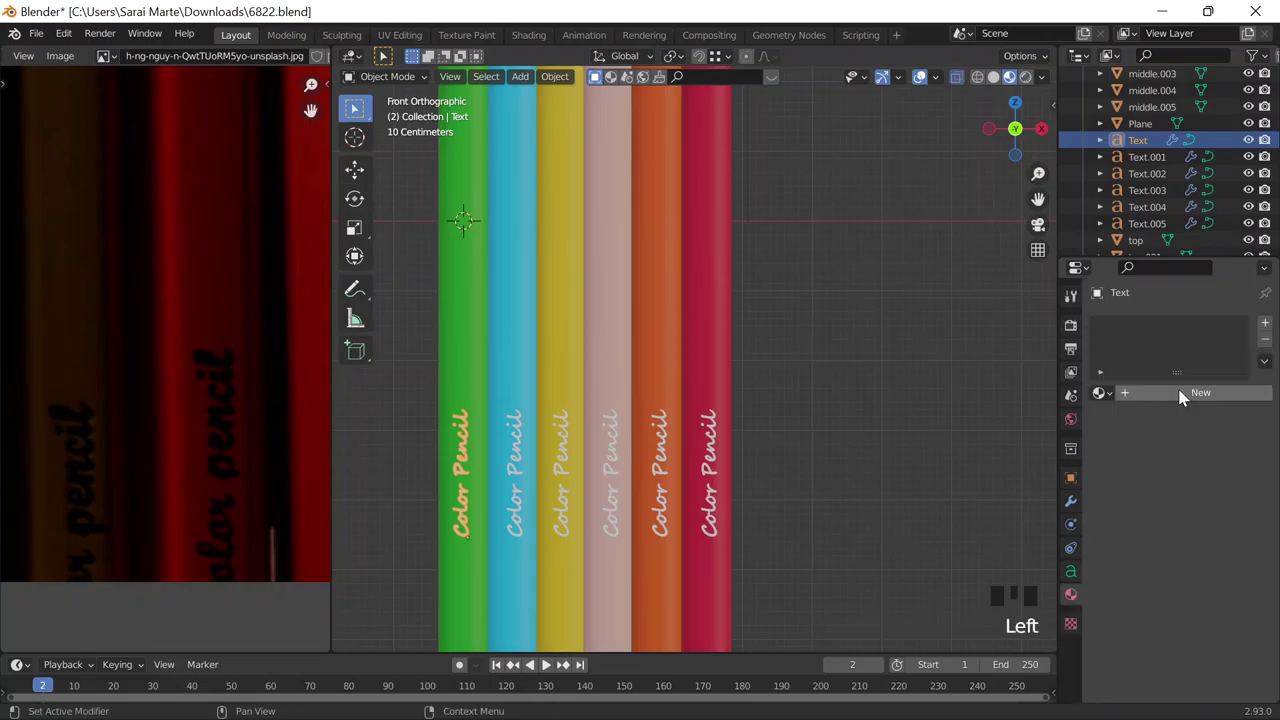
{"action": "left_click", "coordinate": [1178, 396]}
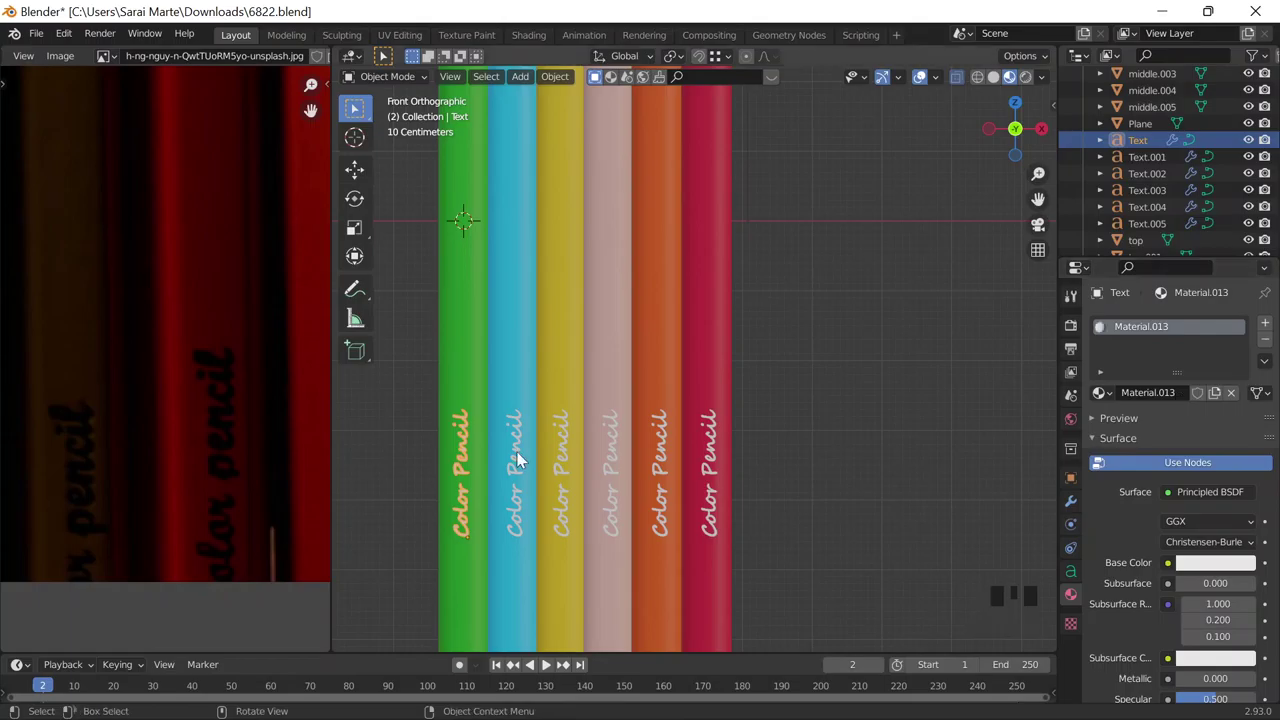
Step: Make the red pencil body active for material linking, then select the orange pencil's label Text.004
{"action": "left_click_drag", "start_coordinate": [653, 492], "coordinate": [867, 351]}
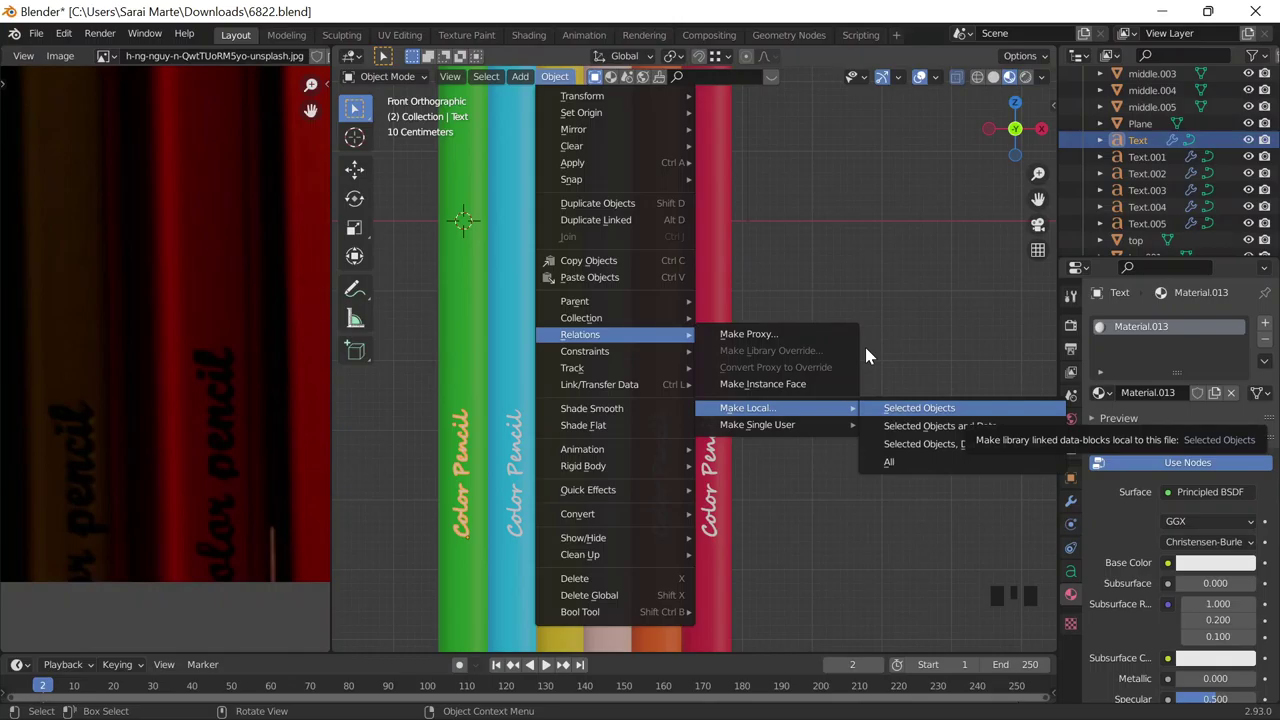
{"action": "left_click_drag", "start_coordinate": [565, 435], "coordinate": [715, 485]}
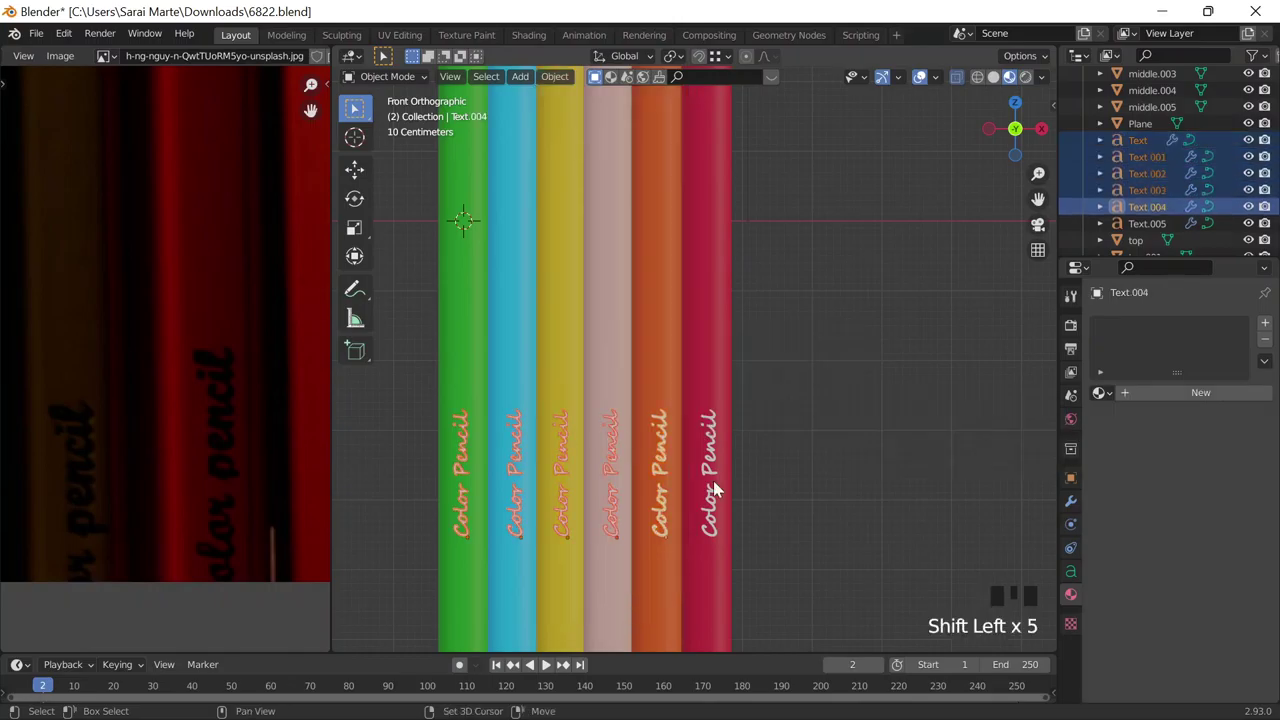
{"action": "left_click", "coordinate": [709, 384]}
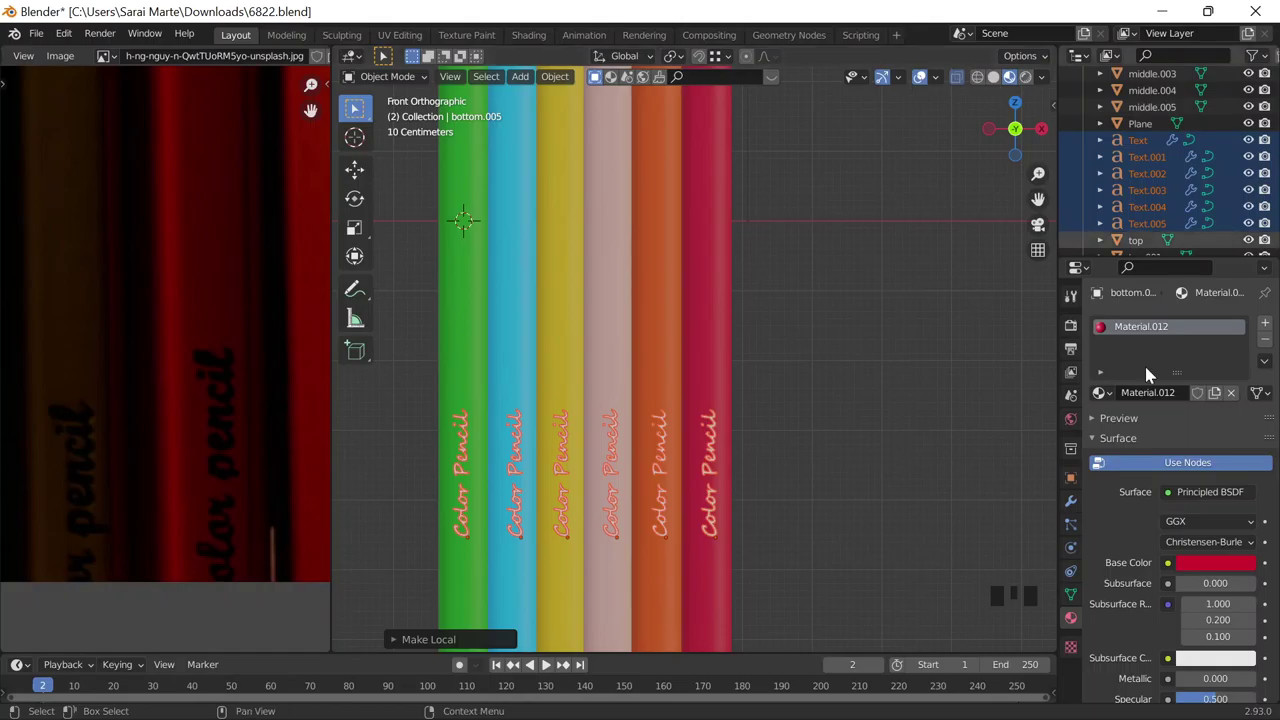
{"action": "left_click", "coordinate": [521, 641]}
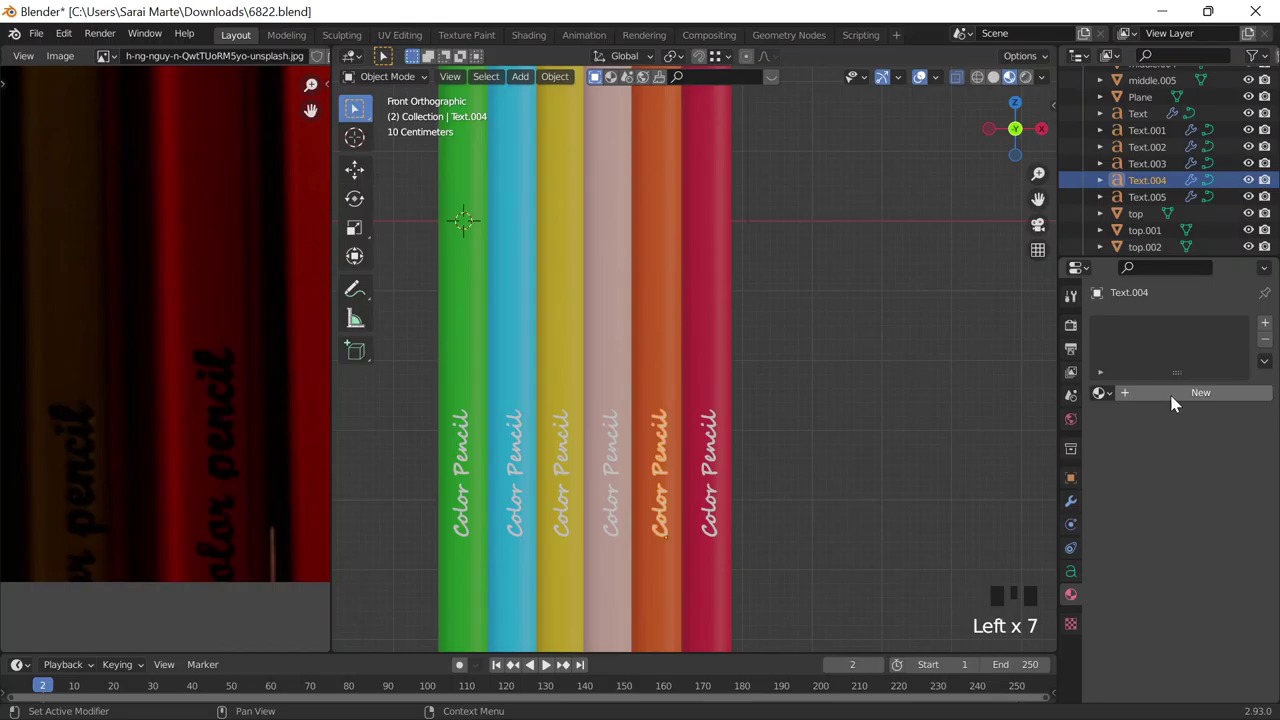
Step: Undo, select the pink pencil, and brighten the red pencil's label color to near-white E7E7E7
{"action": "key", "text": "ctrl+z"}
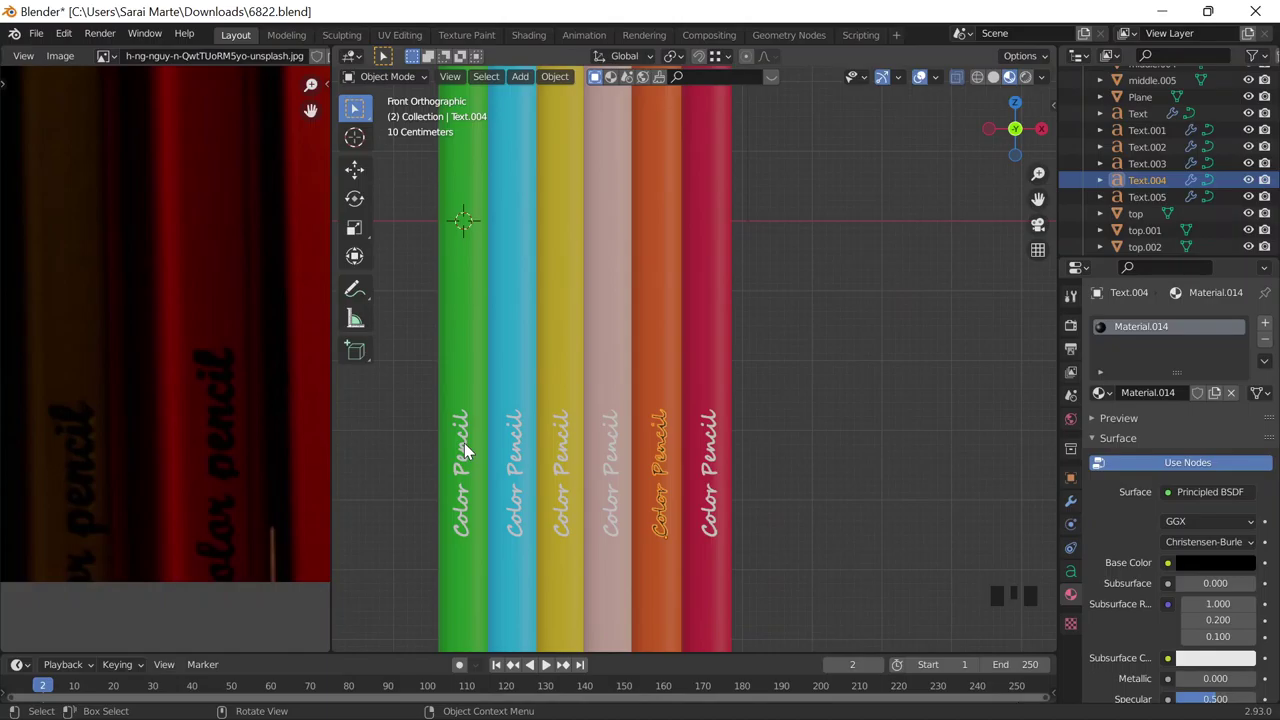
{"action": "left_click", "coordinate": [520, 424]}
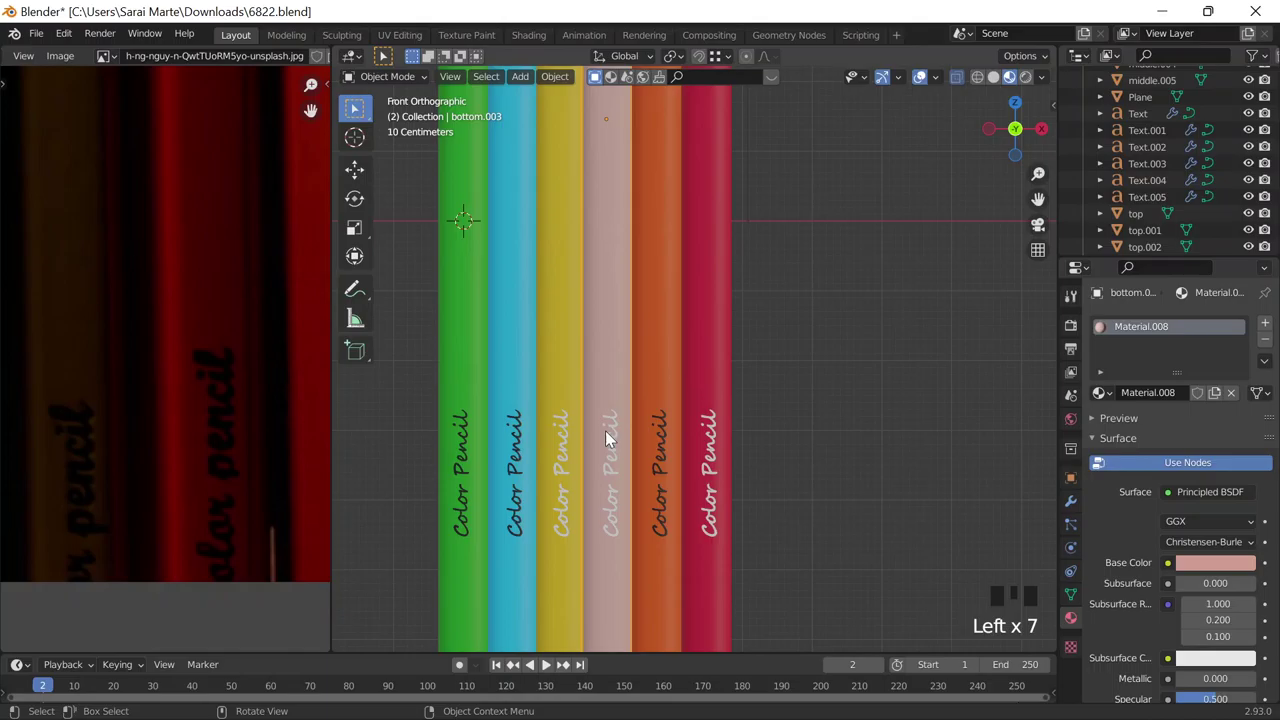
{"action": "left_click_drag", "start_coordinate": [1242, 556], "coordinate": [1251, 468]}
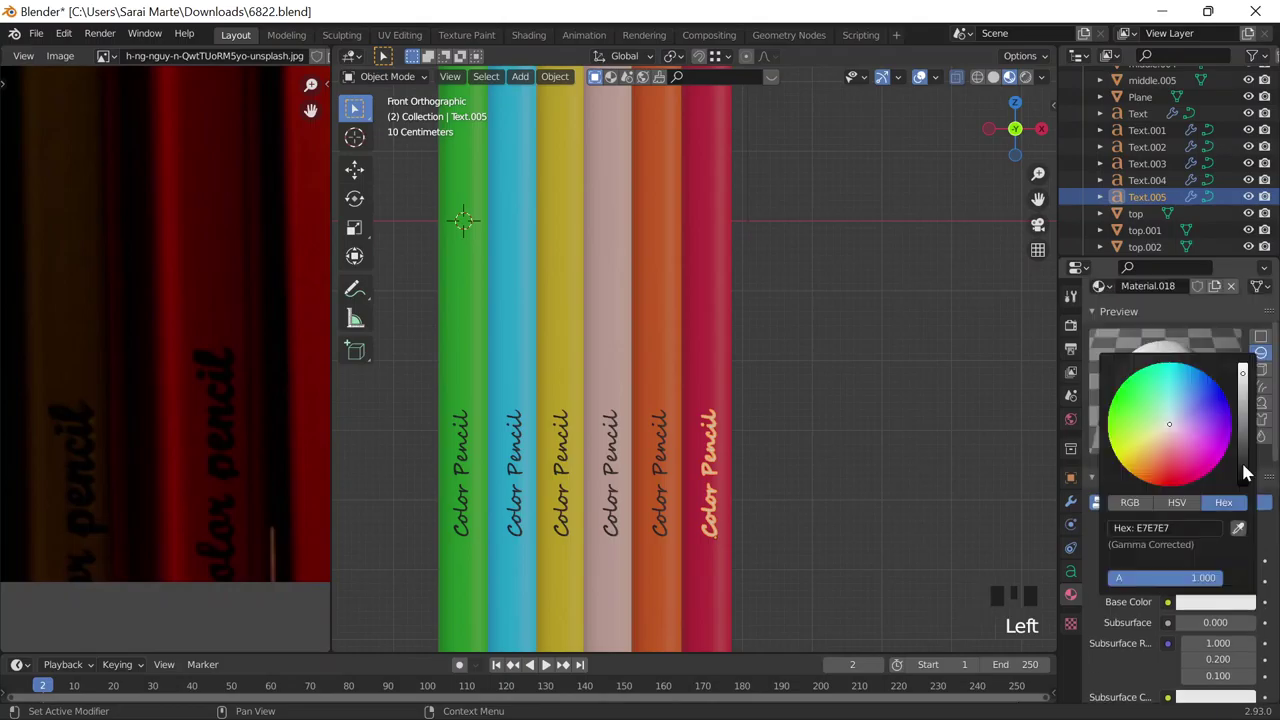
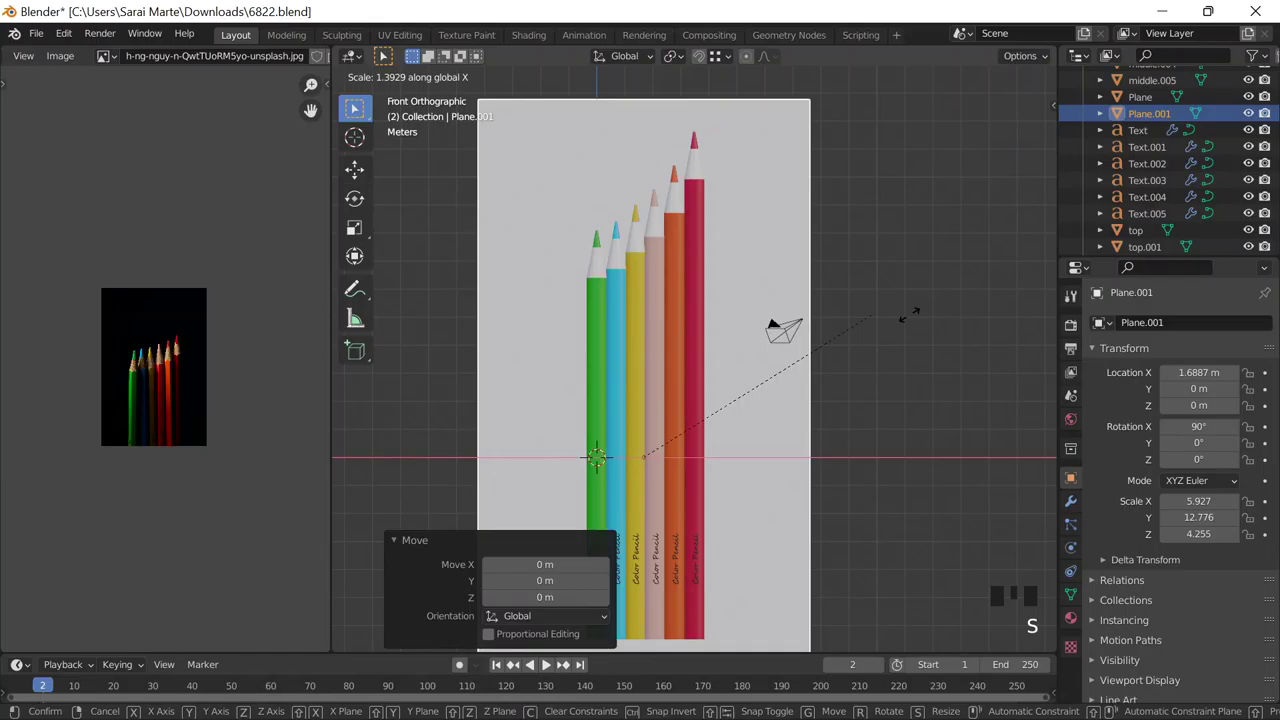
Step: Frame the pencils against the black backdrop plane and switch to Material Preview shading
{"action": "scroll", "scroll_direction": "up", "scroll_amount": 3}
{"action": "scroll", "scroll_direction": "up", "scroll_amount": 3}
{"action": "scroll", "scroll_direction": "down", "scroll_amount": 3}
{"action": "scroll", "scroll_direction": "down", "scroll_amount": 3}
{"action": "left_click", "coordinate": [1027, 79]}
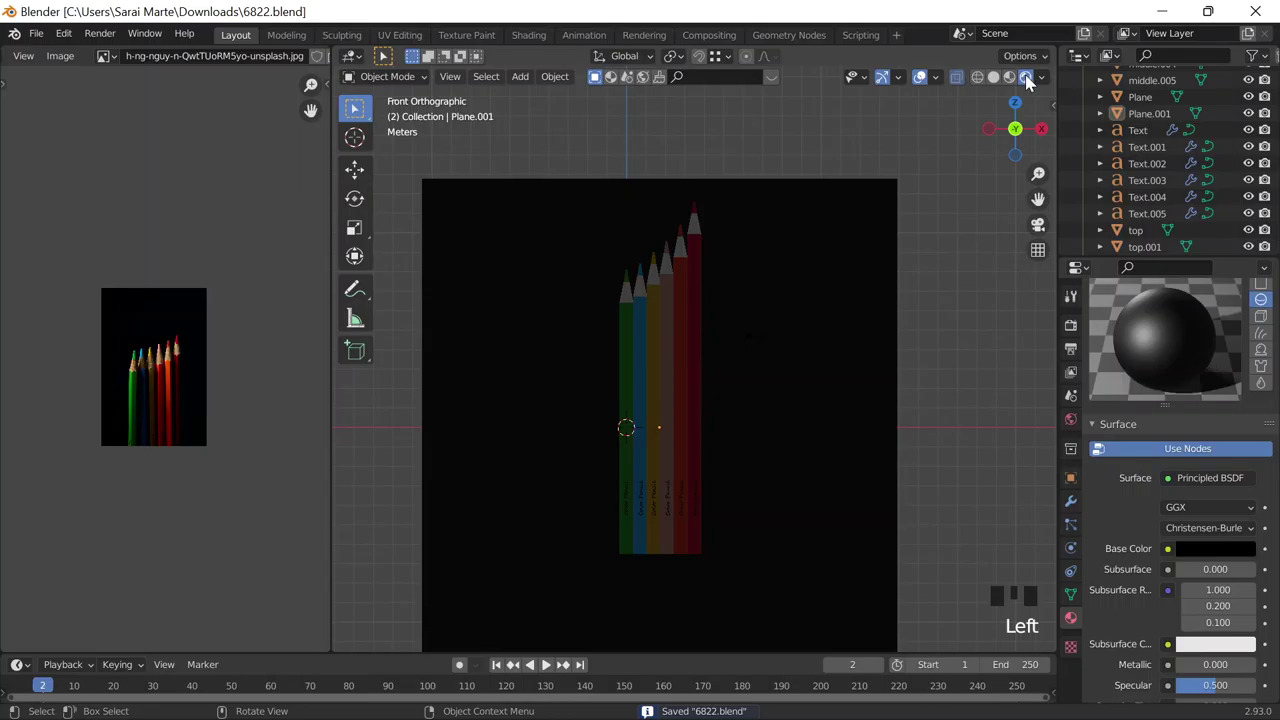
Step: Select the scene light to bring up its settings
{"action": "left_click", "coordinate": [1184, 396]}
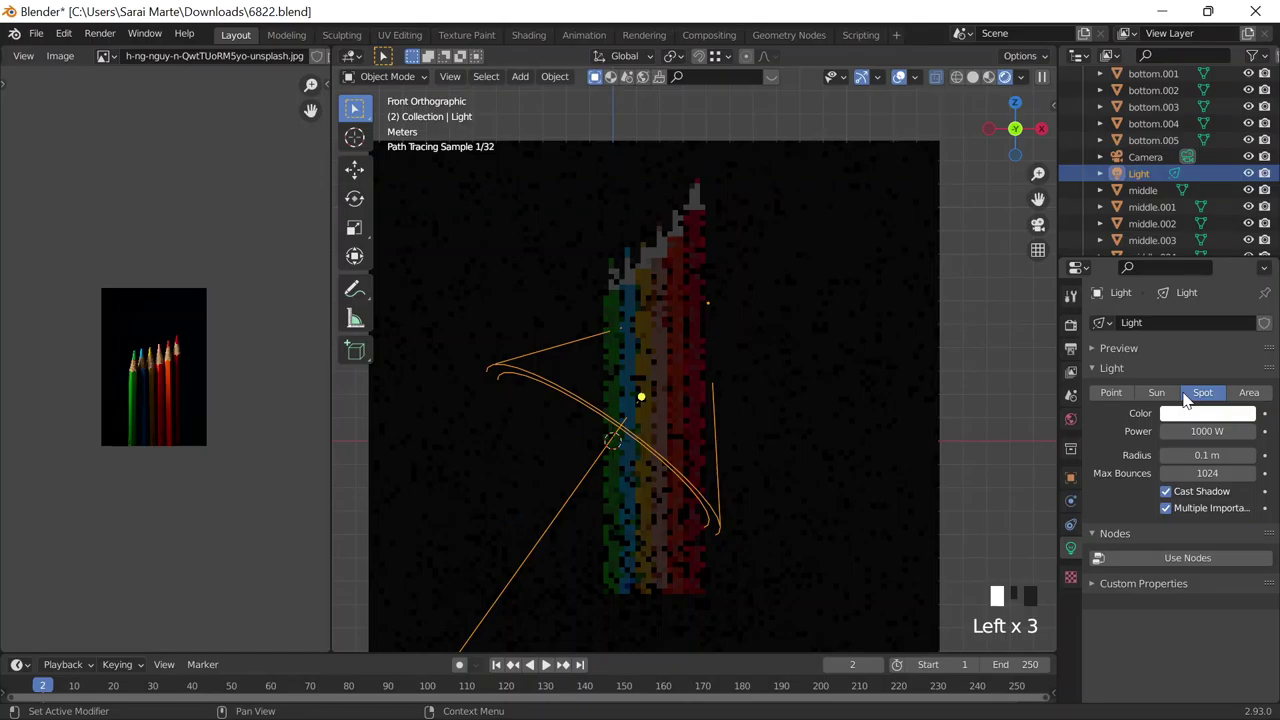
Step: Move and rotate the sun lamp to light the pencils from the side and set its strength to 5
{"action": "key", "text": "g"}
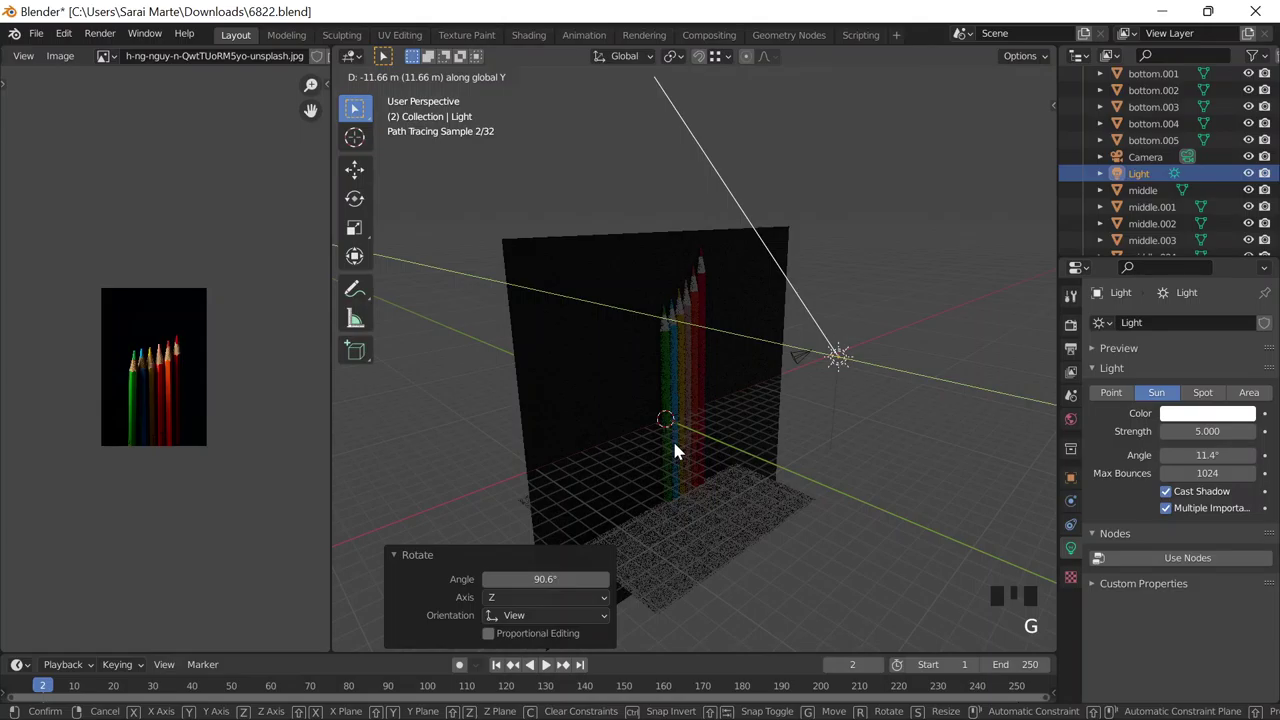
{"action": "key", "text": "r"}
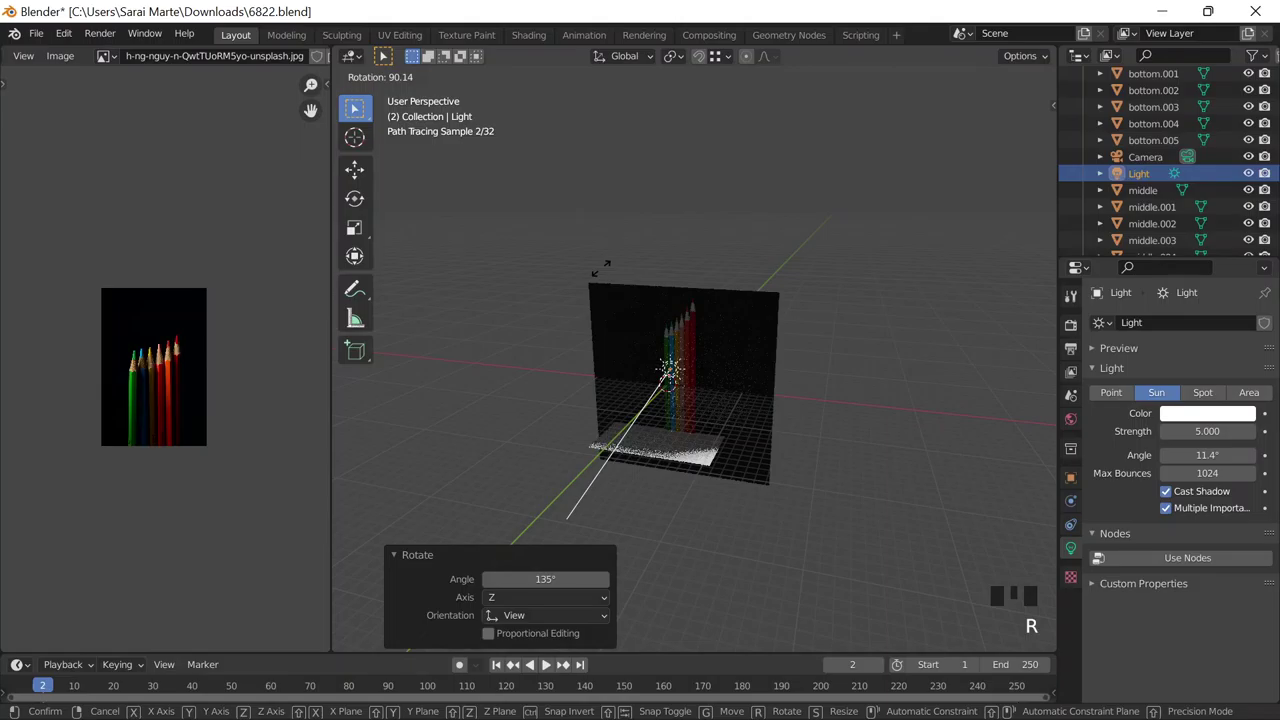
{"action": "key", "text": "`"}
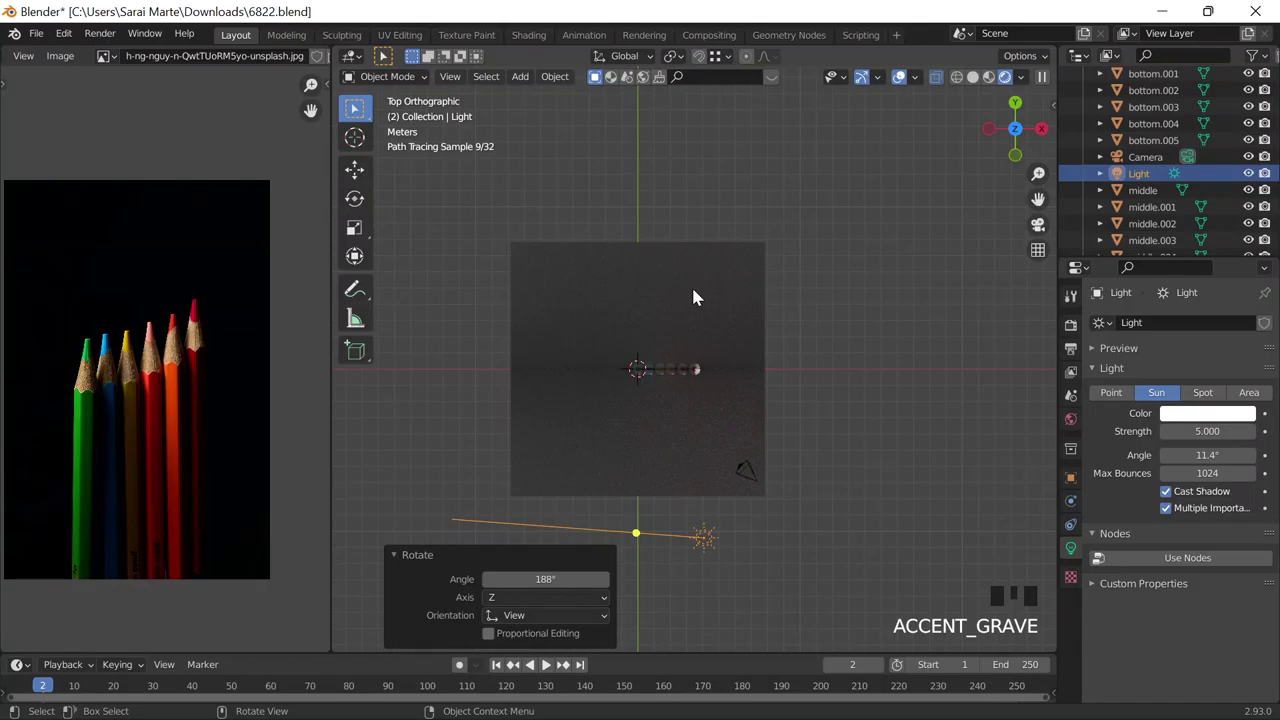
{"action": "left_click", "coordinate": [1226, 442]}
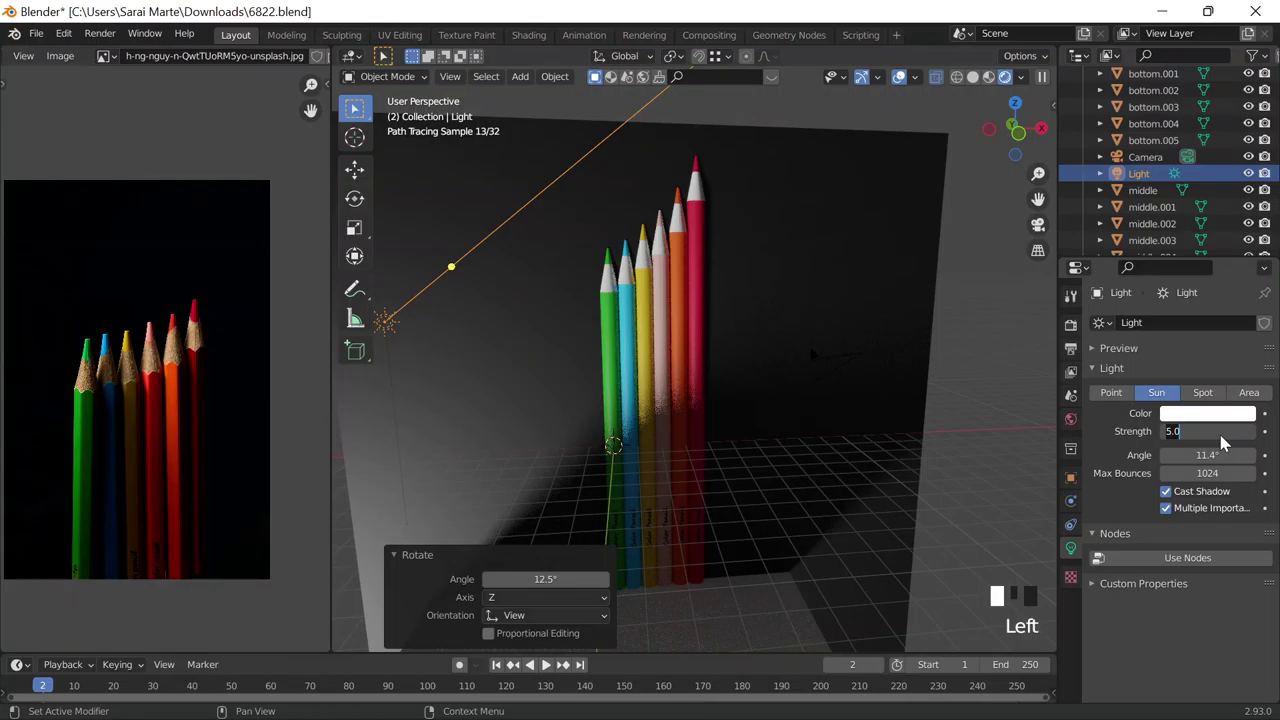
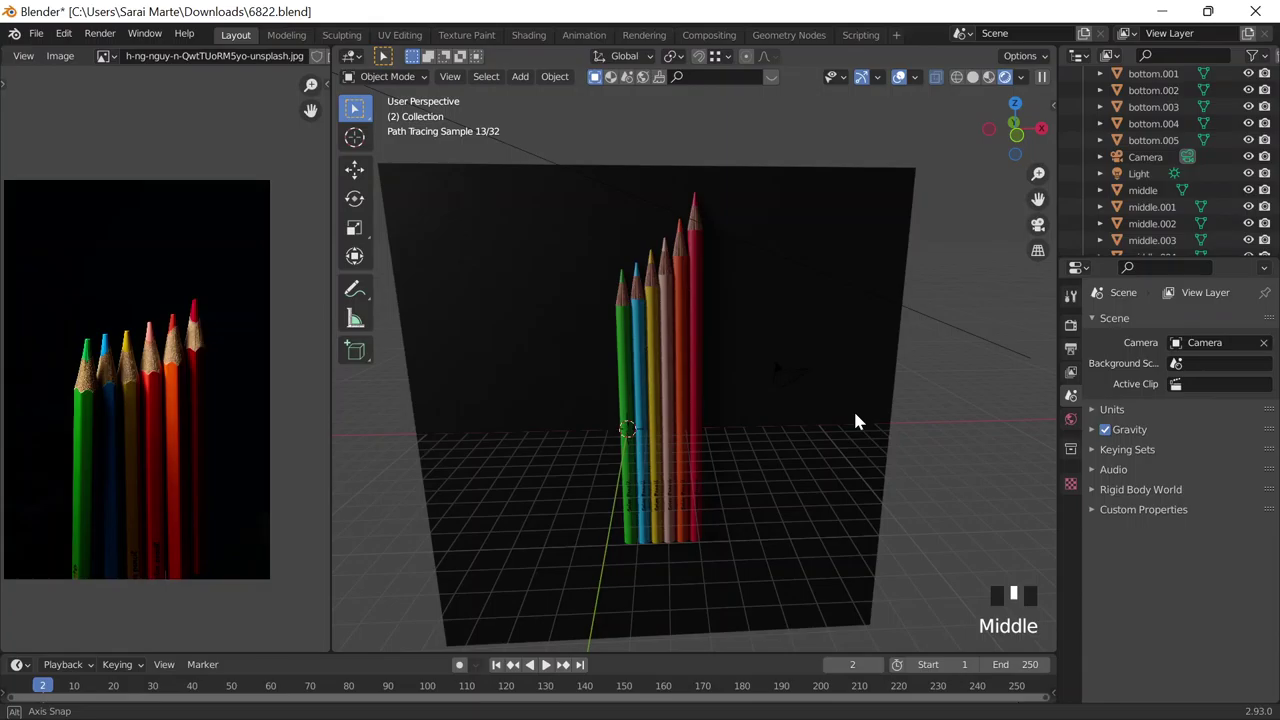
Step: Scale the backdrop plane about 1.274 along X and zoom in on the pencils
{"action": "key", "text": "s"}
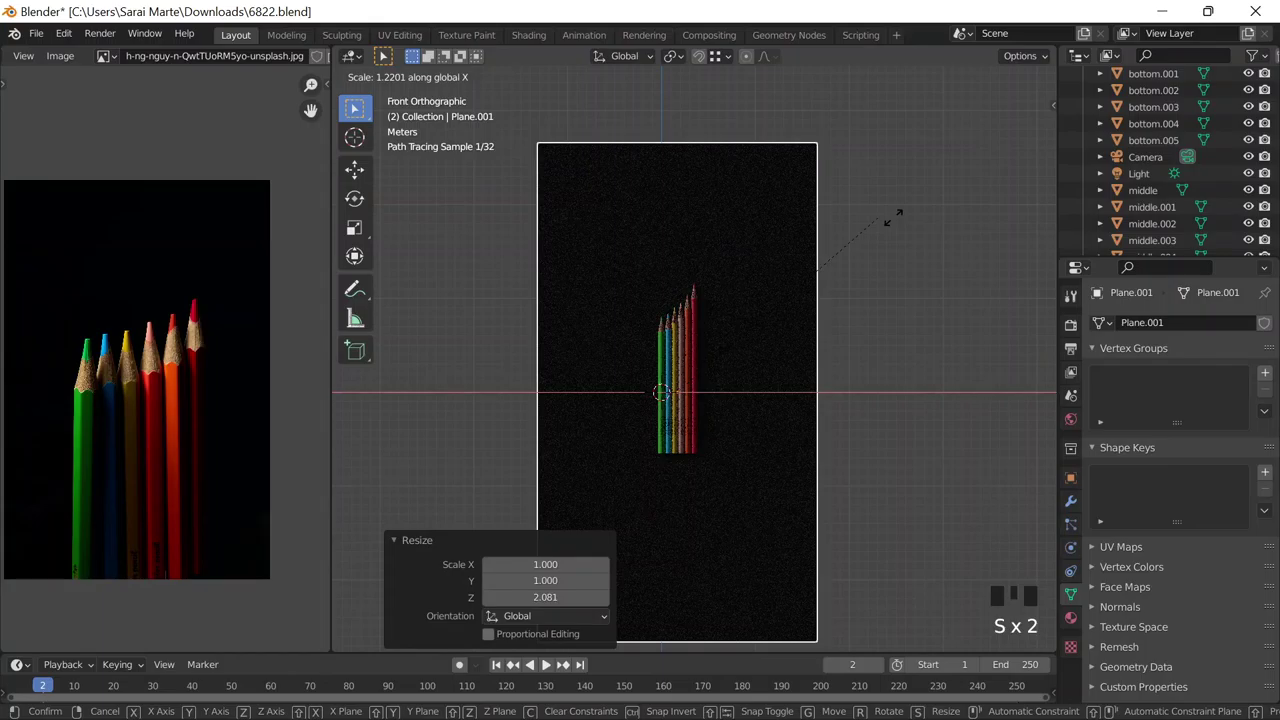
{"action": "left_click_drag", "start_coordinate": [812, 279], "coordinate": [342, 91]}
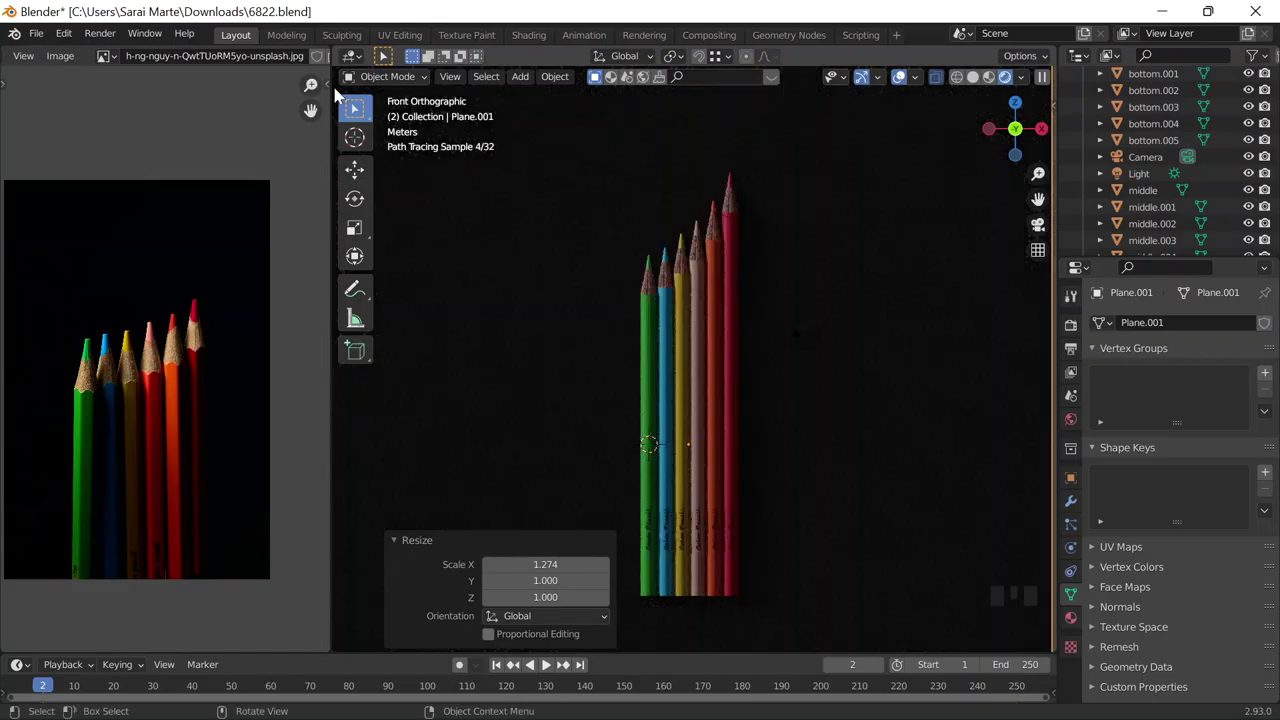